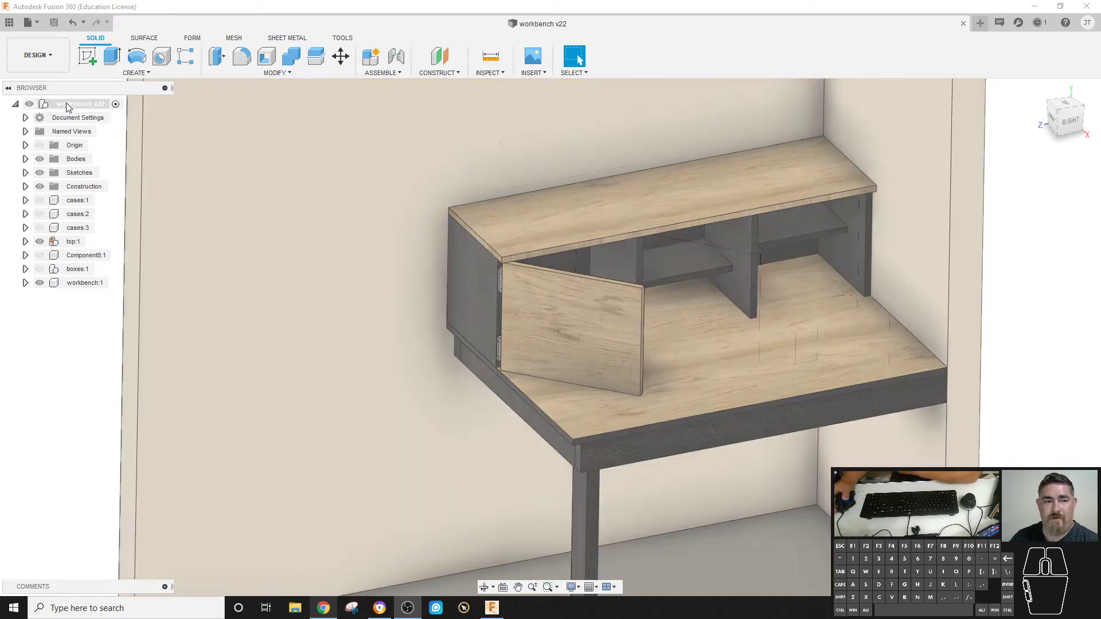
- Inspect the top component's cabinet side, hinge, door and its seven bodies in the browser
{"action": "left_click", "coordinate": [78, 333]}
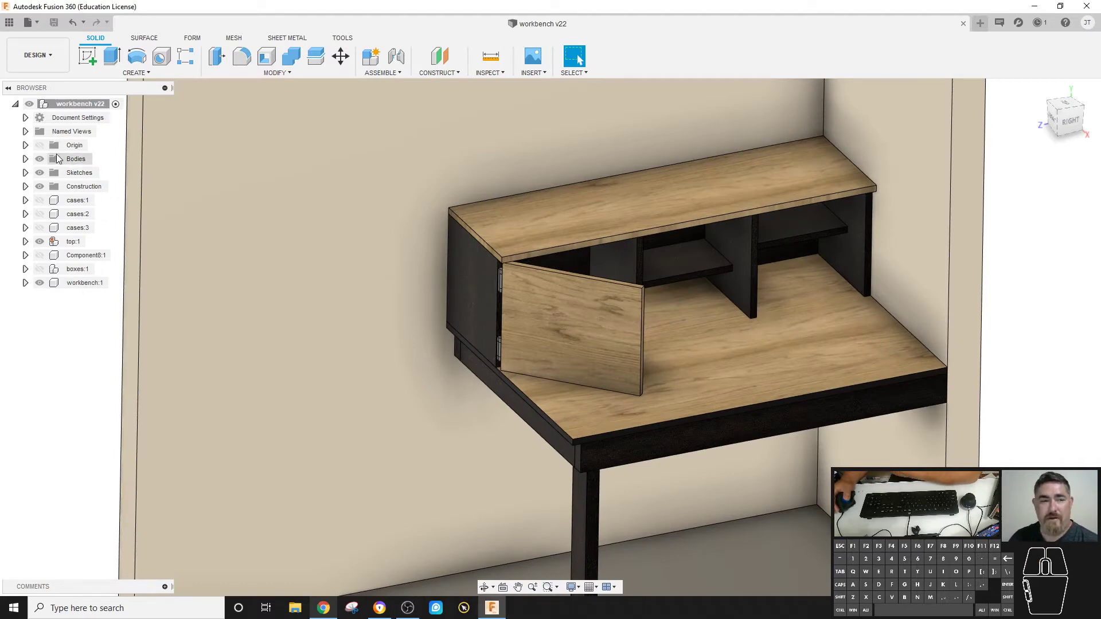
{"action": "left_click", "coordinate": [27, 243]}
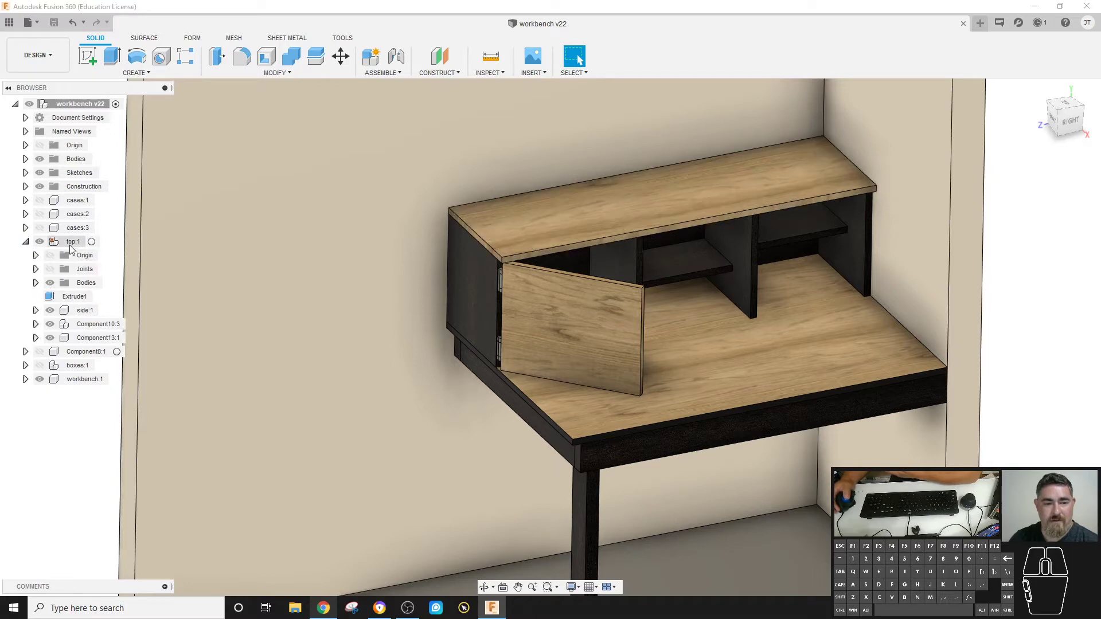
{"action": "left_click", "coordinate": [83, 313]}
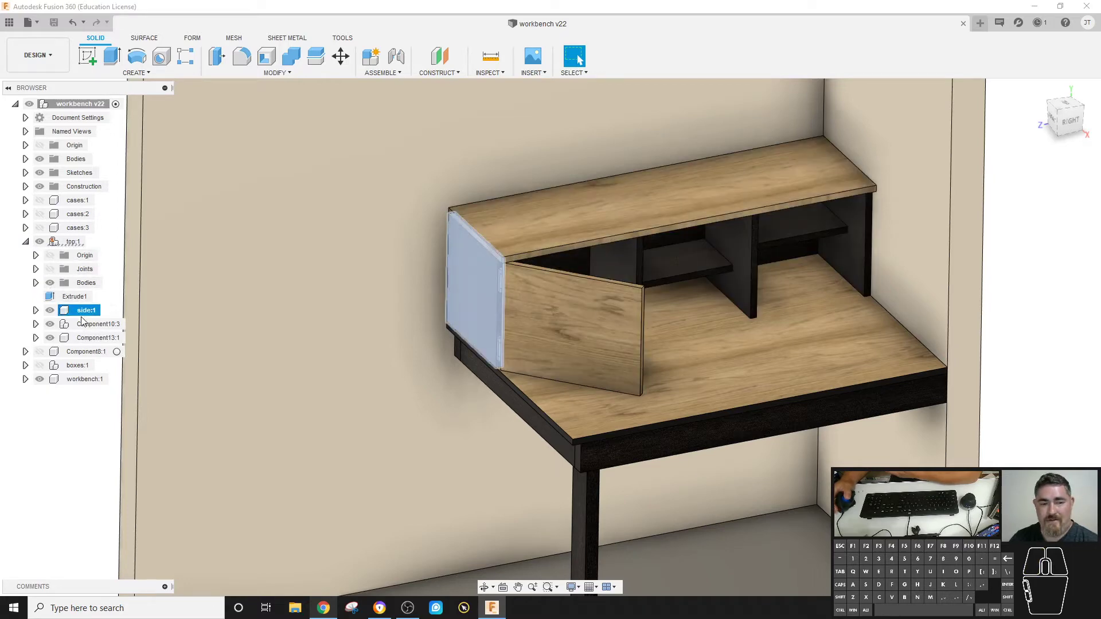
{"action": "left_click", "coordinate": [89, 324]}
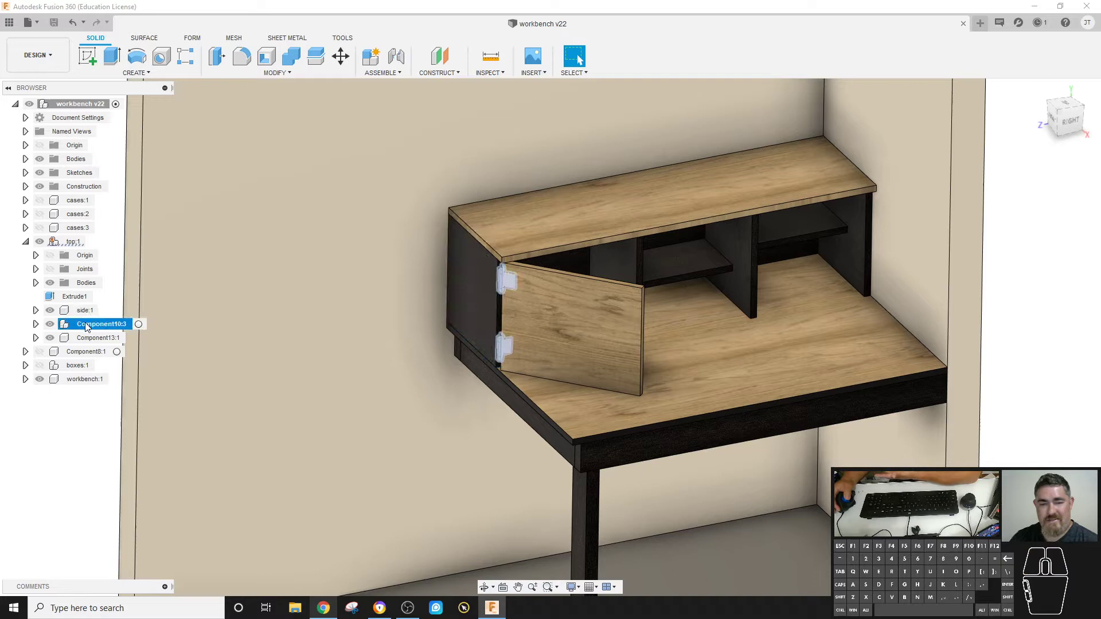
{"action": "left_click", "coordinate": [89, 340]}
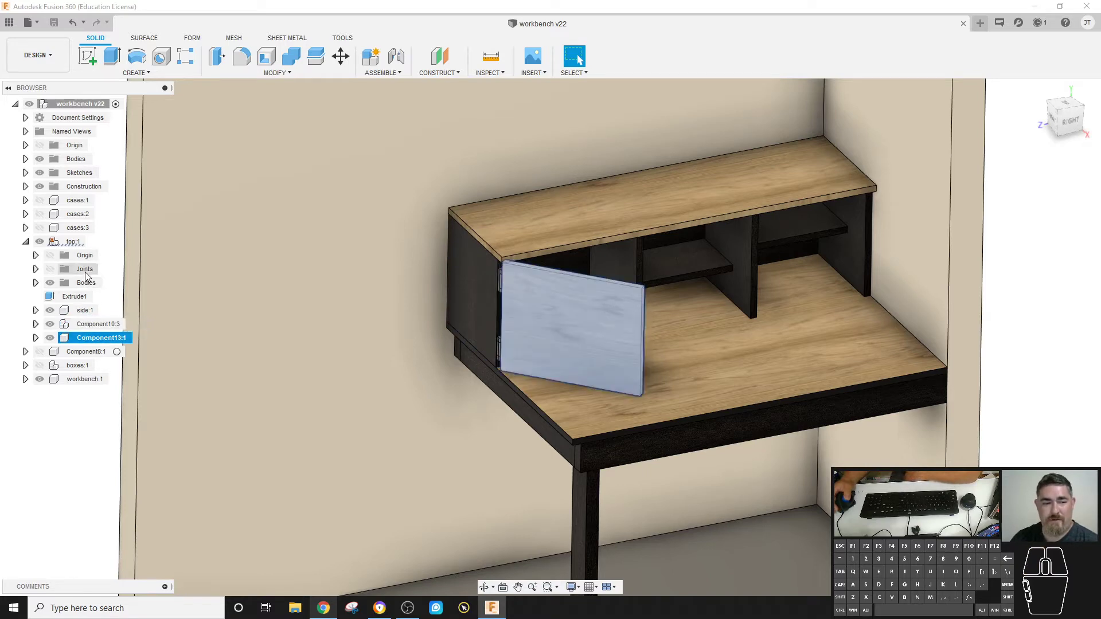
{"action": "left_click", "coordinate": [79, 283]}
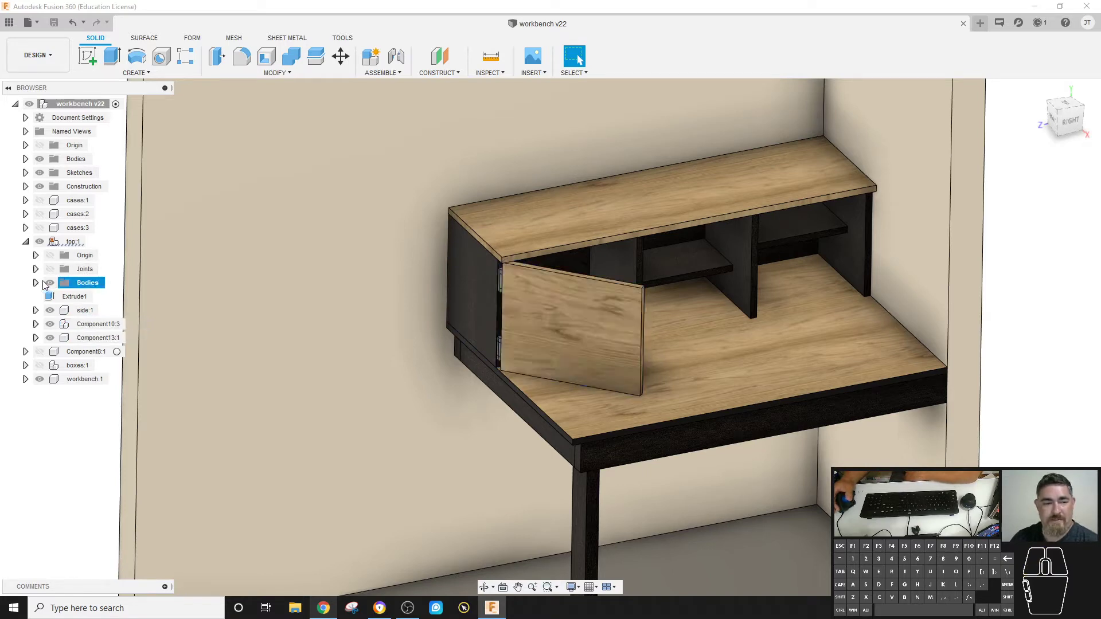
{"action": "left_click", "coordinate": [39, 284]}
{"action": "left_click", "coordinate": [86, 297]}
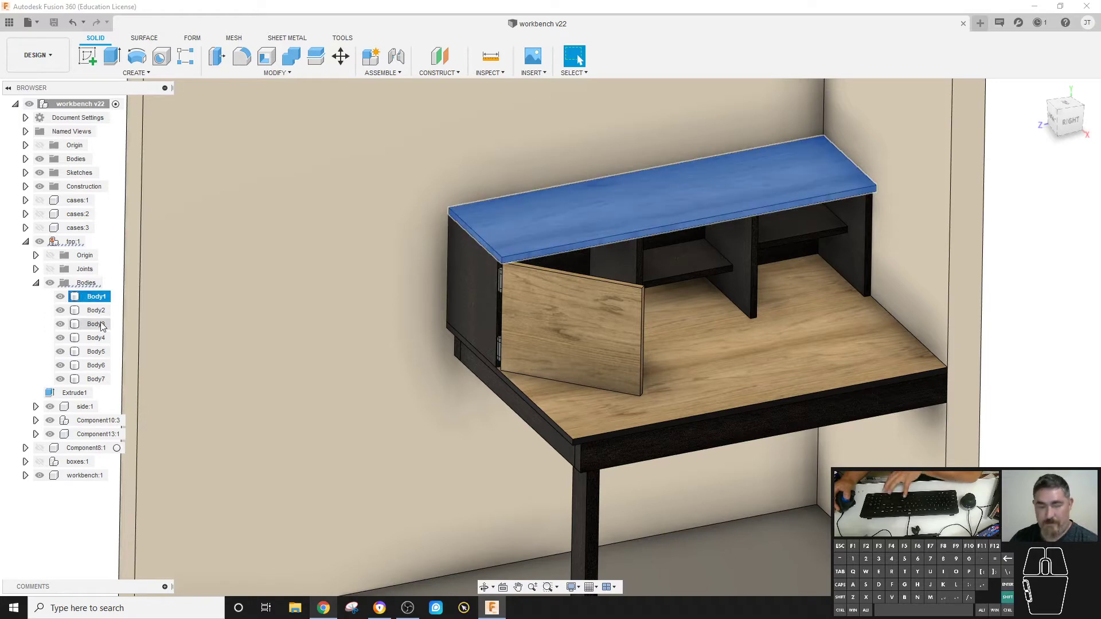
{"action": "left_click", "coordinate": [101, 379]}
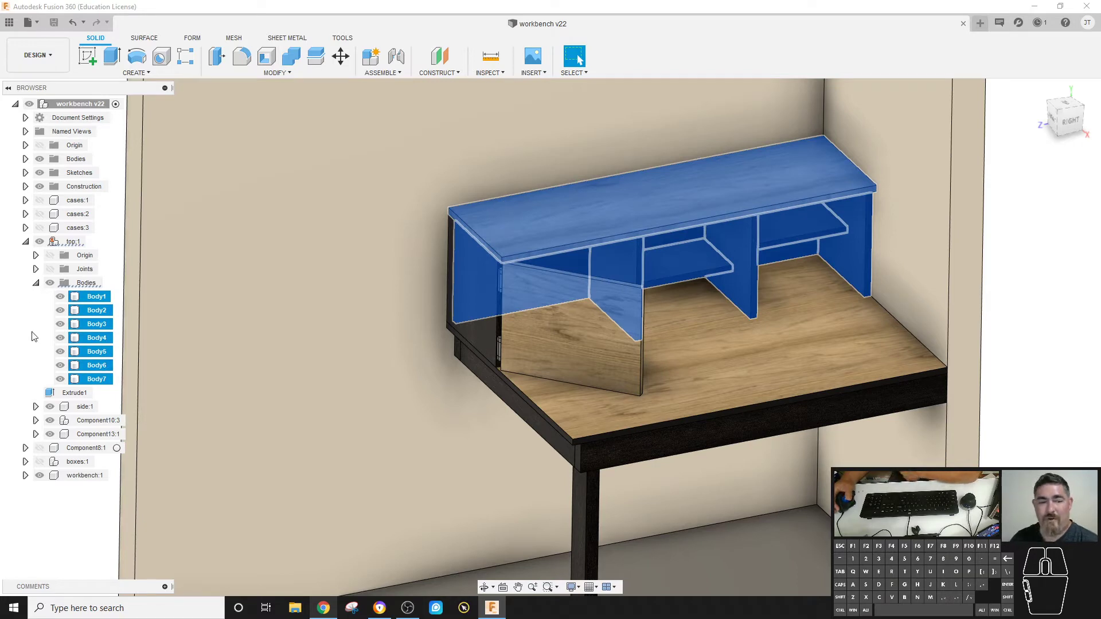
{"action": "left_click", "coordinate": [42, 314]}
{"action": "left_click", "coordinate": [42, 286]}
- Inspect the workbench component's bodies, including the front apron and long rail
{"action": "left_click", "coordinate": [29, 245]}
{"action": "left_click", "coordinate": [31, 286]}
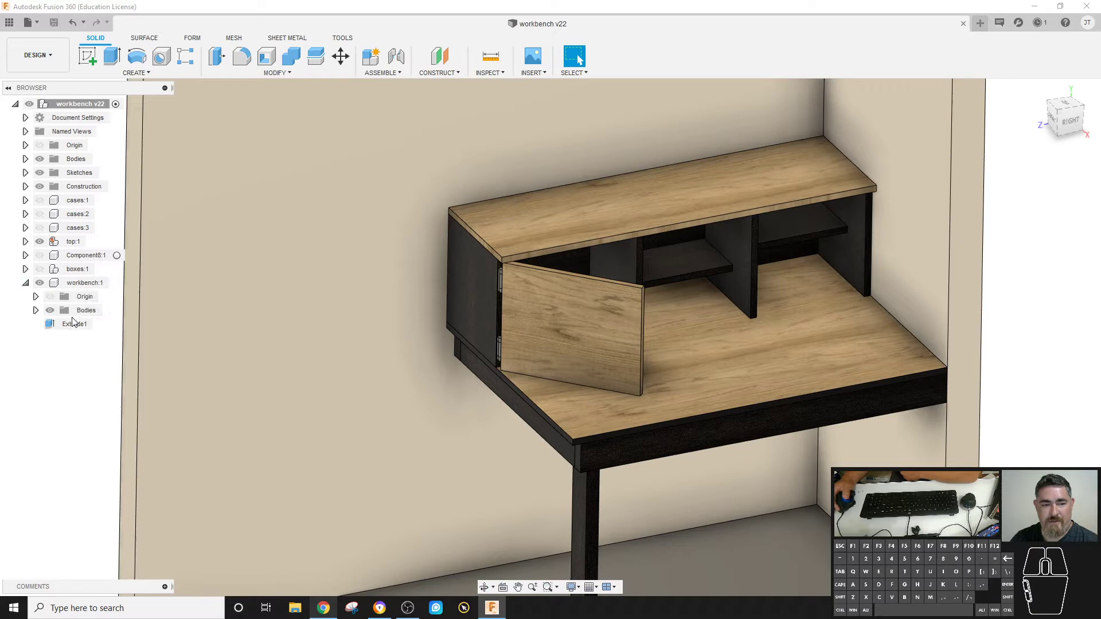
{"action": "left_click", "coordinate": [36, 312]}
{"action": "left_click", "coordinate": [90, 324]}
{"action": "left_click", "coordinate": [92, 338]}
{"action": "left_click", "coordinate": [91, 353]}
{"action": "left_click", "coordinate": [92, 368]}
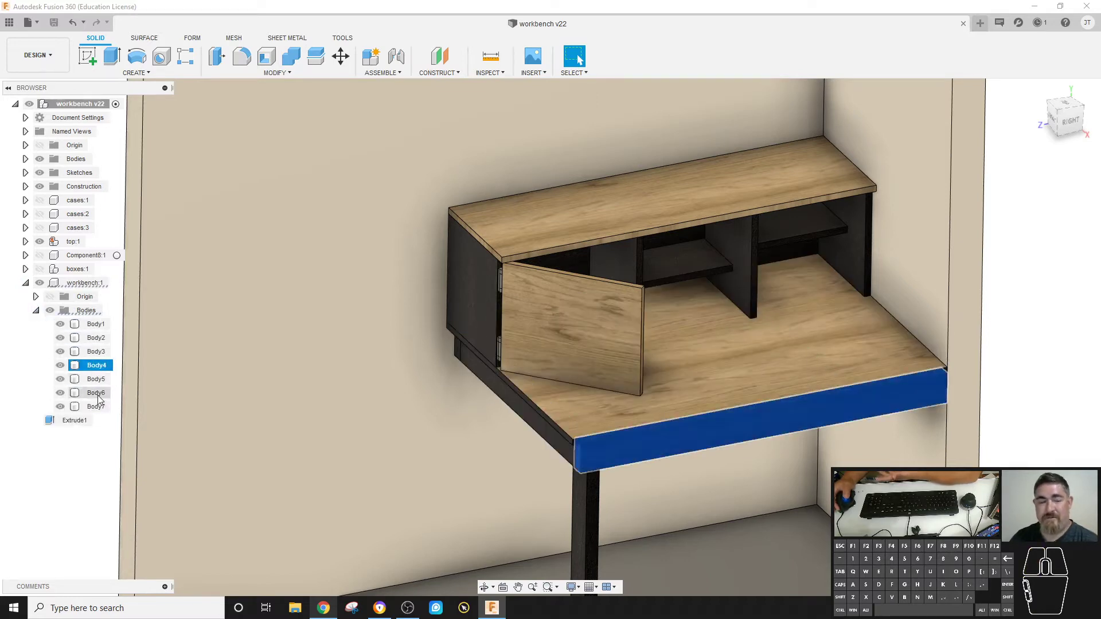
{"action": "left_click", "coordinate": [101, 397]}
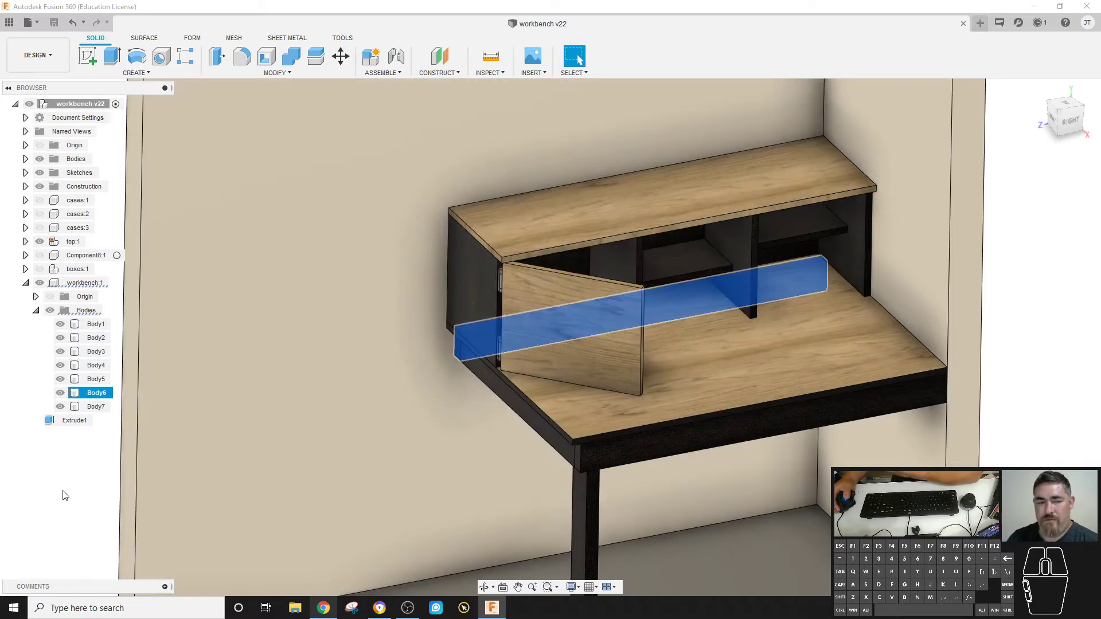
{"action": "left_click", "coordinate": [66, 493]}
{"action": "left_click", "coordinate": [28, 287]}
{"action": "left_click", "coordinate": [68, 359]}
{"action": "left_click_drag", "start_coordinate": [67, 337], "coordinate": [137, 346]}
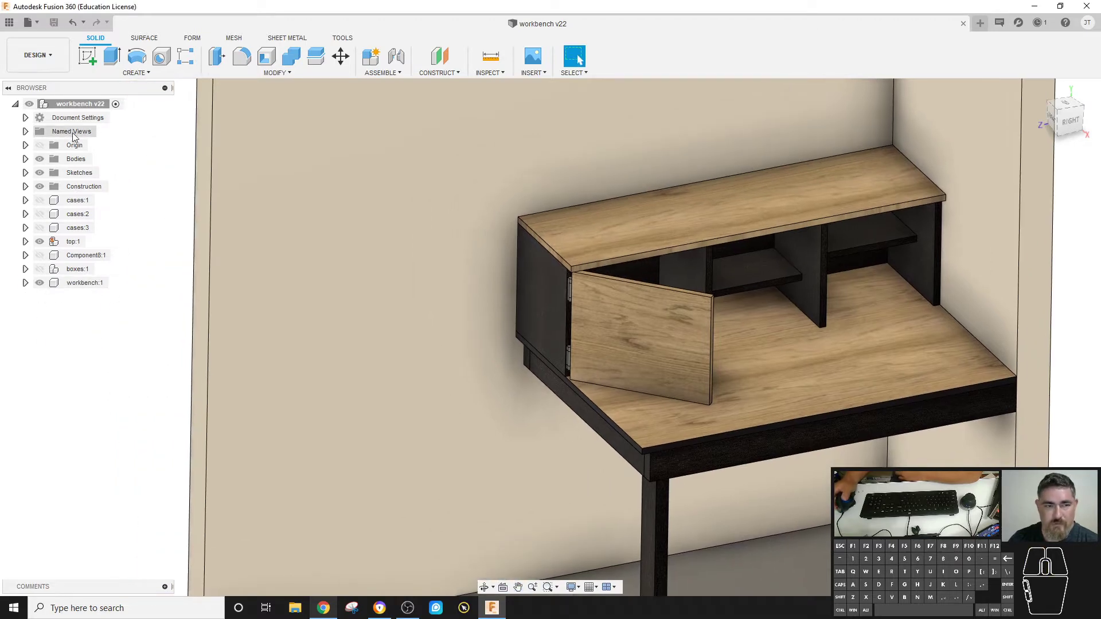
- Start Create Drawing from the root workbench design
{"action": "left_click", "coordinate": [79, 105]}
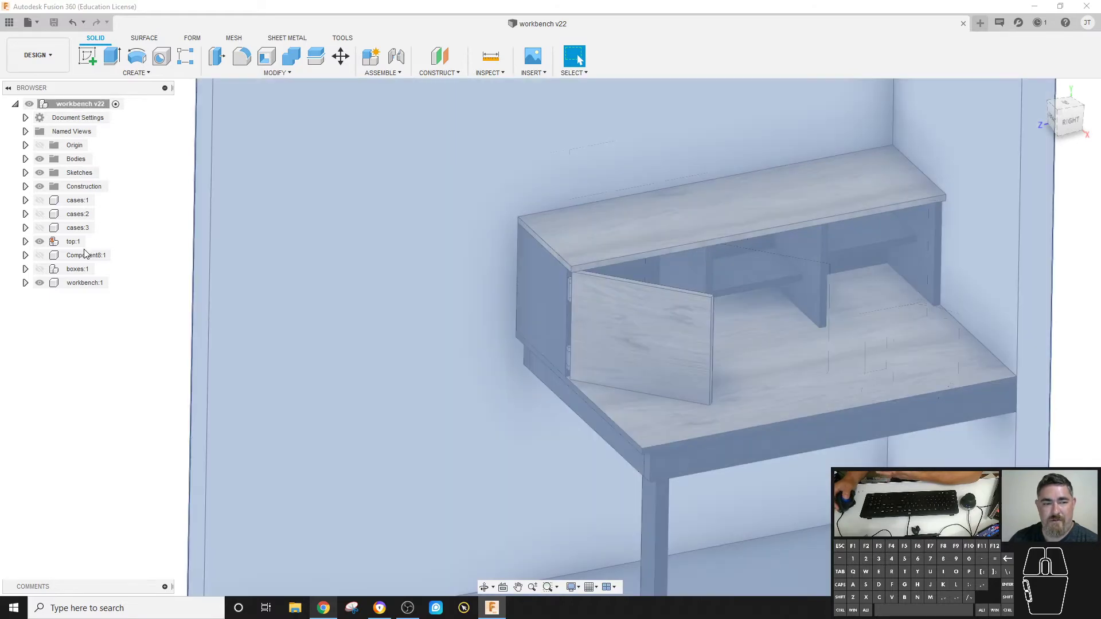
{"action": "left_click", "coordinate": [76, 246]}
{"action": "left_click", "coordinate": [78, 288]}
{"action": "left_click", "coordinate": [81, 329]}
{"action": "right_click", "coordinate": [76, 108]}
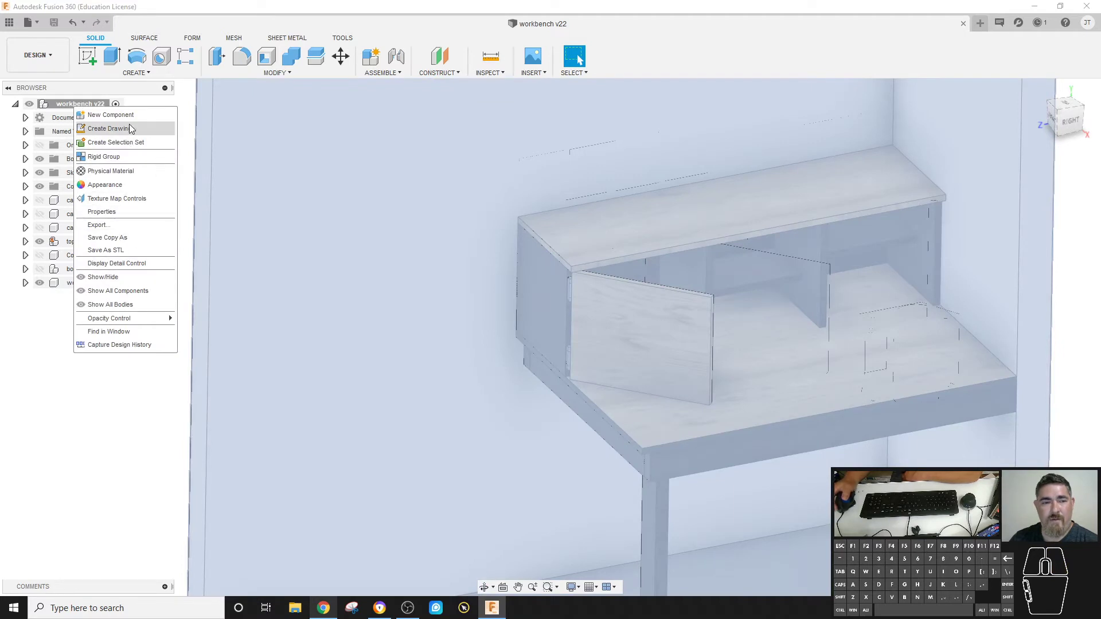
{"action": "left_click", "coordinate": [104, 131]}
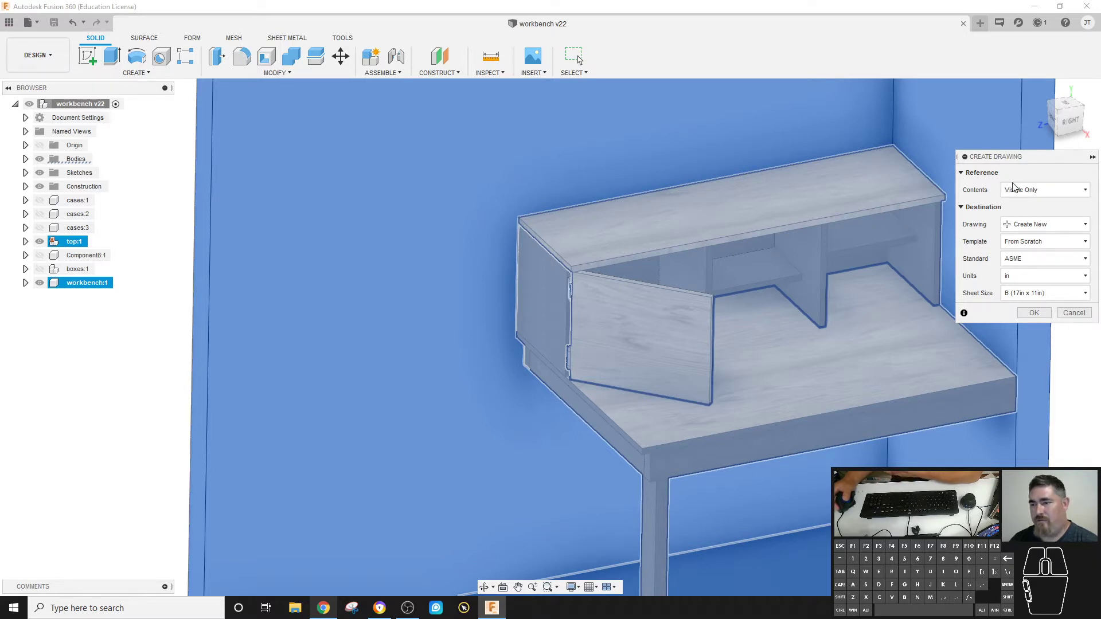
- Set the drawing to Visible Only, From Scratch, ASME, inches, B 17x11 sheet
{"action": "left_click", "coordinate": [1046, 189]}
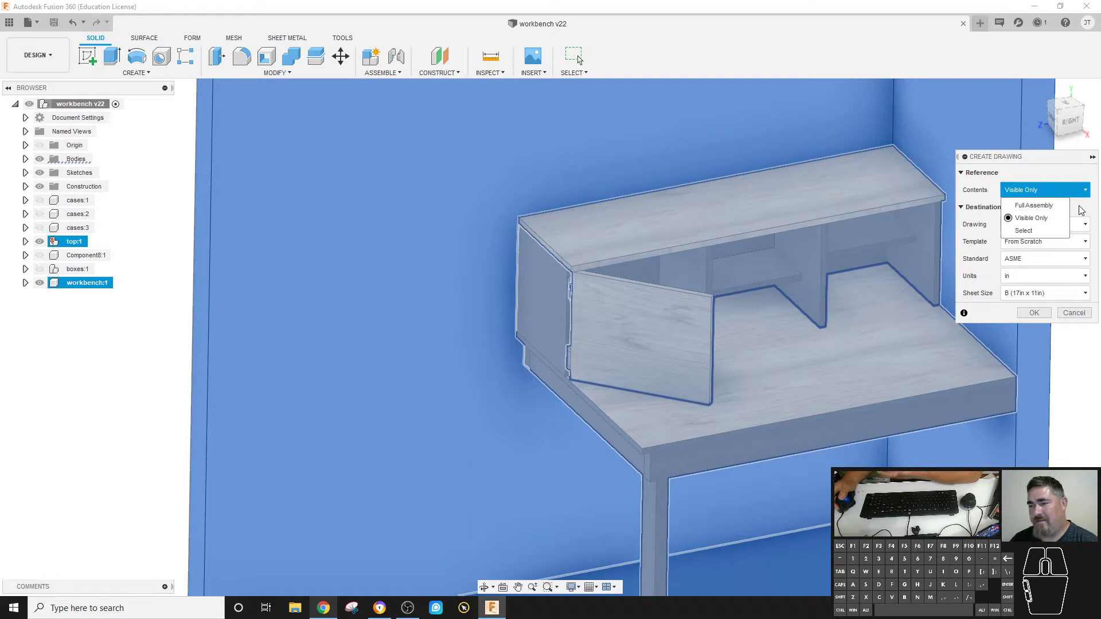
{"action": "left_click", "coordinate": [1082, 208]}
{"action": "left_click", "coordinate": [989, 210]}
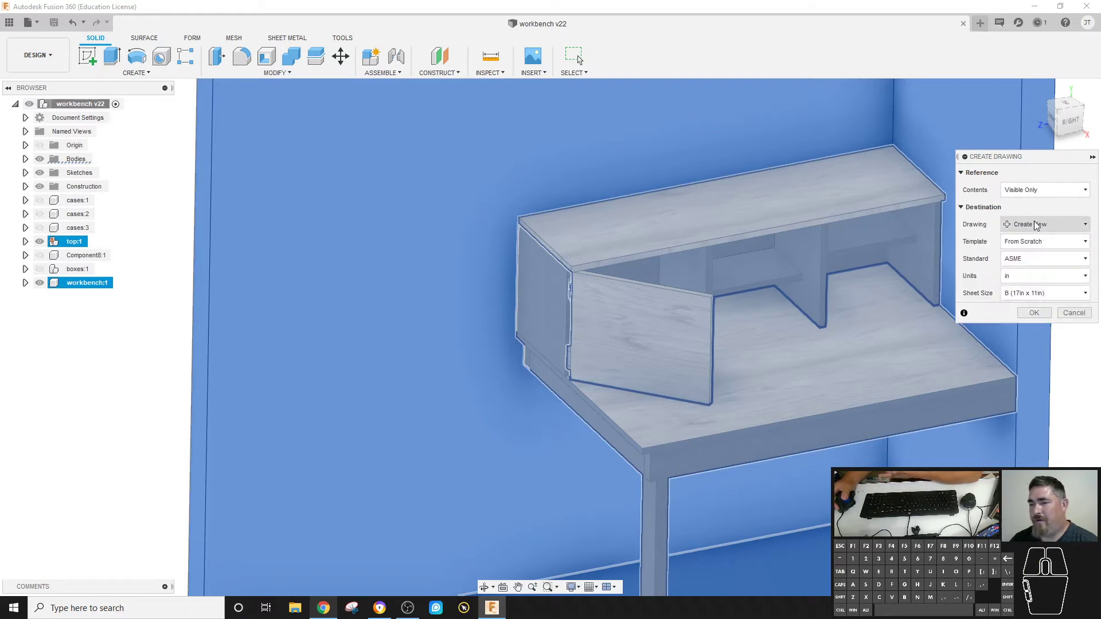
{"action": "left_click", "coordinate": [1038, 242]}
{"action": "left_click", "coordinate": [975, 237]}
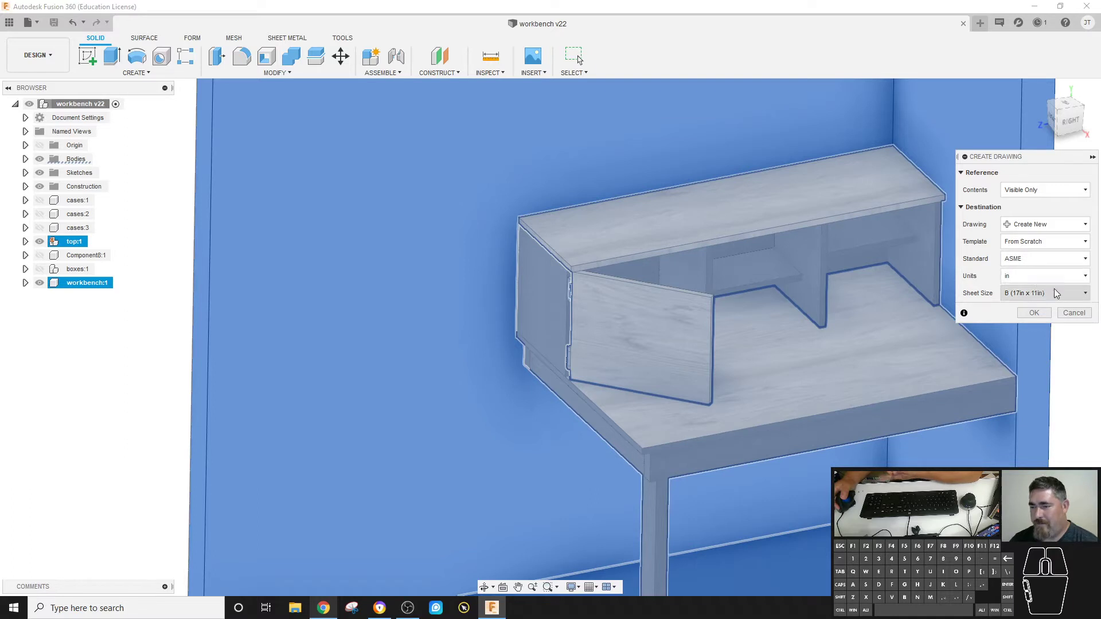
{"action": "left_click", "coordinate": [1039, 293]}
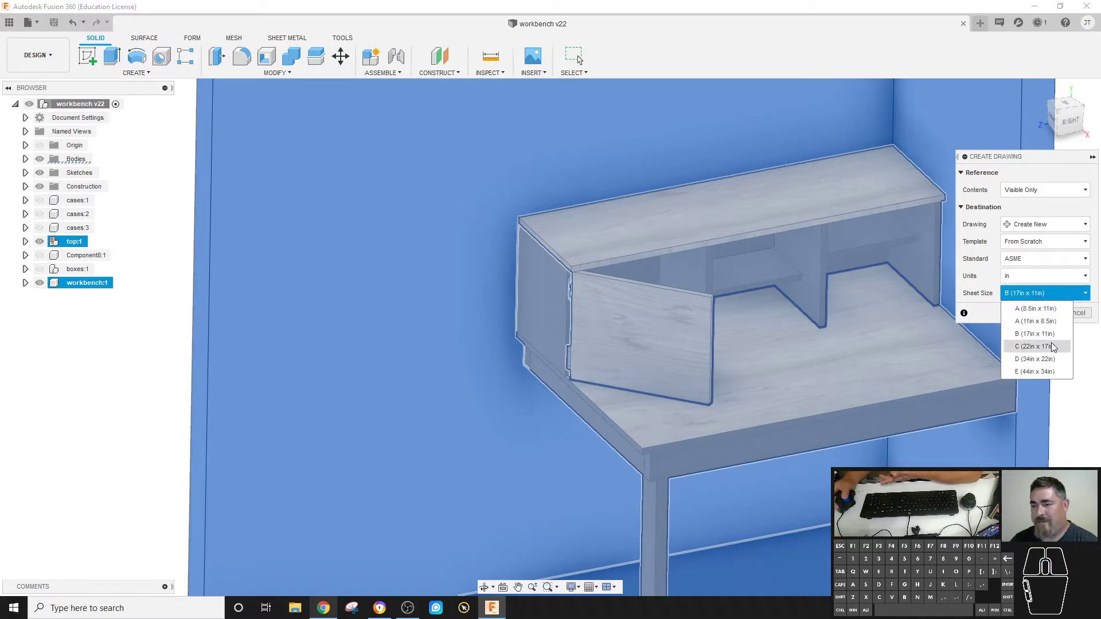
{"action": "left_click", "coordinate": [977, 272]}
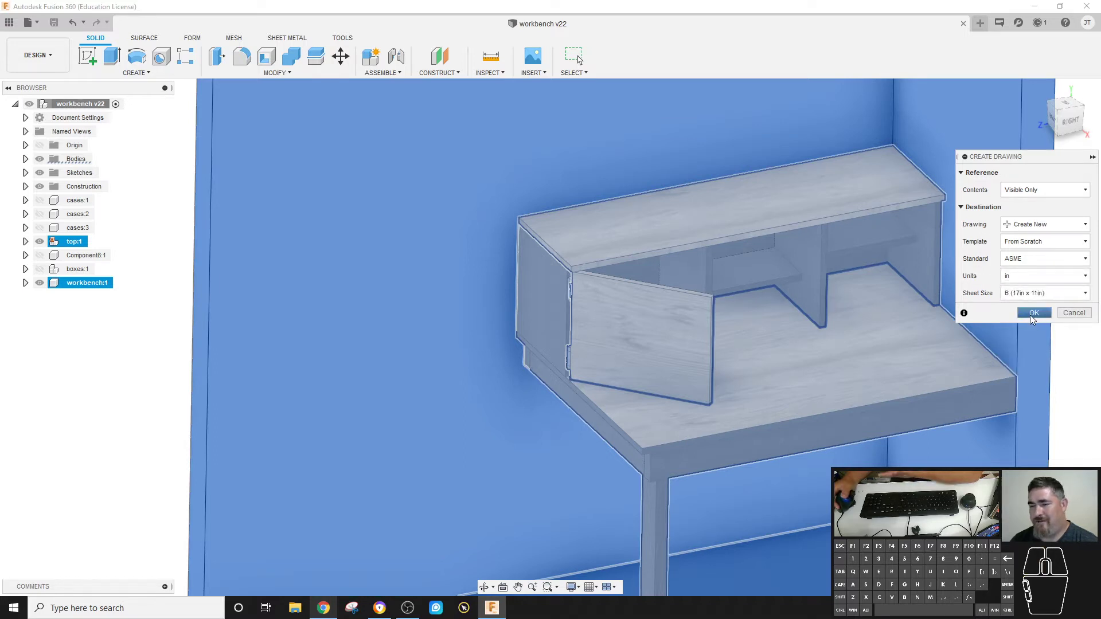
- Create the drawing and set the base view orientation to NE Isometric
{"action": "left_click", "coordinate": [1034, 317]}
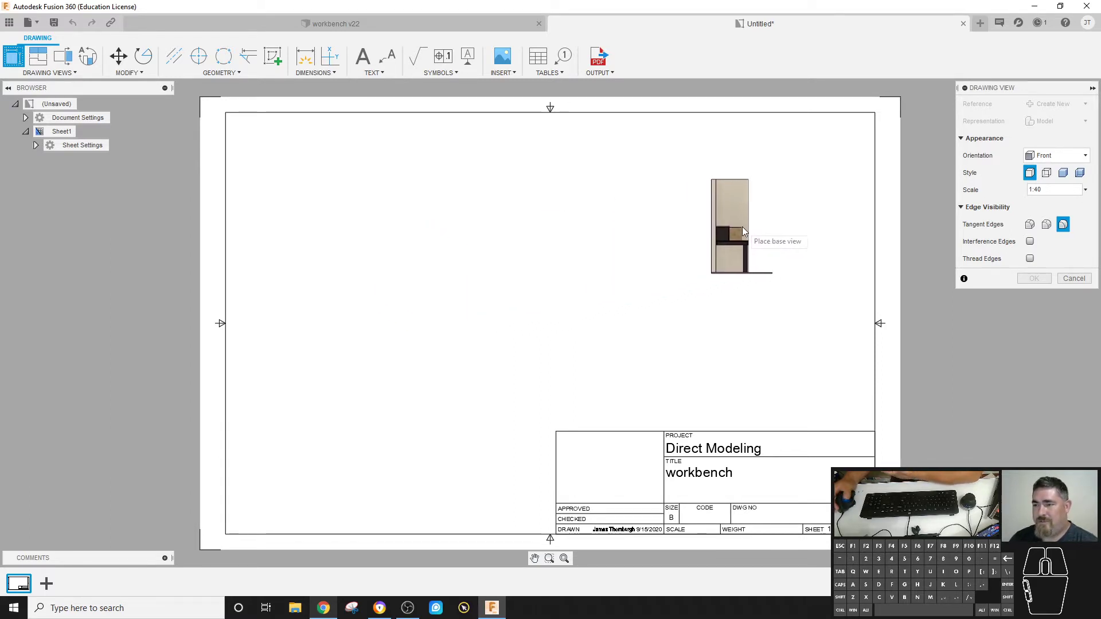
{"action": "left_click", "coordinate": [1068, 153]}
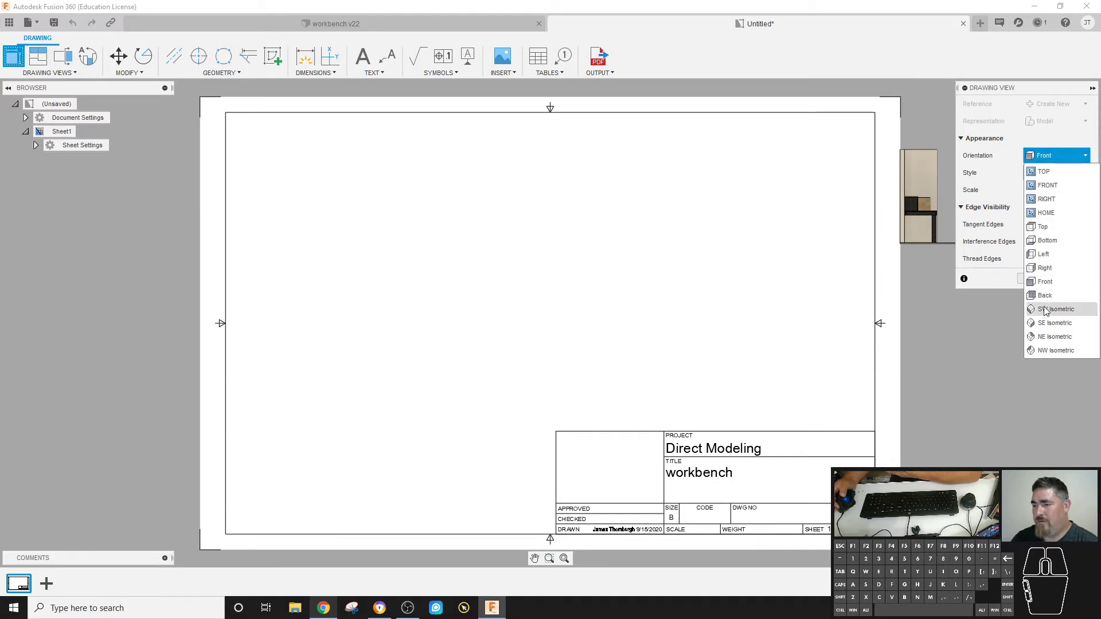
{"action": "left_click", "coordinate": [1047, 309]}
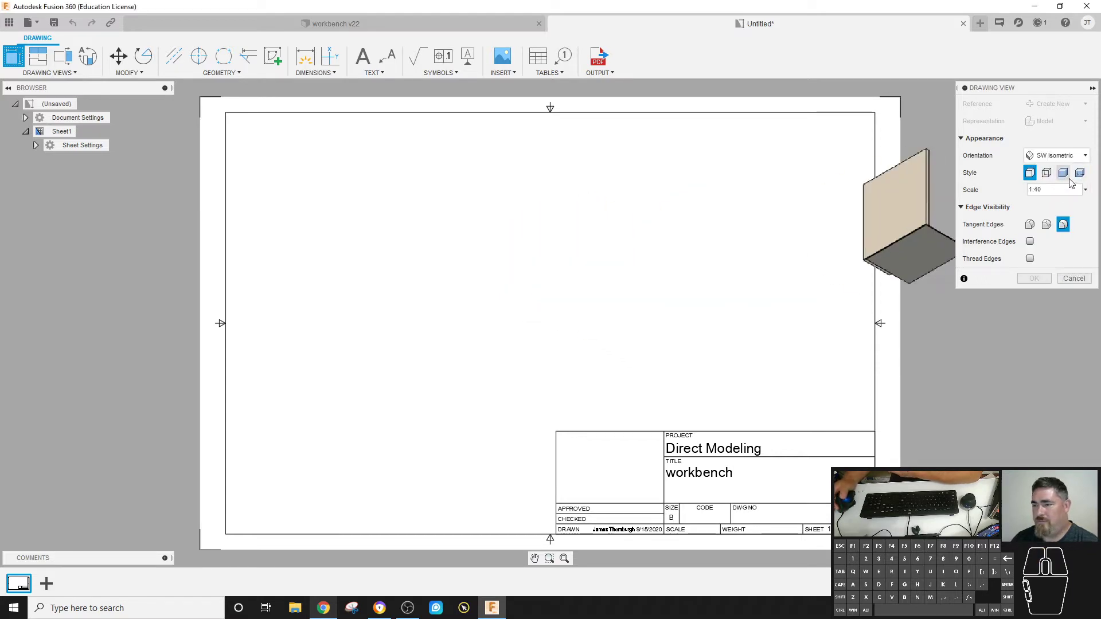
{"action": "left_click", "coordinate": [1069, 159]}
{"action": "left_click", "coordinate": [1049, 328]}
{"action": "left_click", "coordinate": [1063, 162]}
{"action": "left_click", "coordinate": [1059, 339]}
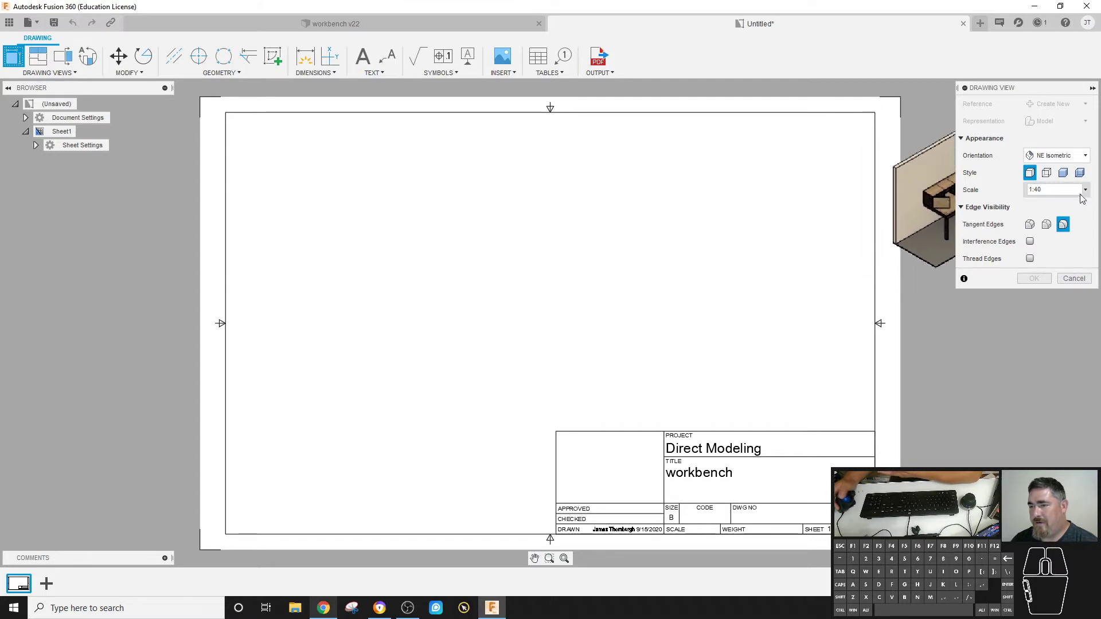
- Settle the base view scale on 1:16 after trying 1:20 and 1:10, and place it on the sheet
{"action": "left_click", "coordinate": [1087, 191]}
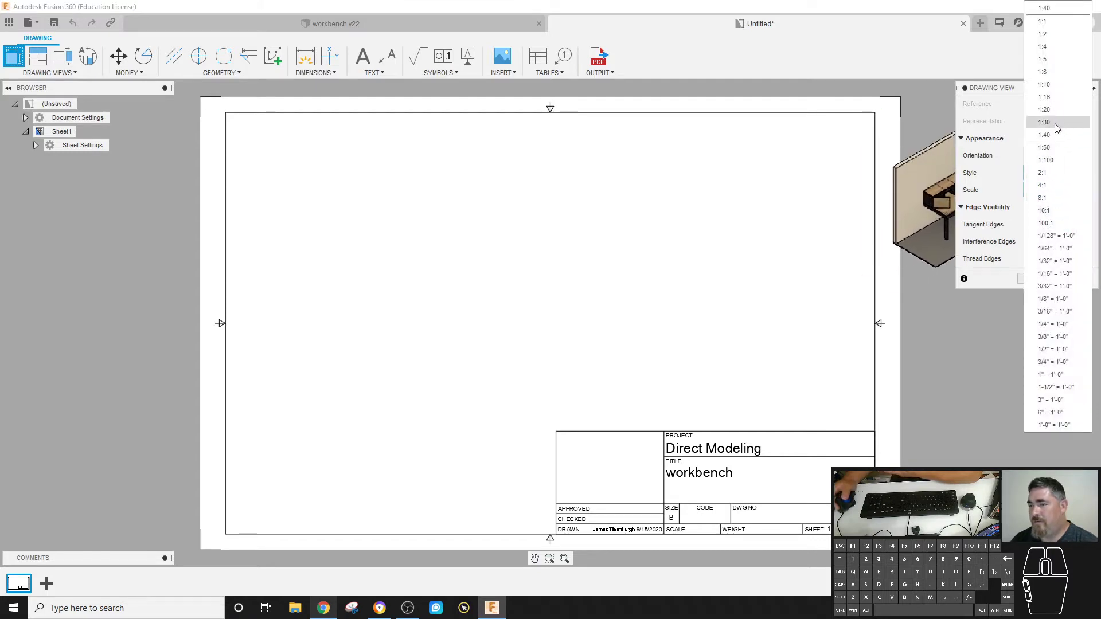
{"action": "left_click", "coordinate": [1052, 116]}
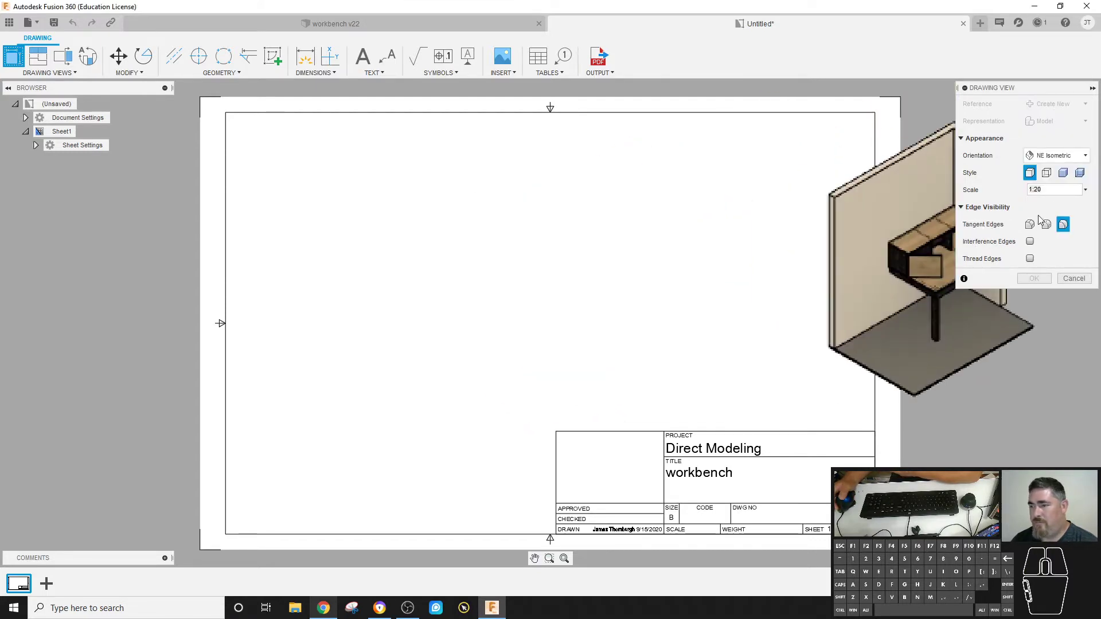
{"action": "left_click", "coordinate": [1087, 192]}
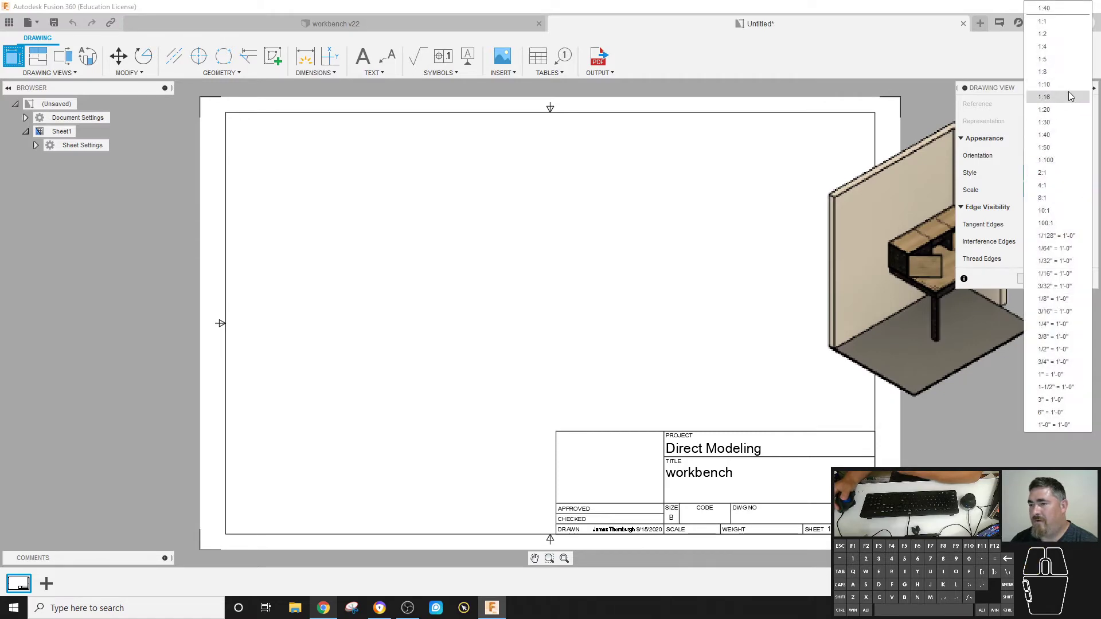
{"action": "left_click", "coordinate": [1068, 90]}
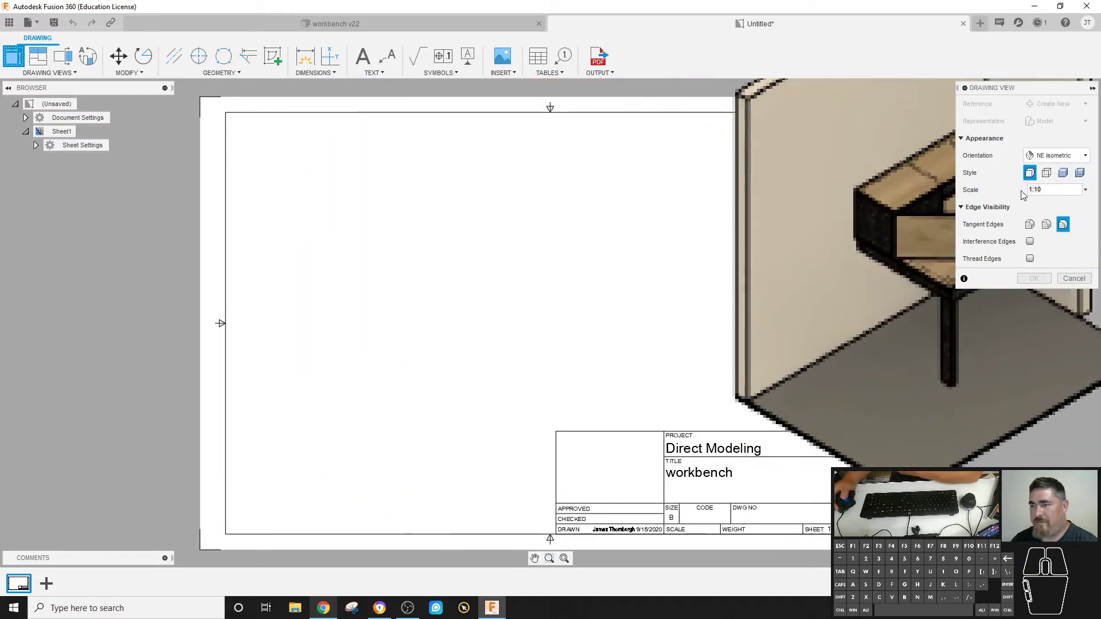
{"action": "left_click", "coordinate": [1061, 192]}
{"action": "left_click", "coordinate": [1085, 190]}
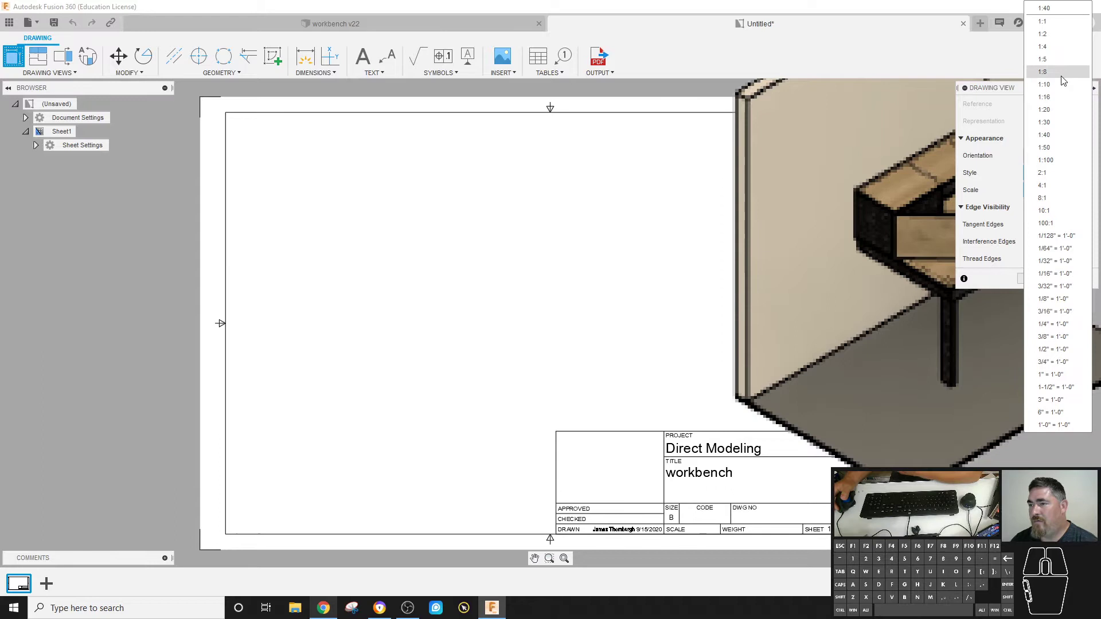
{"action": "left_click", "coordinate": [1056, 100]}
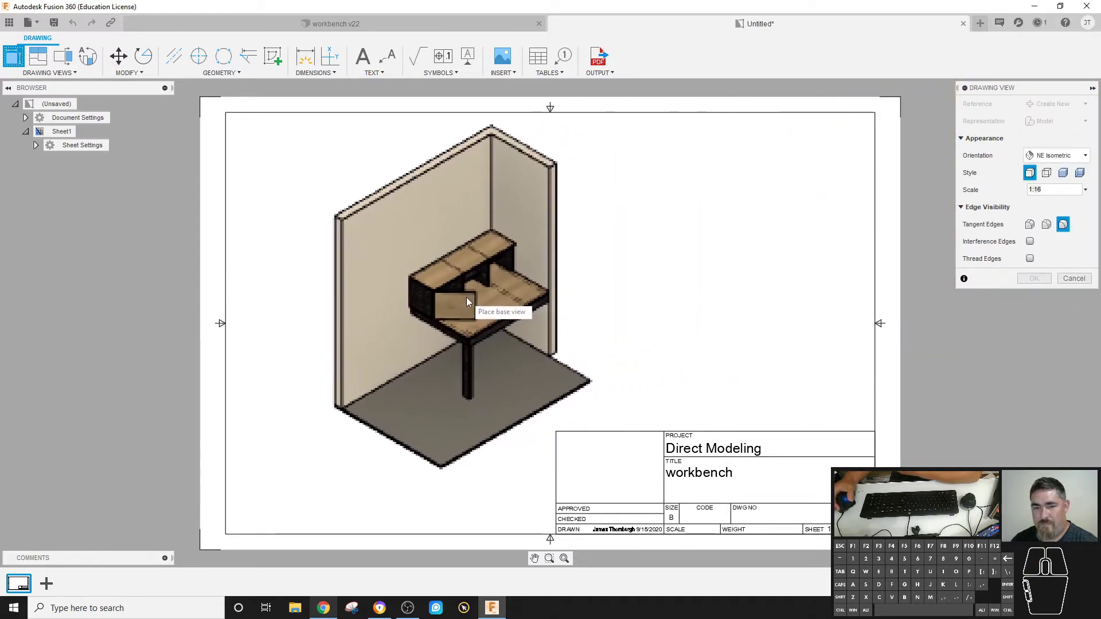
{"action": "left_click", "coordinate": [462, 301]}
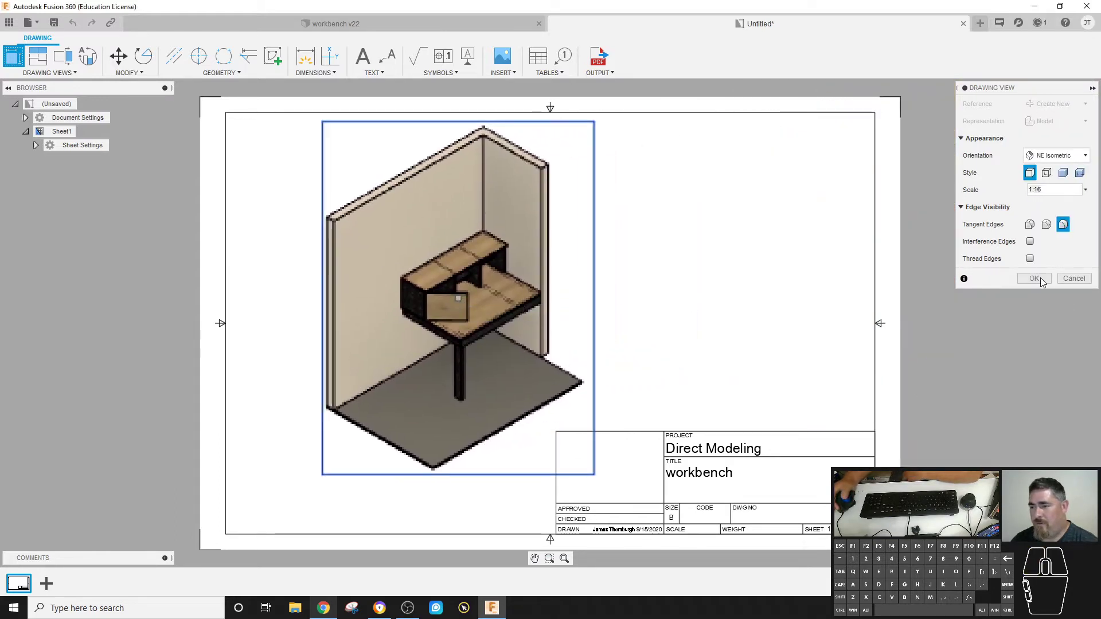
{"action": "left_click", "coordinate": [1042, 281]}
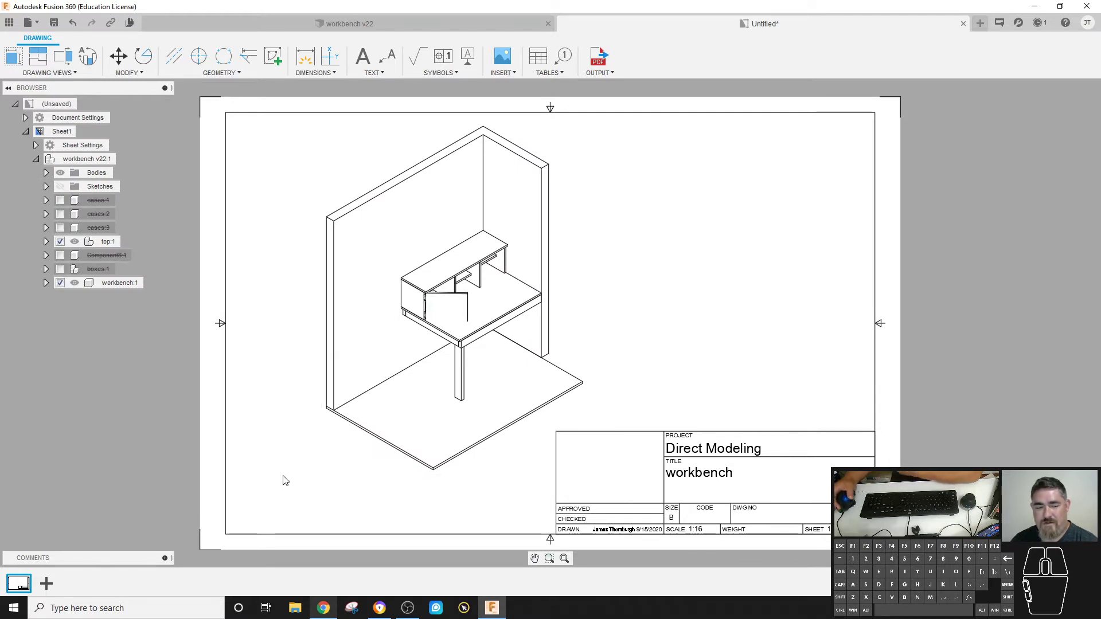
- In the workbench v22 design, zoom in on the cabinet door and select its faces
{"action": "left_click", "coordinate": [455, 28]}
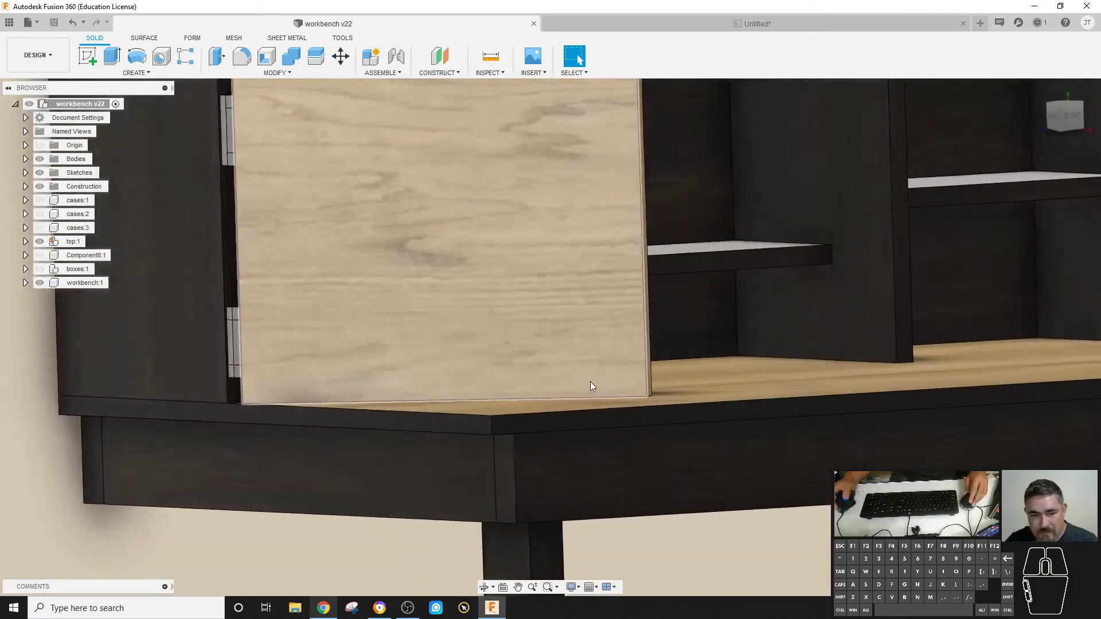
{"action": "left_click_drag", "start_coordinate": [787, 381], "coordinate": [707, 375]}
{"action": "scroll", "scroll_direction": "up", "scroll_amount": 3}
{"action": "middle_click", "coordinate": [606, 397]}
{"action": "scroll", "scroll_direction": "up", "scroll_amount": 3}
{"action": "middle_click", "coordinate": [606, 410]}
{"action": "middle_click", "coordinate": [601, 422]}
{"action": "middle_click", "coordinate": [595, 490]}
{"action": "middle_click", "coordinate": [593, 480]}
{"action": "left_click", "coordinate": [638, 522]}
{"action": "left_click", "coordinate": [590, 493]}
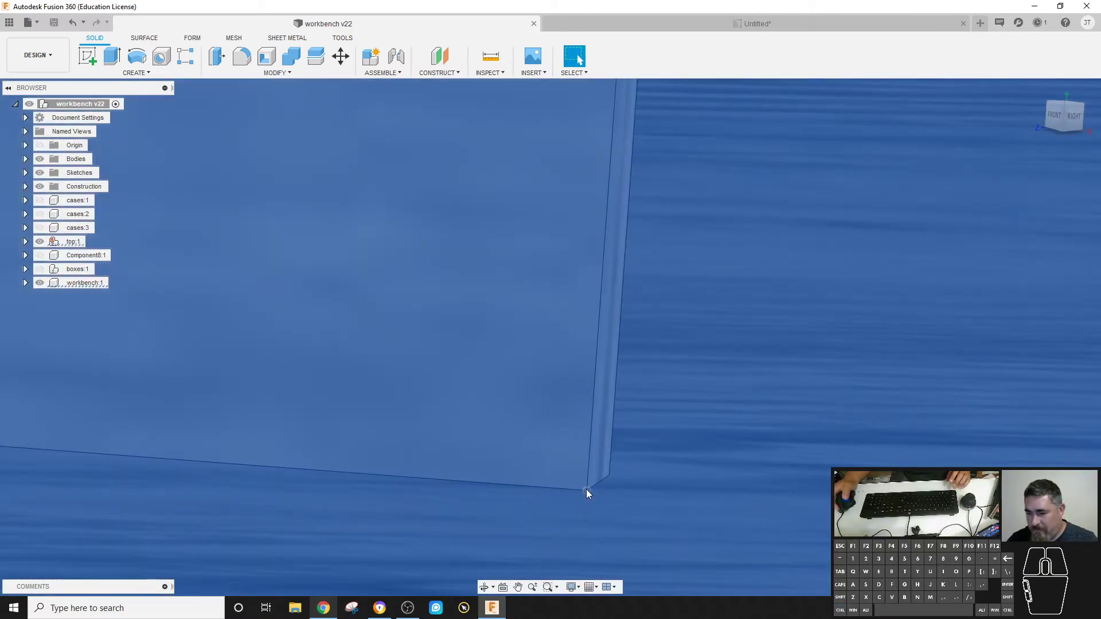
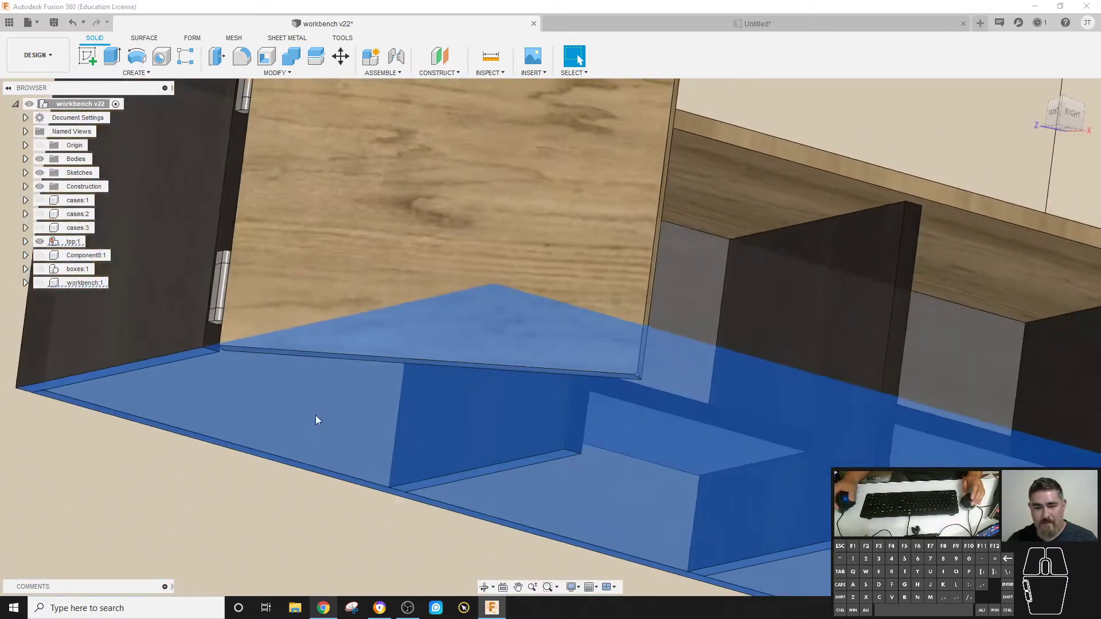
- Tweak the cabinet door, save the design and return to the Untitled drawing
{"action": "left_click", "coordinate": [193, 502]}
{"action": "scroll", "scroll_direction": "up", "scroll_amount": 3}
{"action": "left_click", "coordinate": [230, 59]}
{"action": "middle_click", "coordinate": [240, 360]}
{"action": "left_click", "coordinate": [235, 354]}
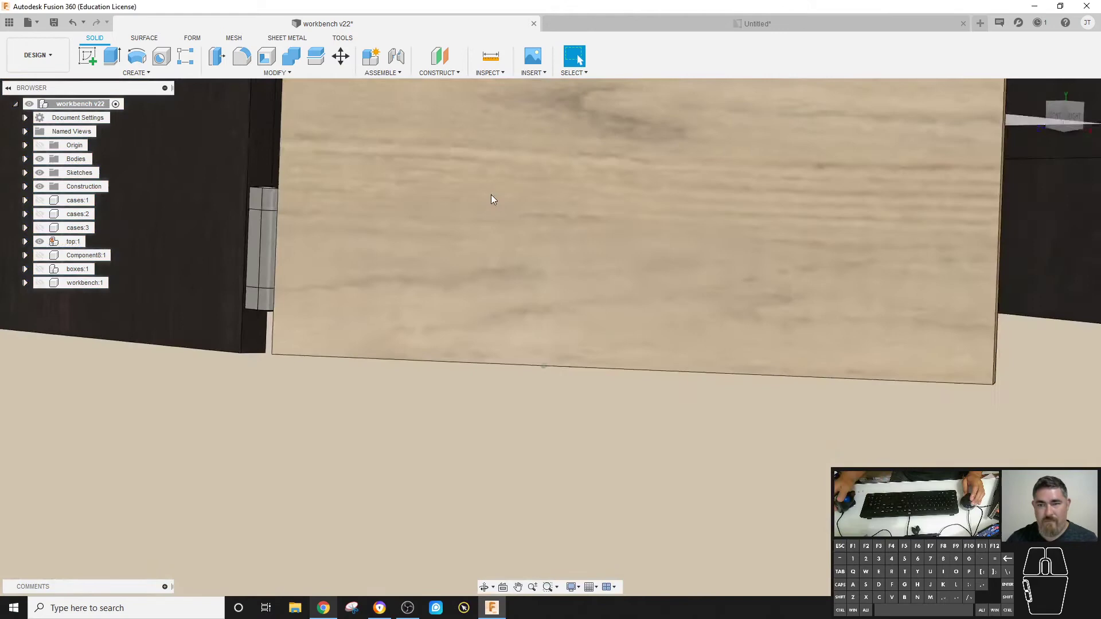
{"action": "left_click", "coordinate": [56, 27]}
{"action": "left_click", "coordinate": [542, 324]}
{"action": "left_click", "coordinate": [668, 25]}
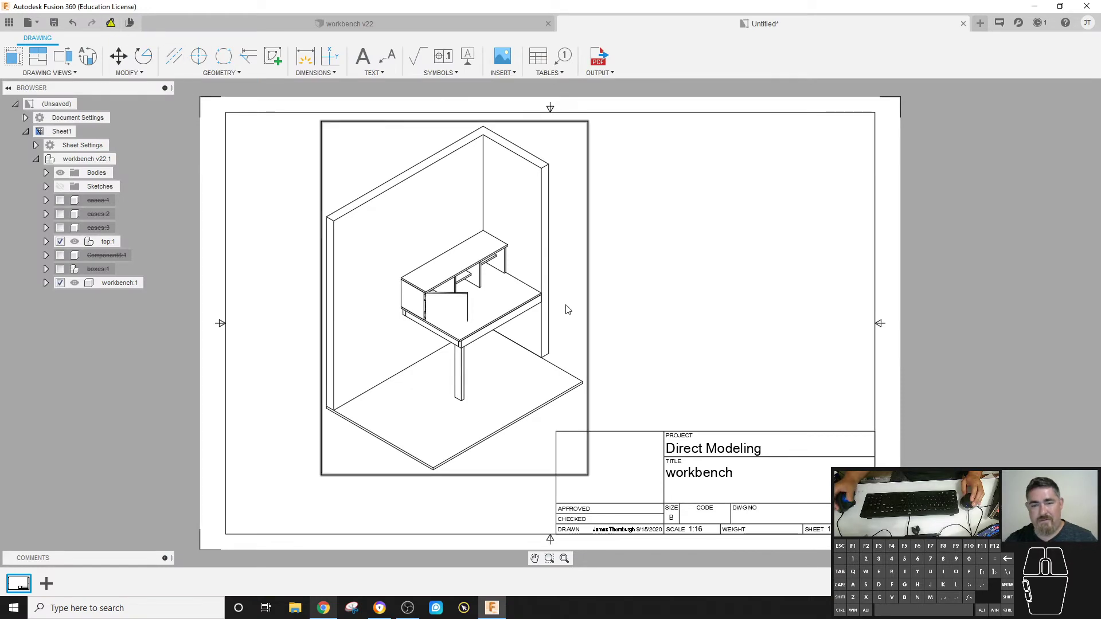
- Update the drawing to reference the new workbench v23 model
{"action": "left_click", "coordinate": [114, 25]}
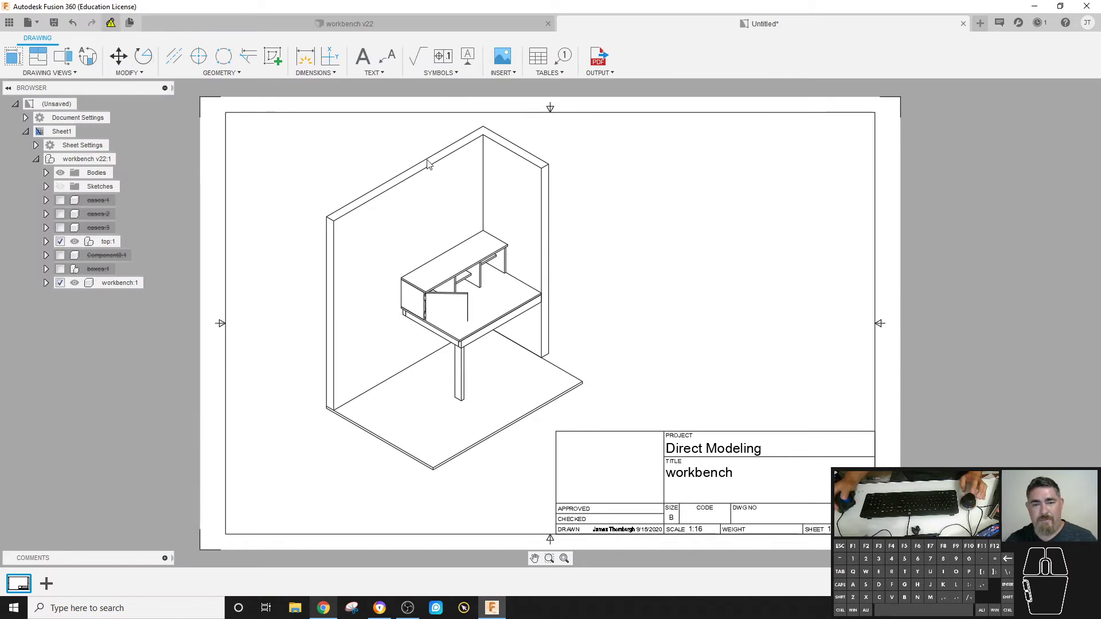
{"action": "scroll", "scroll_direction": "down", "scroll_amount": 3}
{"action": "scroll", "scroll_direction": "up", "scroll_amount": 3}
{"action": "scroll", "scroll_direction": "down", "scroll_amount": 3}
{"action": "middle_click", "coordinate": [709, 312]}
{"action": "middle_click", "coordinate": [748, 285]}
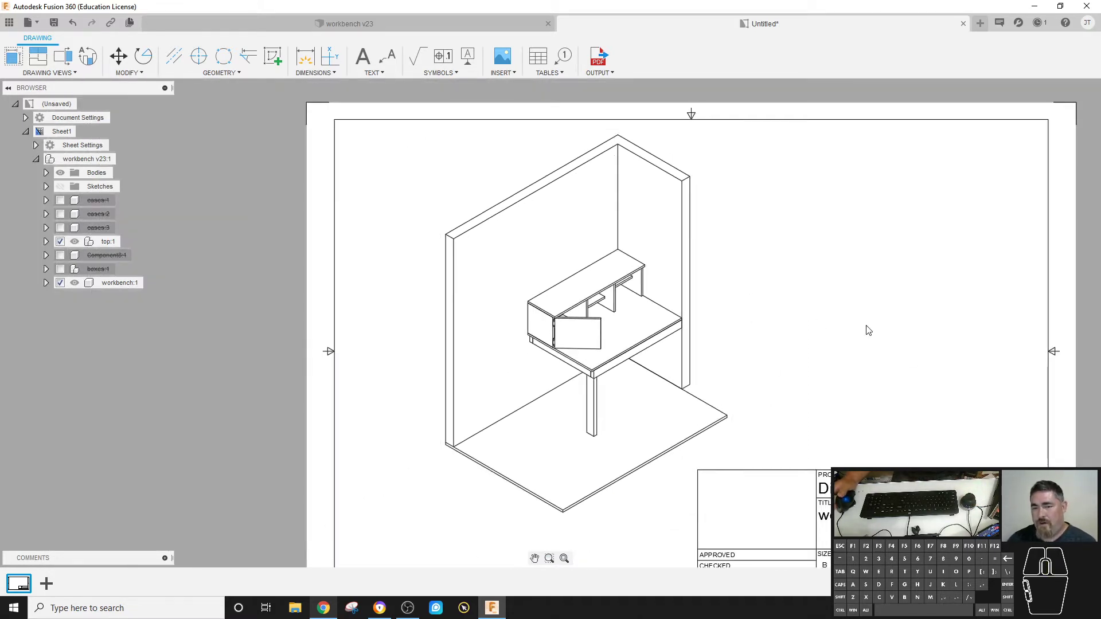
- Change the isometric base view style to Shaded at 1:16
{"action": "double_click", "coordinate": [720, 264]}
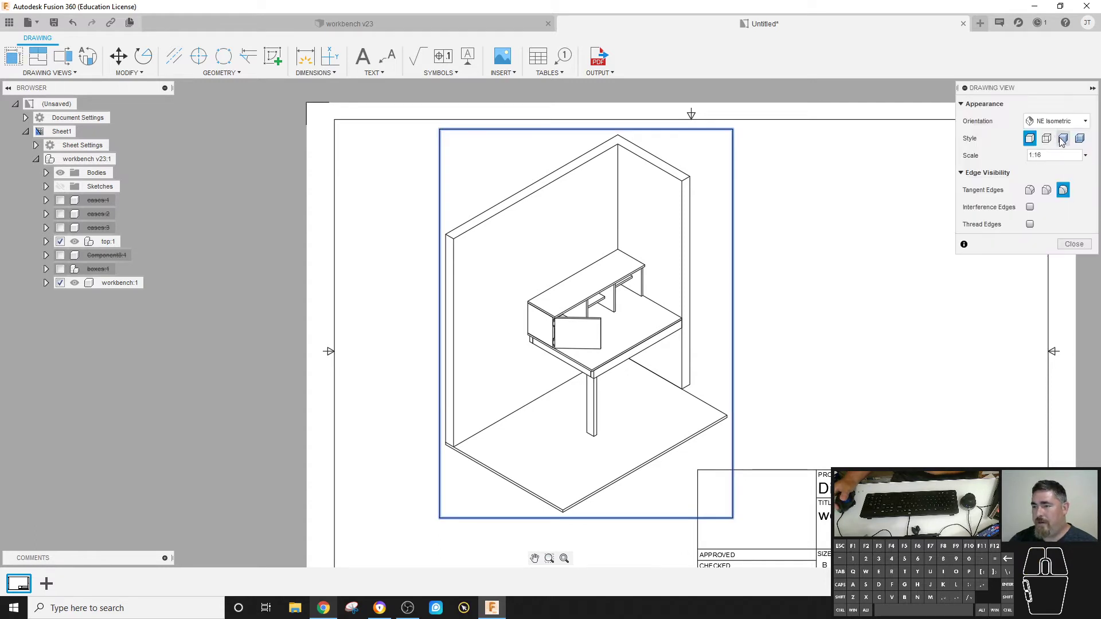
{"action": "left_click", "coordinate": [1061, 140]}
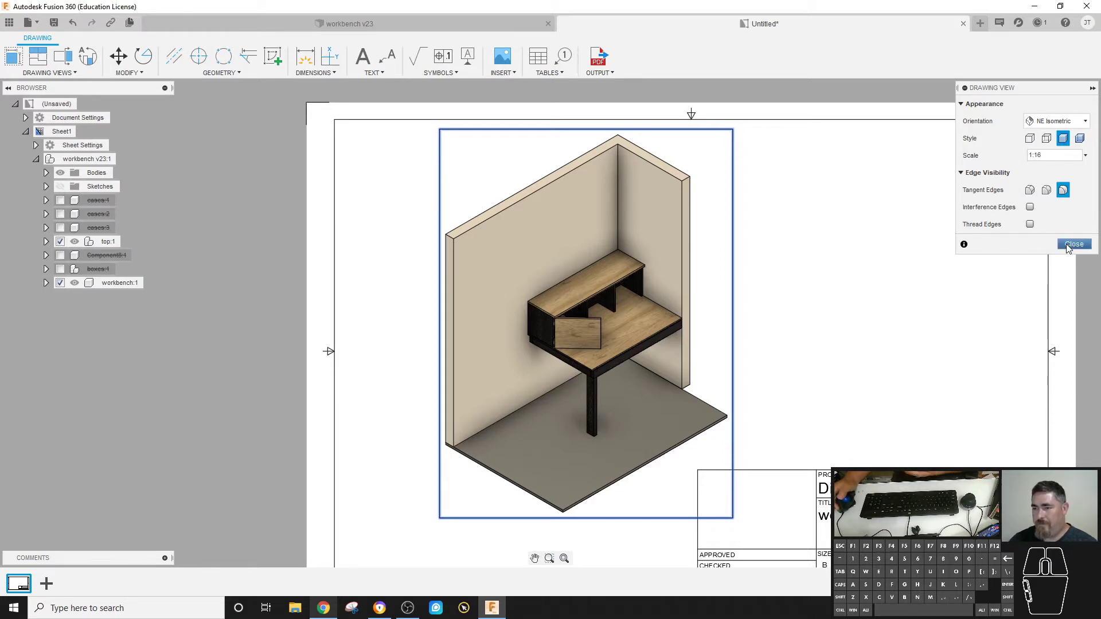
{"action": "left_click", "coordinate": [1070, 247]}
{"action": "left_click", "coordinate": [896, 338]}
{"action": "middle_click", "coordinate": [810, 362]}
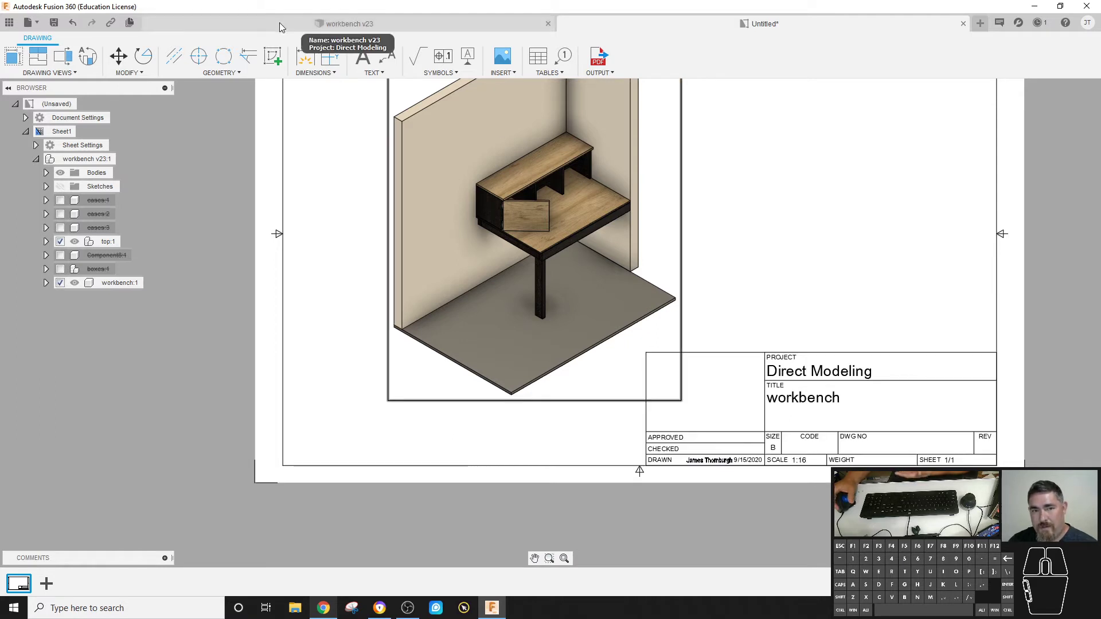
- View the root component's Part Number in the workbench v23 design properties, then return to the drawing
{"action": "left_click", "coordinate": [274, 25]}
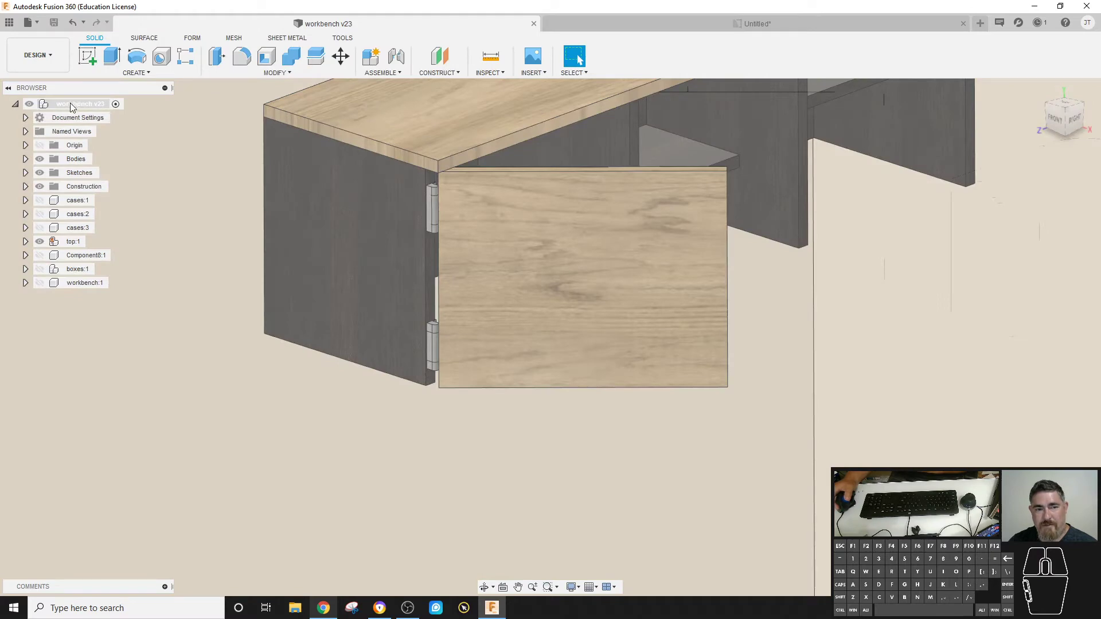
{"action": "right_click", "coordinate": [90, 106]}
{"action": "left_click", "coordinate": [125, 207]}
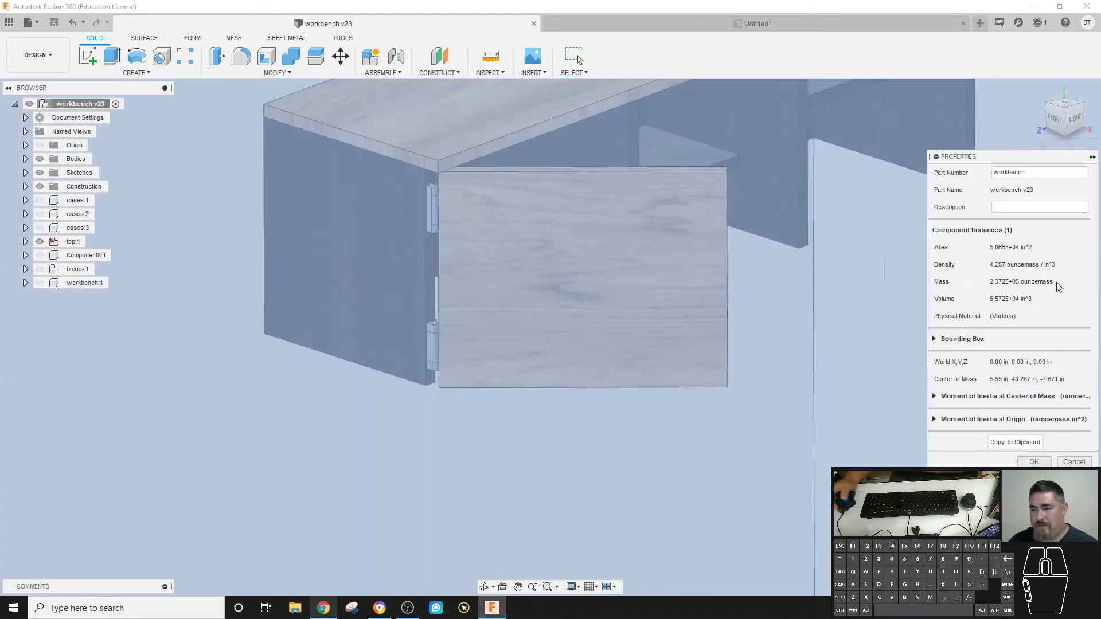
{"action": "left_click", "coordinate": [956, 219]}
{"action": "left_click", "coordinate": [1041, 170]}
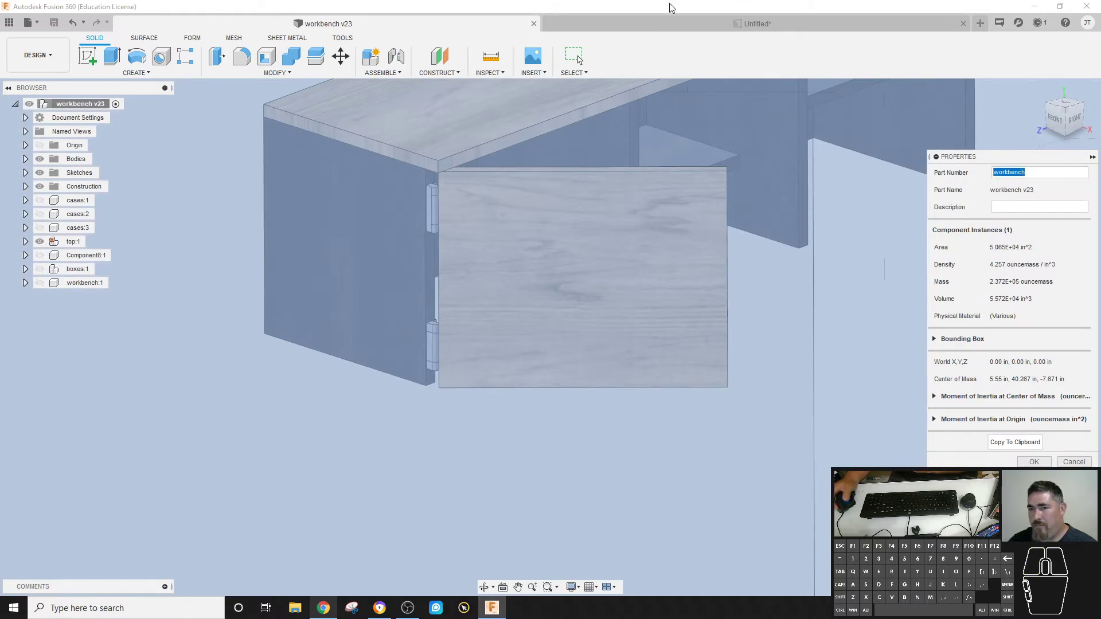
{"action": "left_click", "coordinate": [666, 25]}
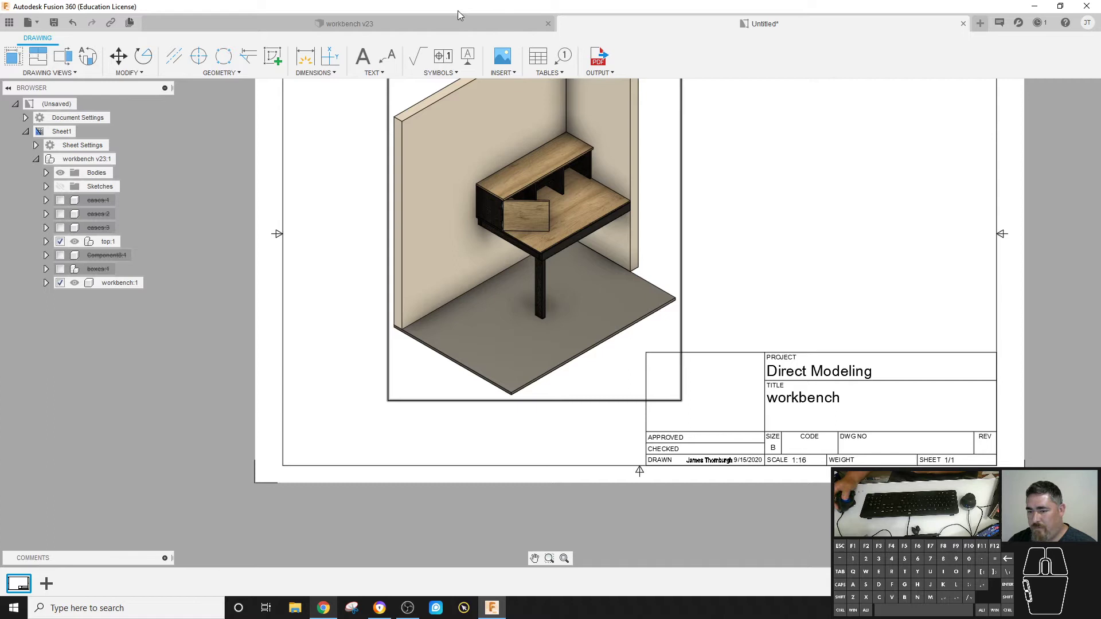
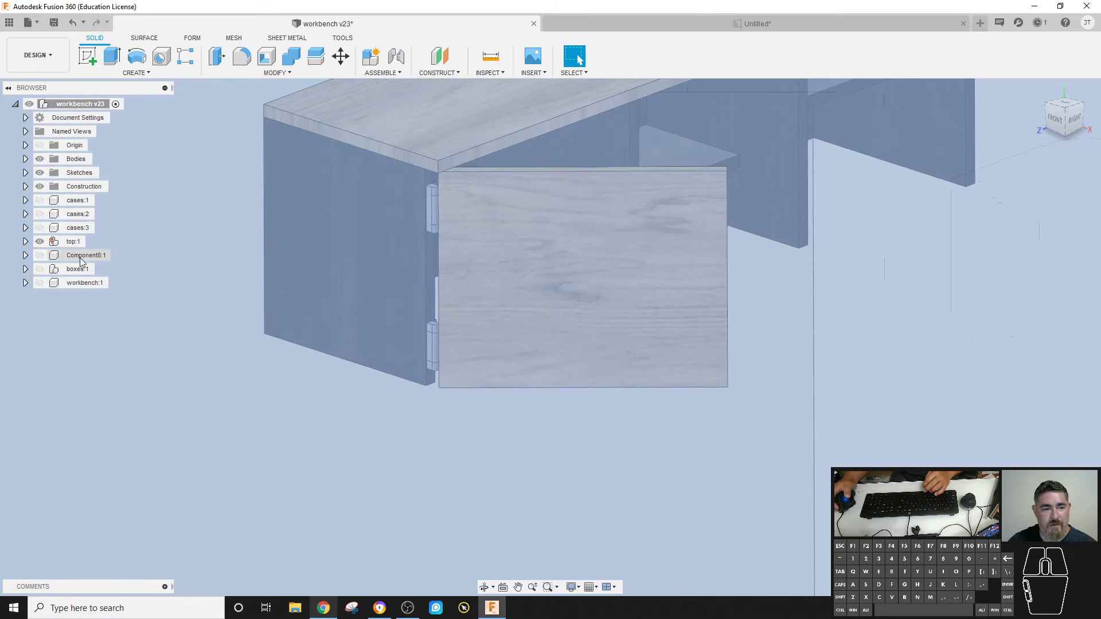
- Edit the top component's part name and description in its properties
{"action": "right_click", "coordinate": [71, 244]}
{"action": "left_click", "coordinate": [102, 391]}
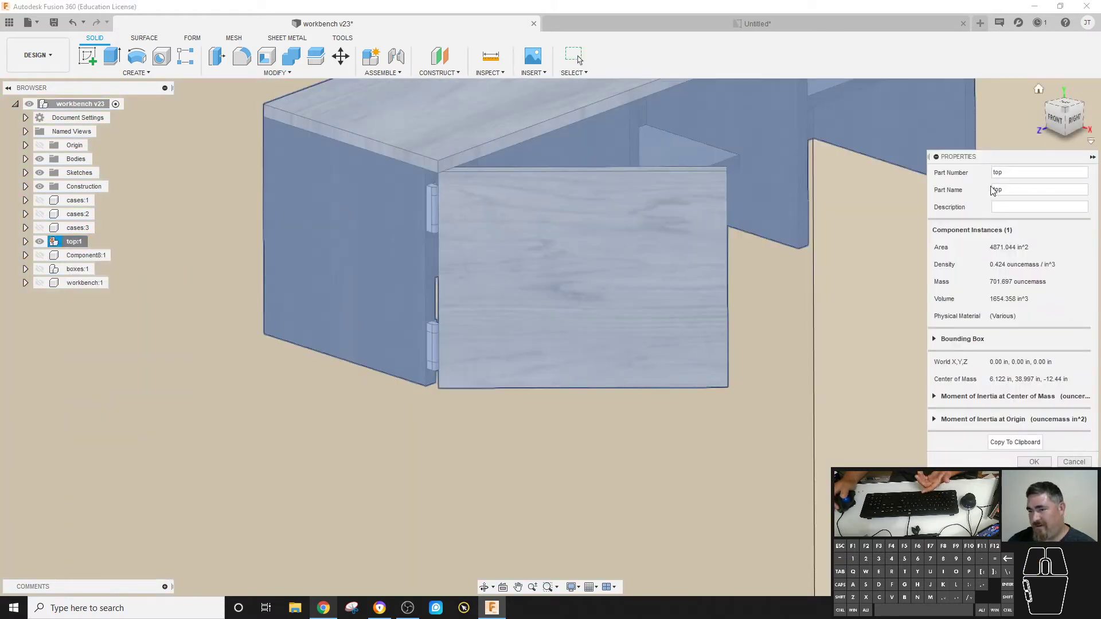
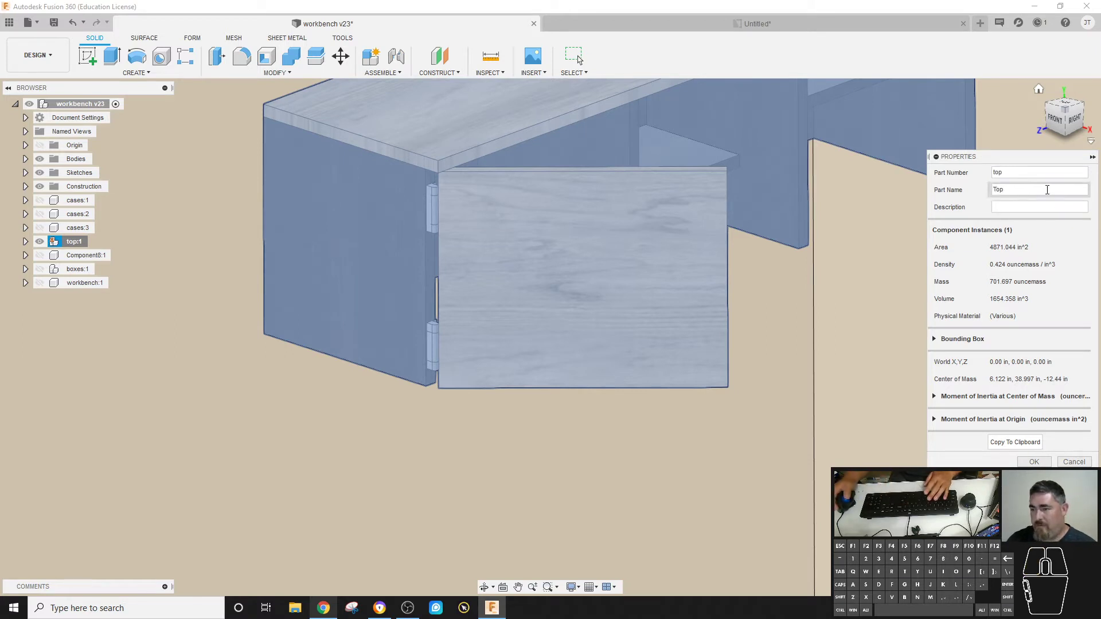
{"action": "key", "text": "space"}
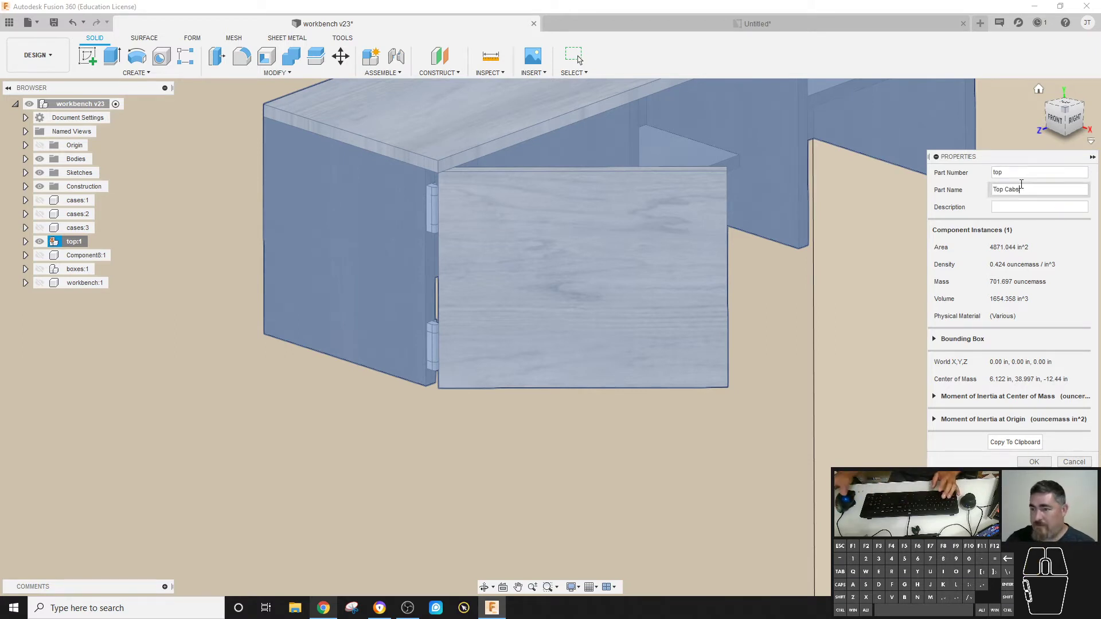
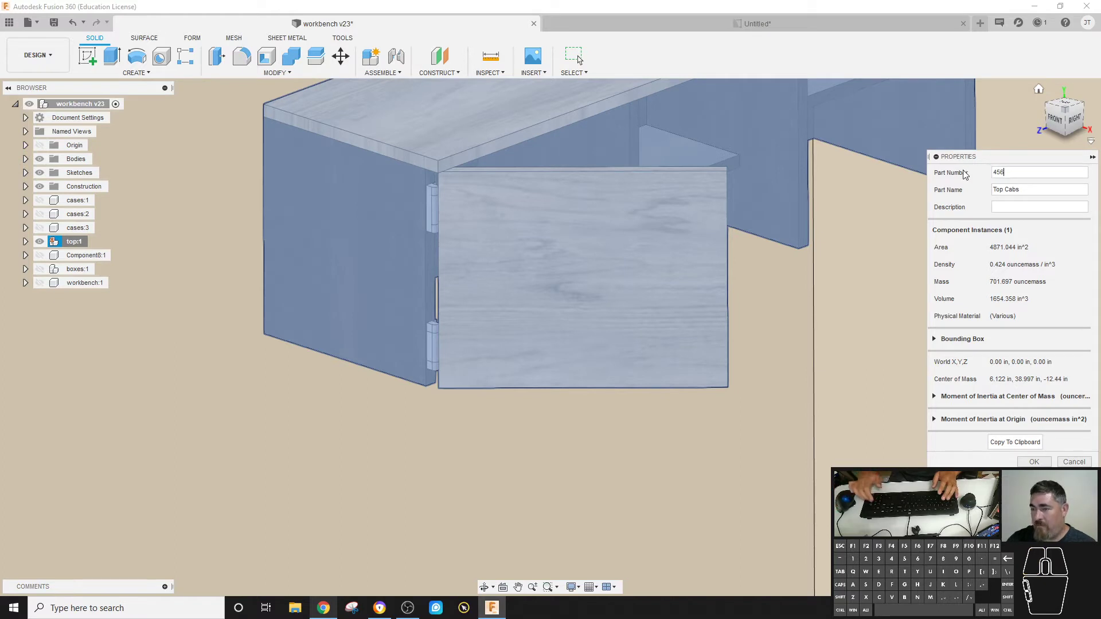
{"action": "left_click", "coordinate": [1014, 206]}
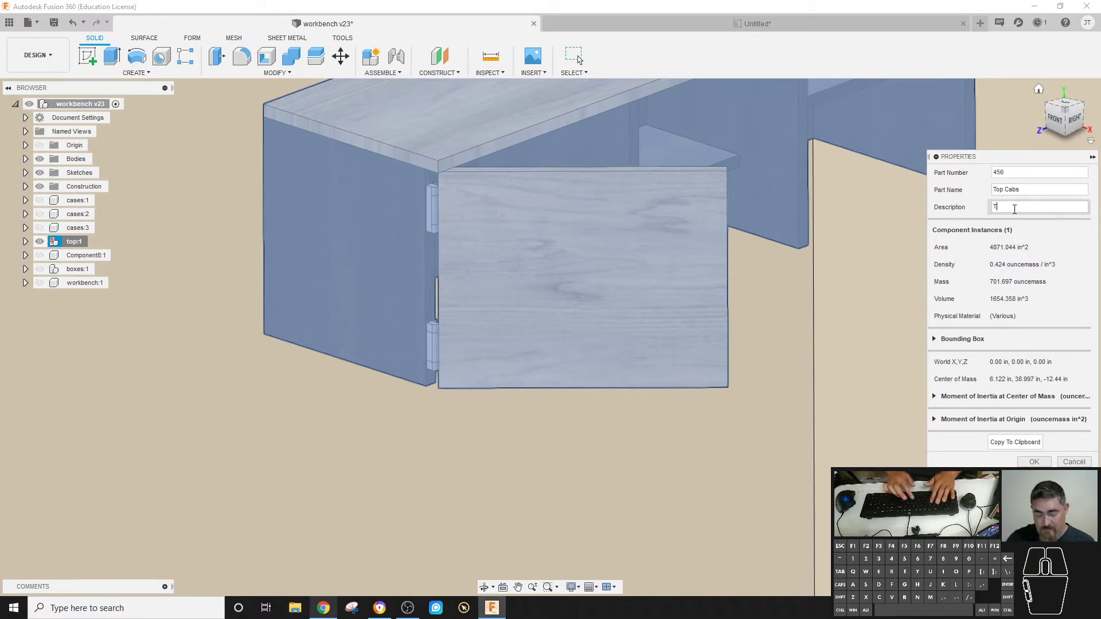
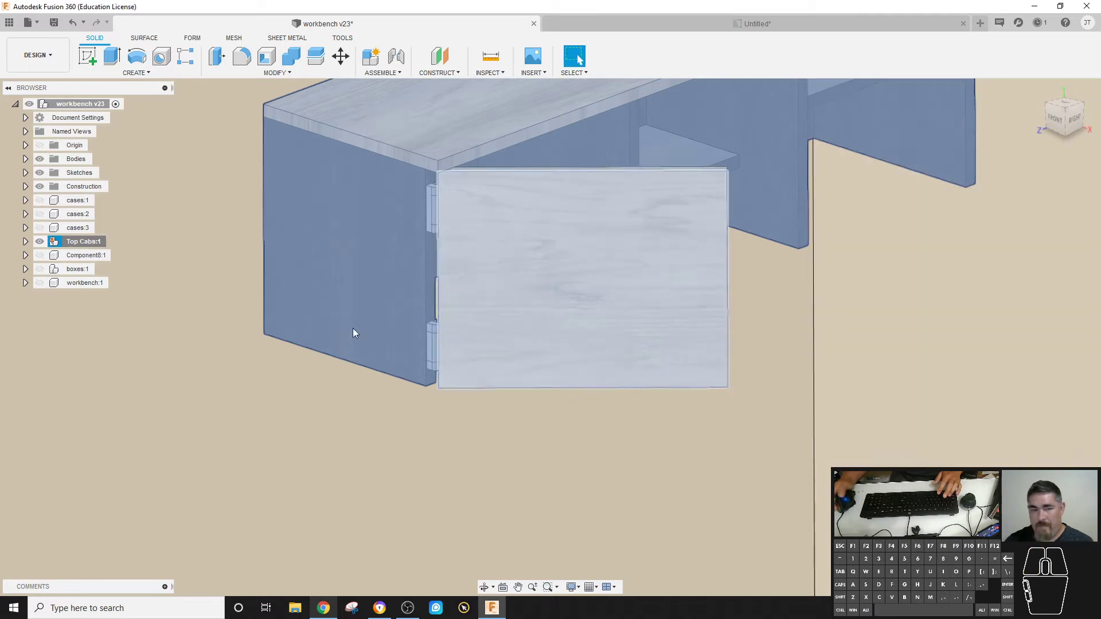
- Rename the workbench component to Workbench with part number 874, save, and return to the drawing
{"action": "right_click", "coordinate": [77, 283]}
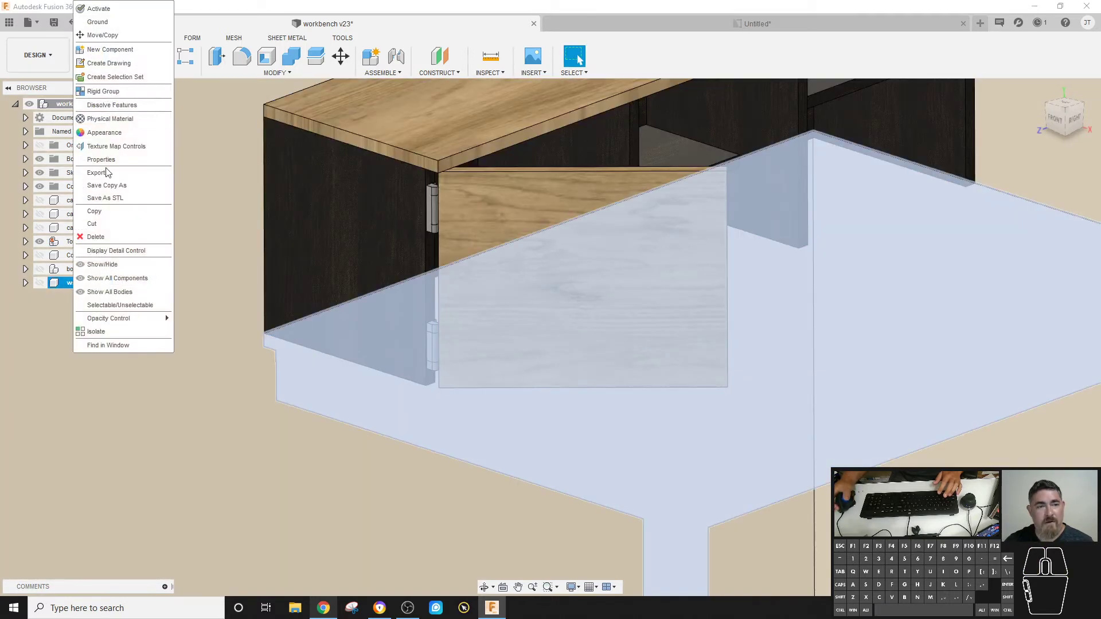
{"action": "left_click", "coordinate": [108, 166]}
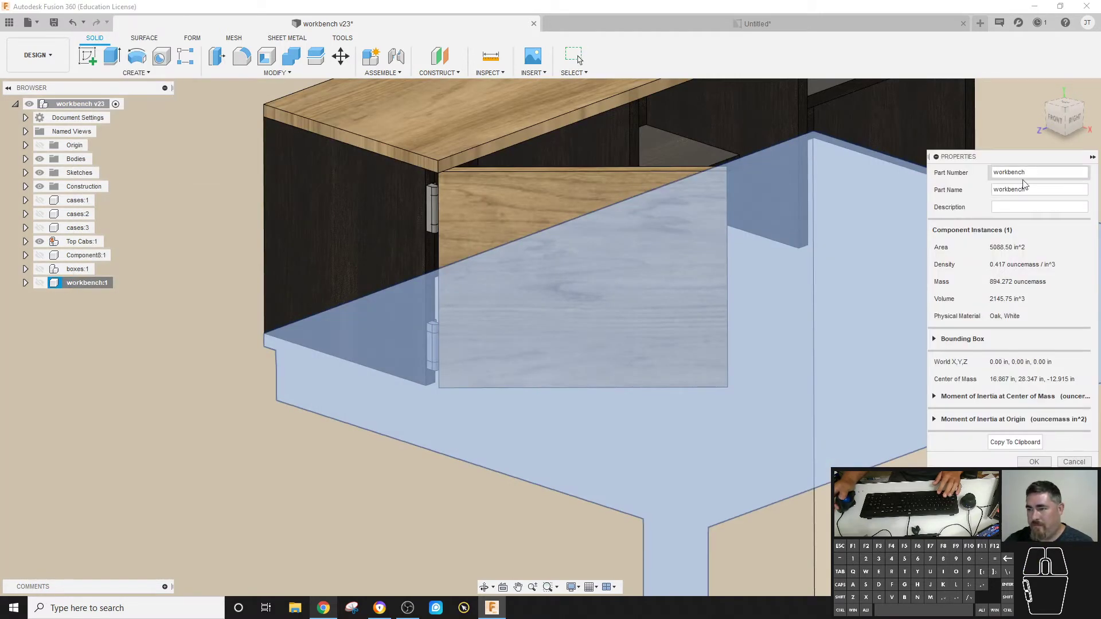
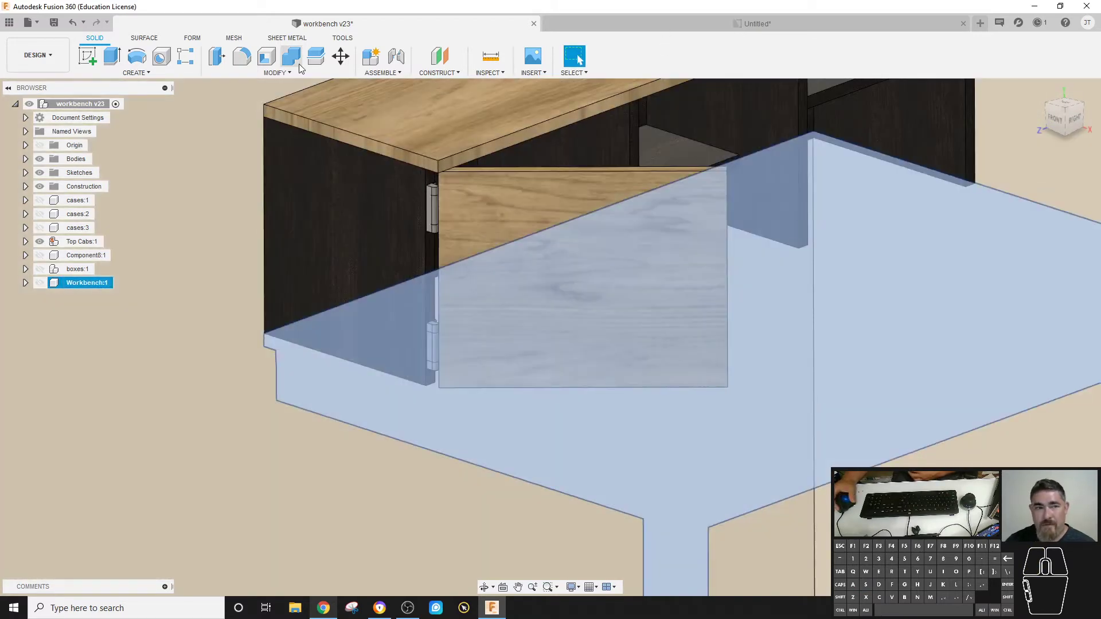
{"action": "left_click", "coordinate": [61, 22]}
{"action": "left_click", "coordinate": [557, 329]}
{"action": "left_click", "coordinate": [659, 24]}
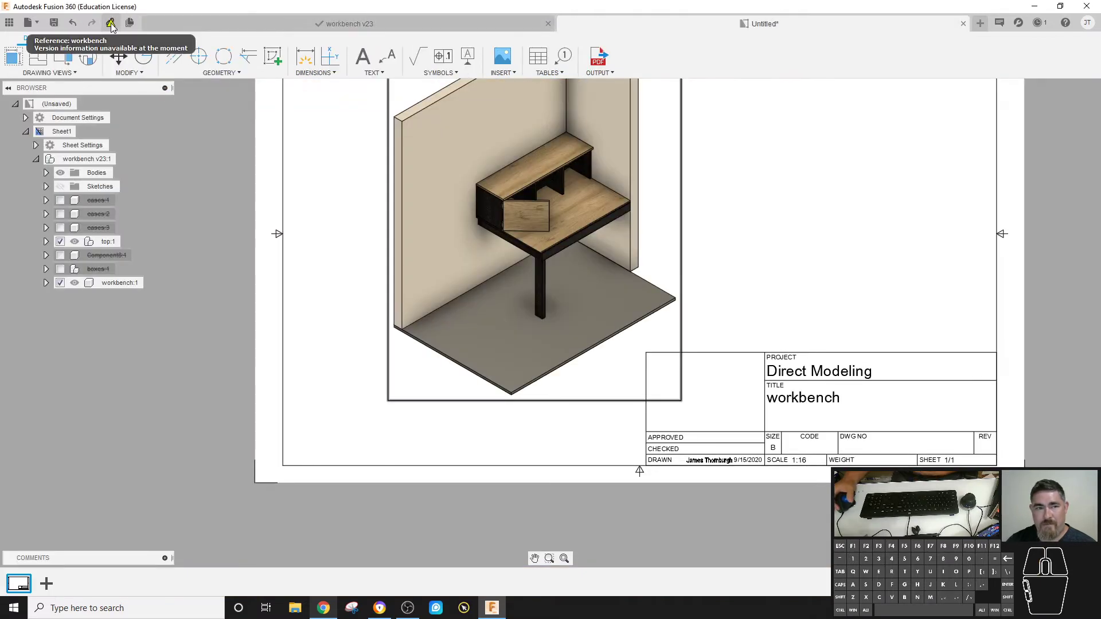
- Update the drawing reference and change the title block title to Workbench
{"action": "left_click", "coordinate": [113, 26]}
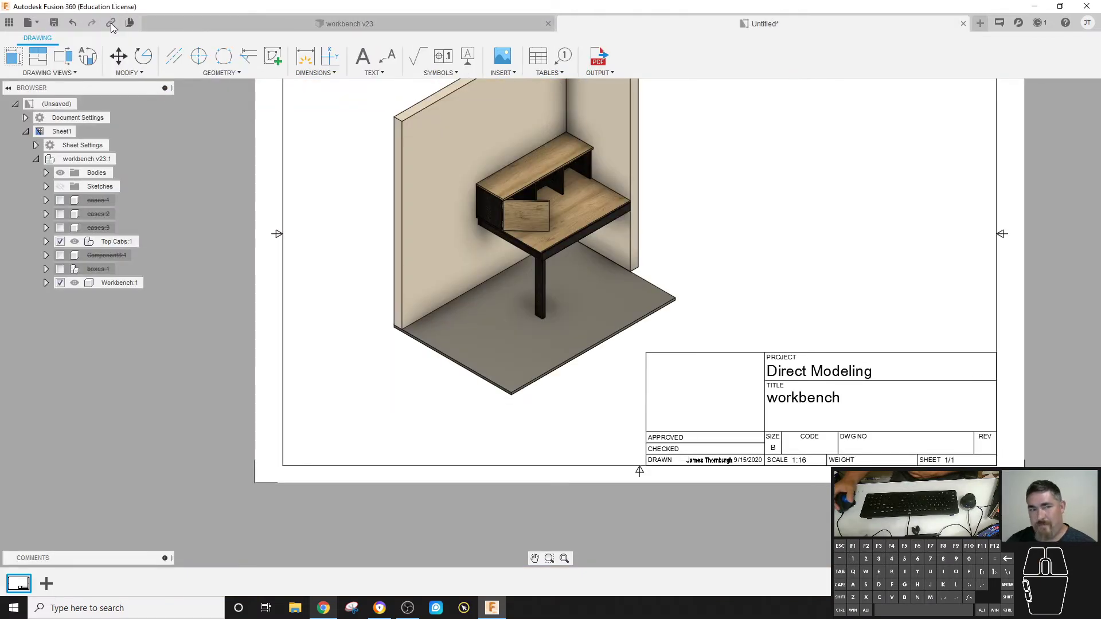
{"action": "left_click", "coordinate": [813, 402]}
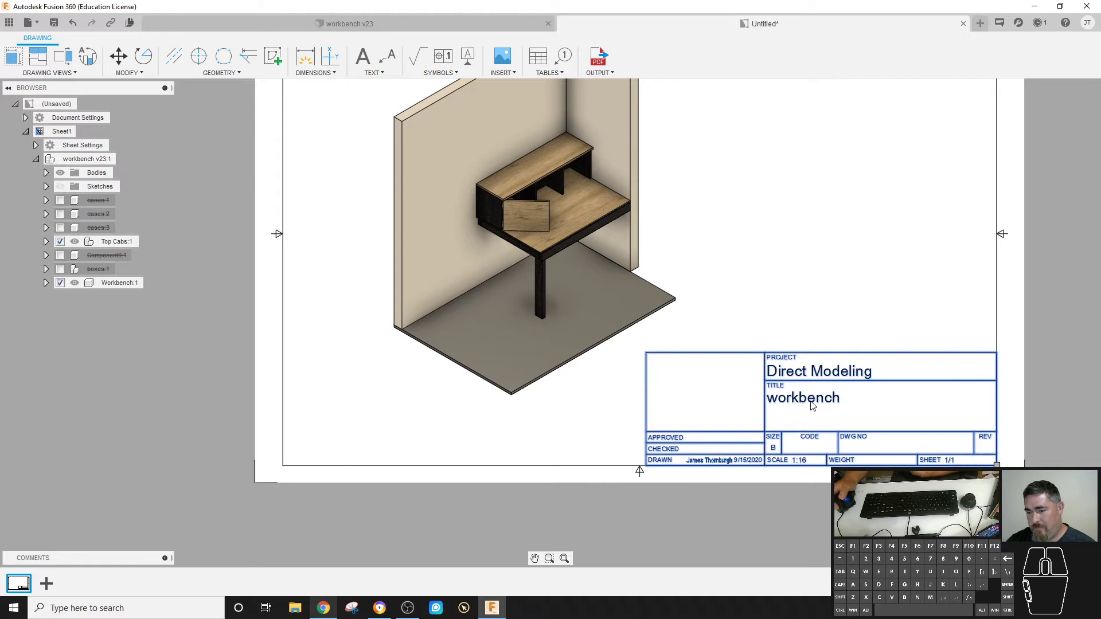
{"action": "double_click", "coordinate": [806, 401]}
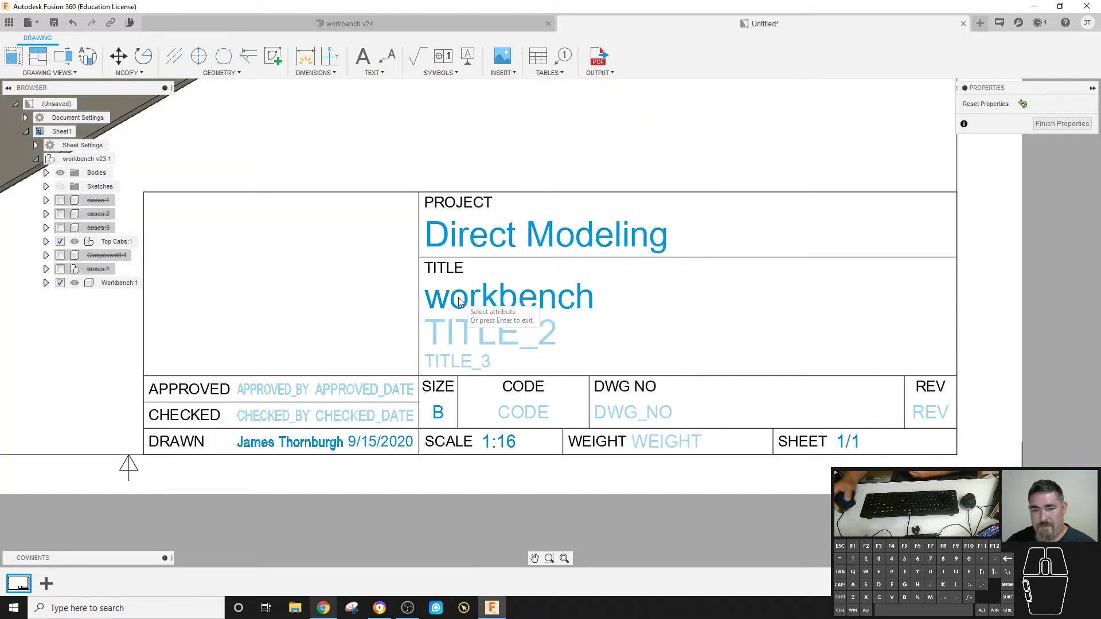
{"action": "double_click", "coordinate": [450, 302]}
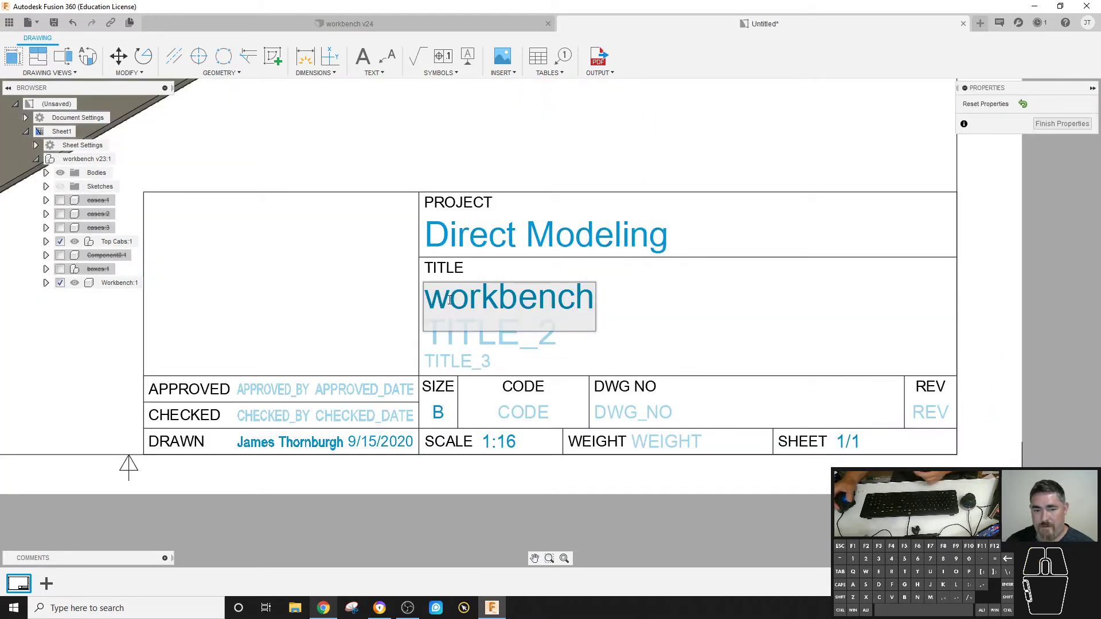
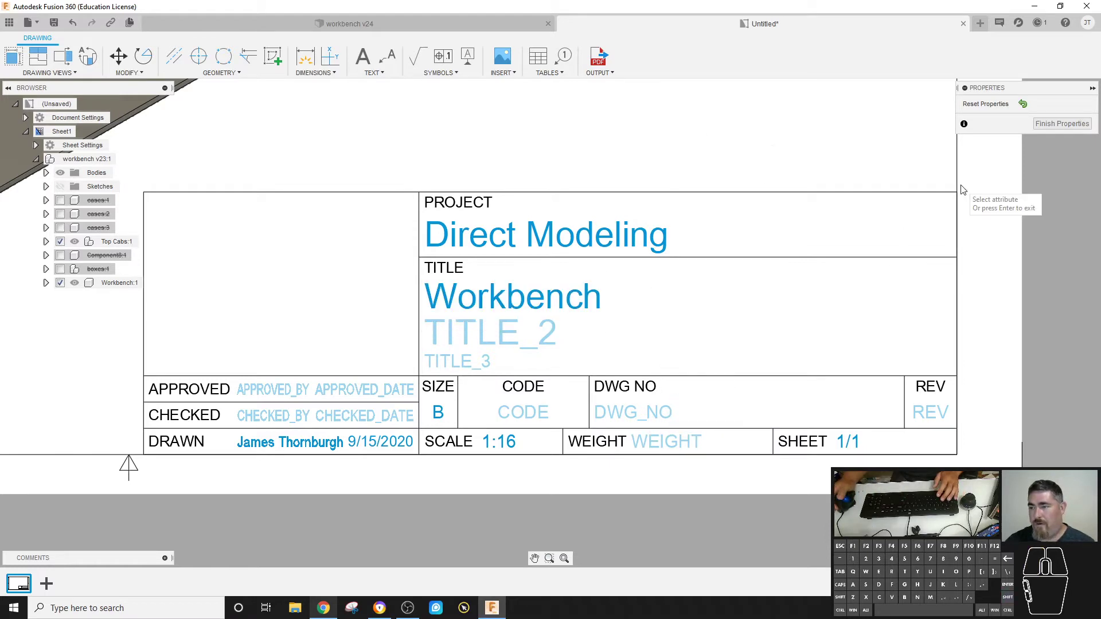
{"action": "left_click", "coordinate": [1057, 125]}
{"action": "left_click", "coordinate": [288, 278]}
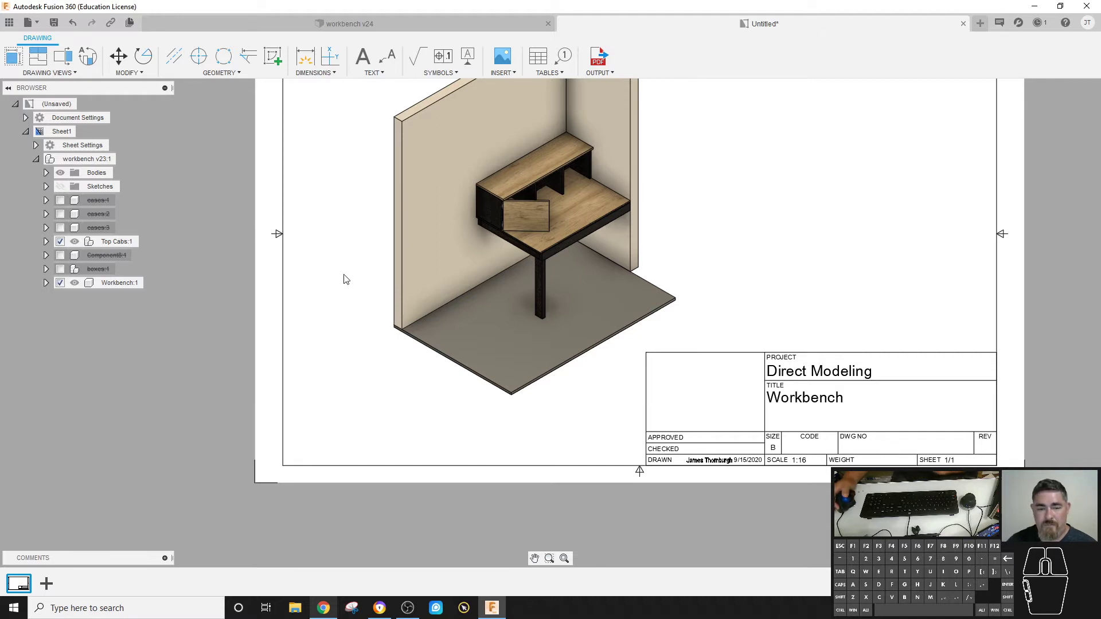
- Save the drawing and switch to the workbench model
{"action": "left_click", "coordinate": [55, 27]}
{"action": "left_click", "coordinate": [739, 245]}
{"action": "left_click", "coordinate": [214, 28]}
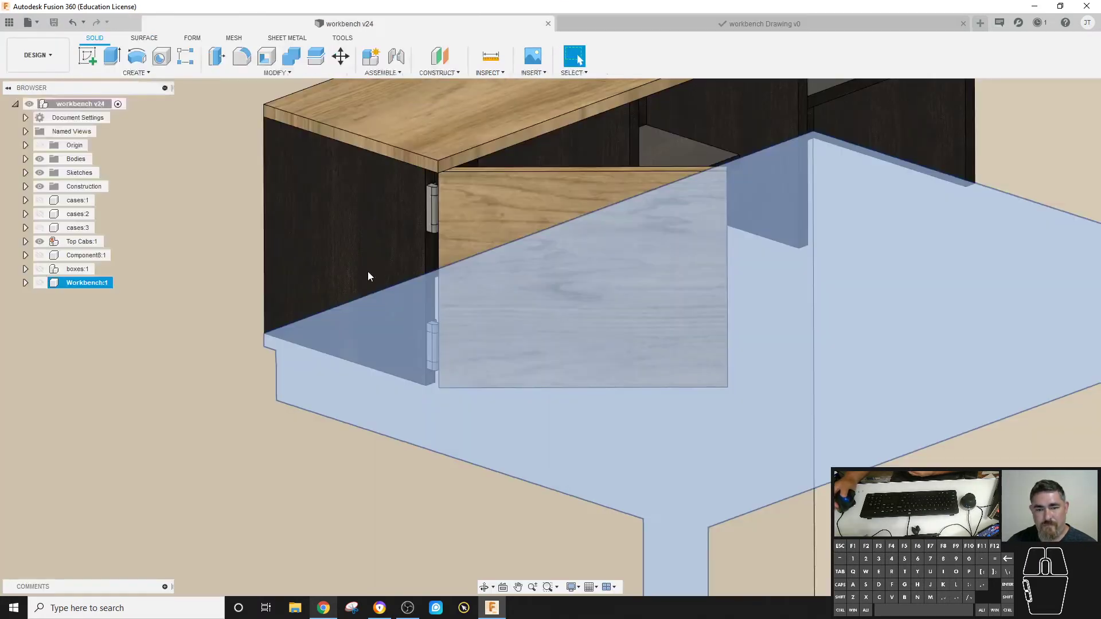
- Create a drawing of Top Cabs as a new sheet in the existing workbench drawing
{"action": "left_click", "coordinate": [77, 243]}
{"action": "right_click", "coordinate": [77, 244]}
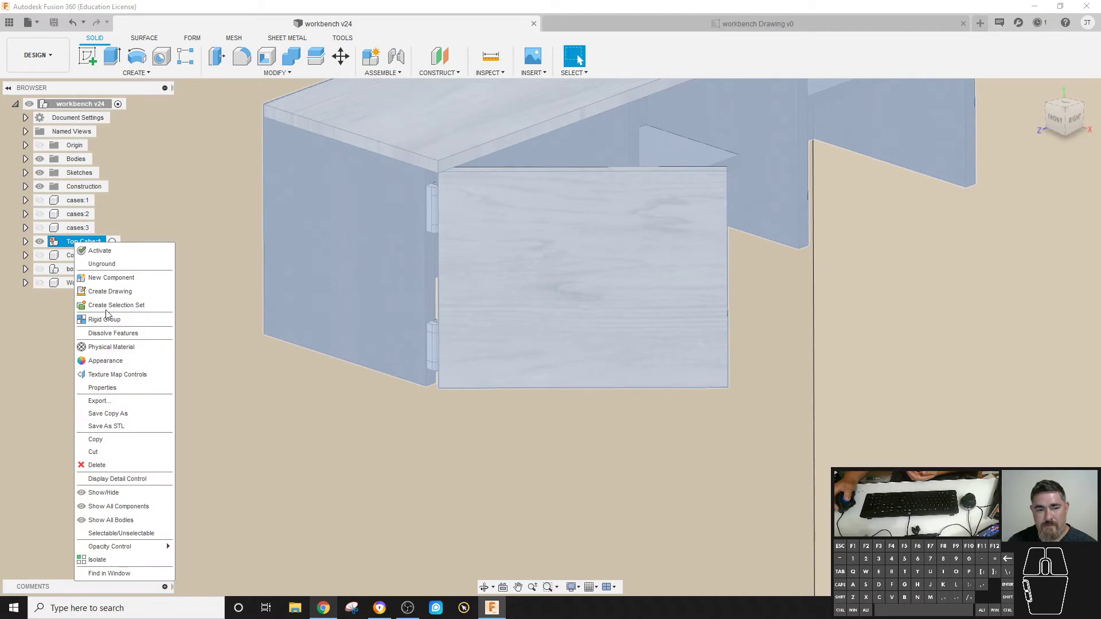
{"action": "left_click", "coordinate": [110, 295]}
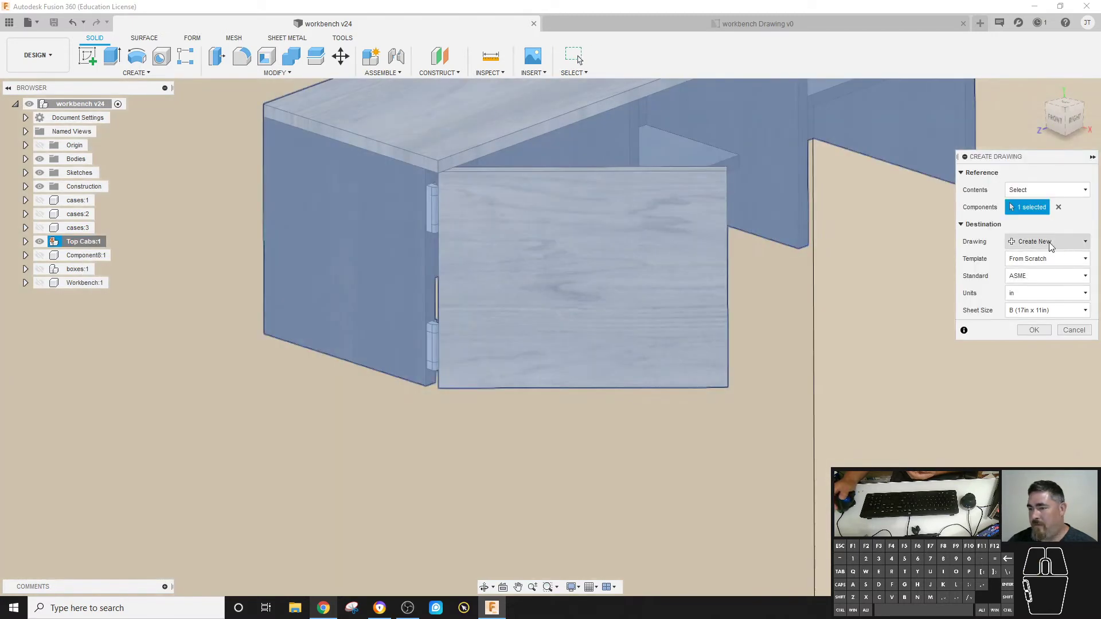
{"action": "left_click", "coordinate": [1025, 243]}
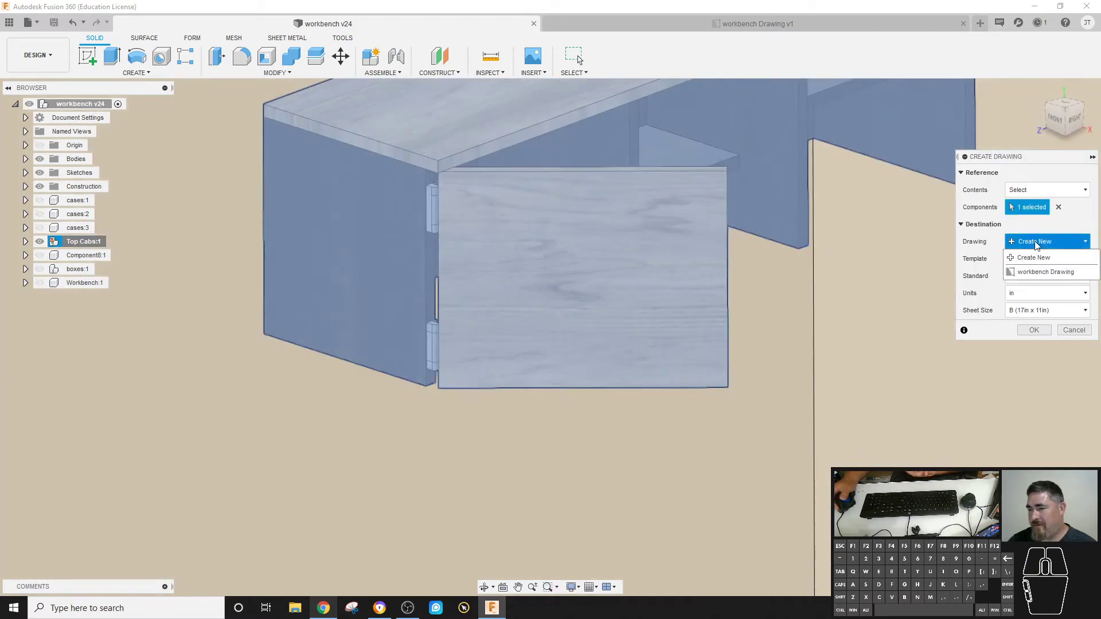
{"action": "left_click", "coordinate": [1046, 273]}
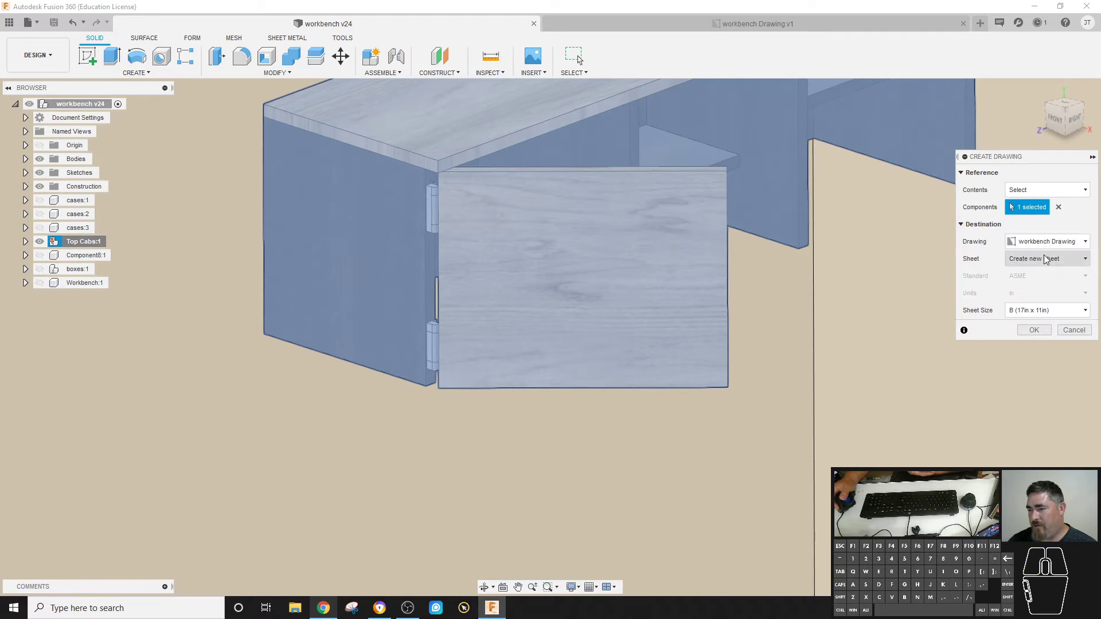
{"action": "left_click", "coordinate": [1035, 331]}
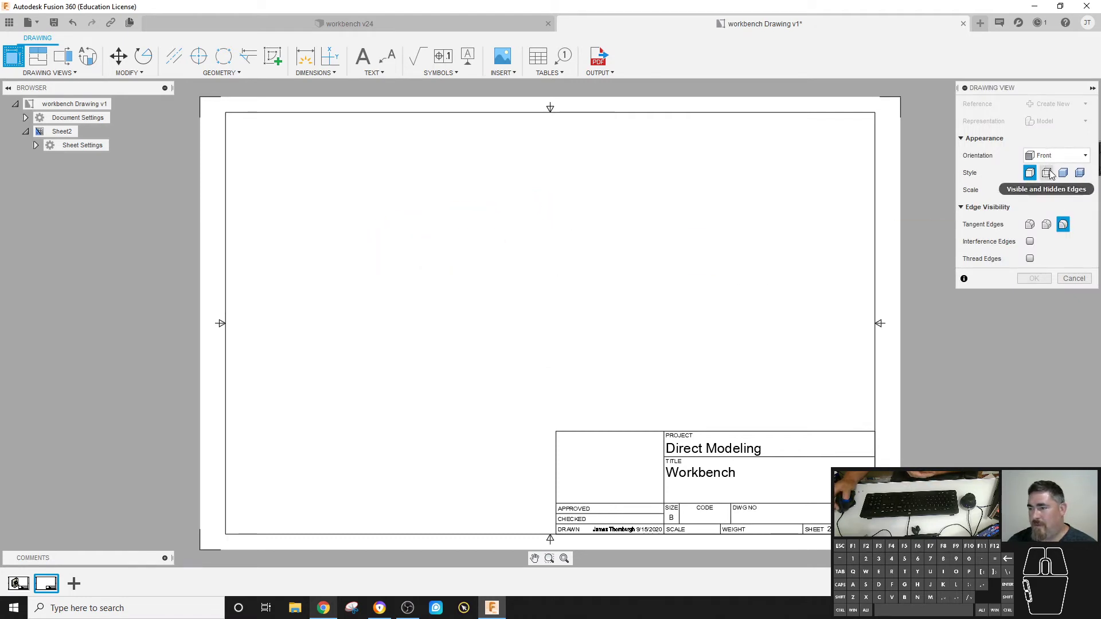
- Set the Top Cabs base view to Right orientation at 1:5 and place it on Sheet2
{"action": "left_click", "coordinate": [1052, 158]}
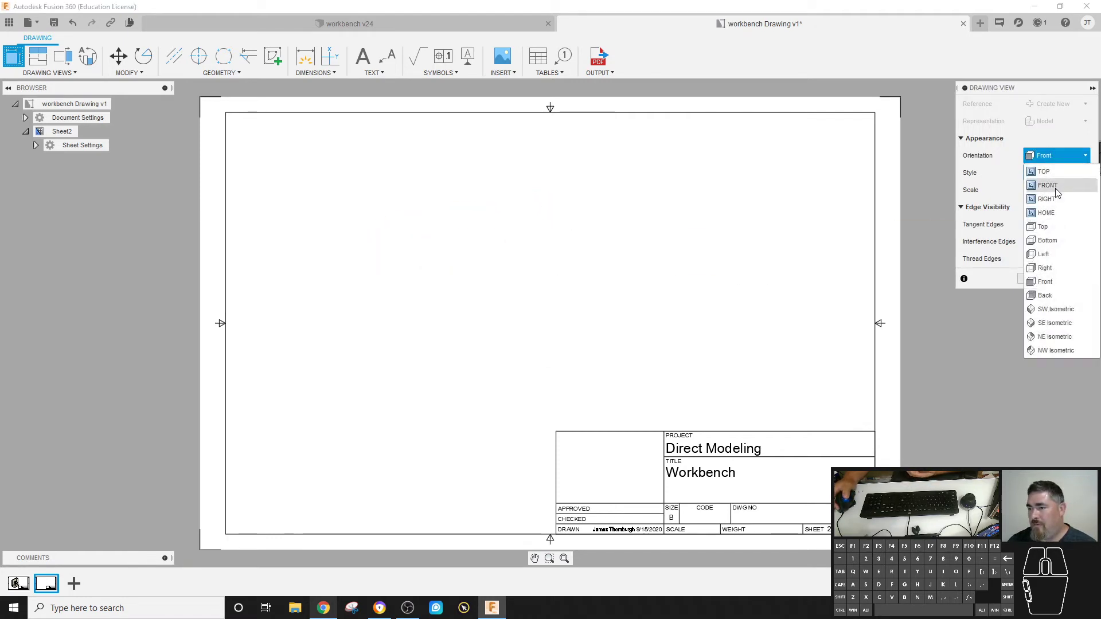
{"action": "left_click", "coordinate": [1051, 176]}
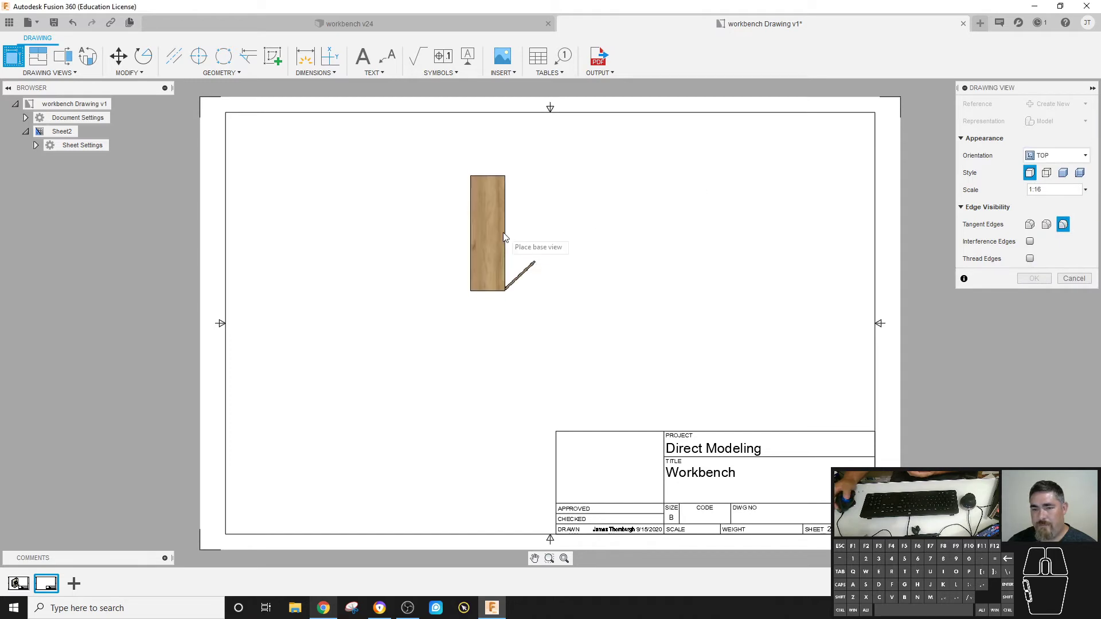
{"action": "left_click", "coordinate": [1063, 160]}
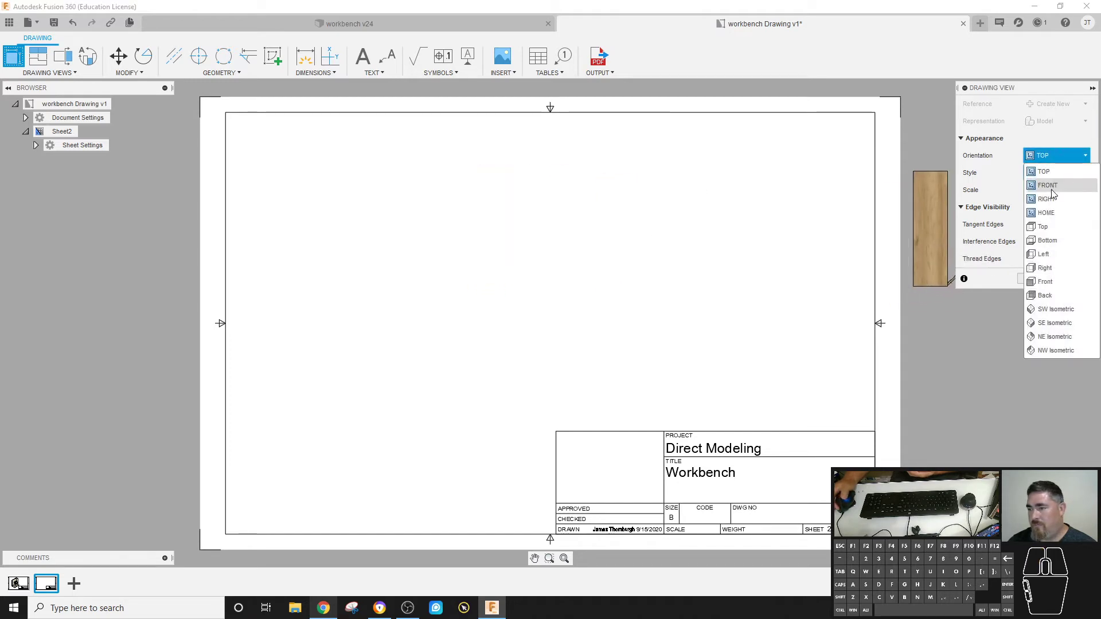
{"action": "left_click", "coordinate": [1055, 193]}
{"action": "left_click", "coordinate": [1055, 156]}
{"action": "left_click", "coordinate": [1053, 207]}
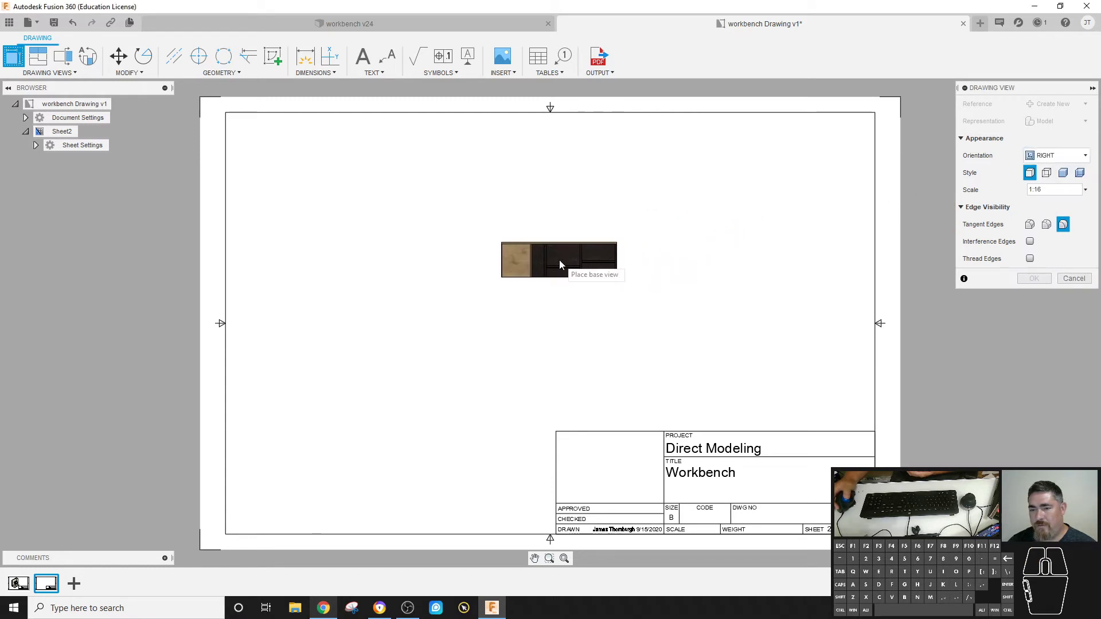
{"action": "left_click", "coordinate": [1088, 192]}
{"action": "left_click", "coordinate": [1051, 88]}
{"action": "left_click", "coordinate": [1052, 199]}
{"action": "left_click", "coordinate": [1057, 76]}
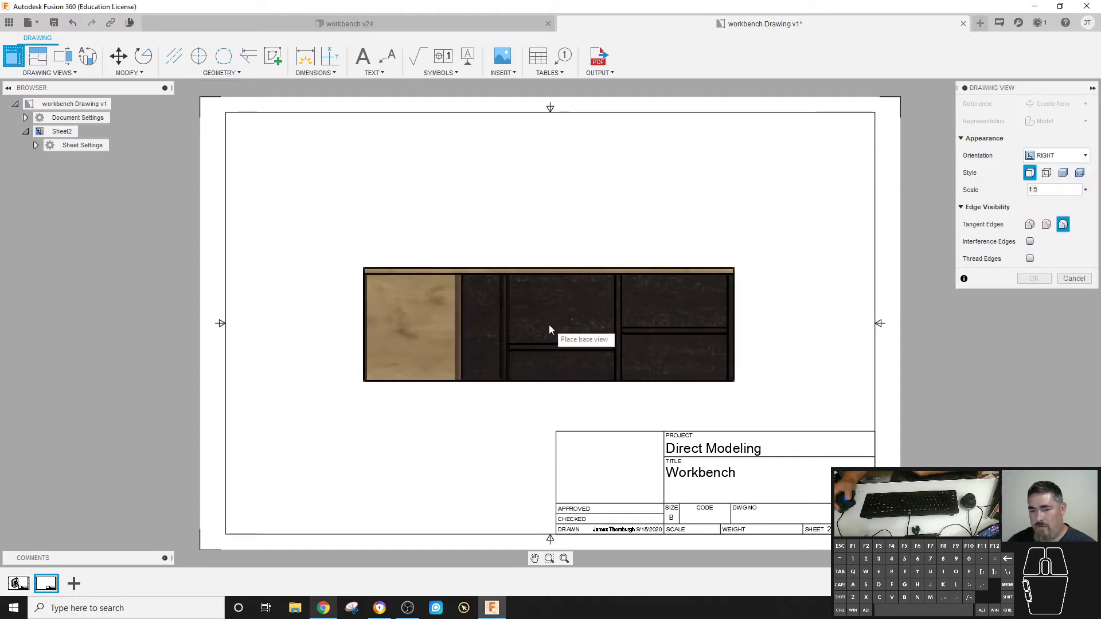
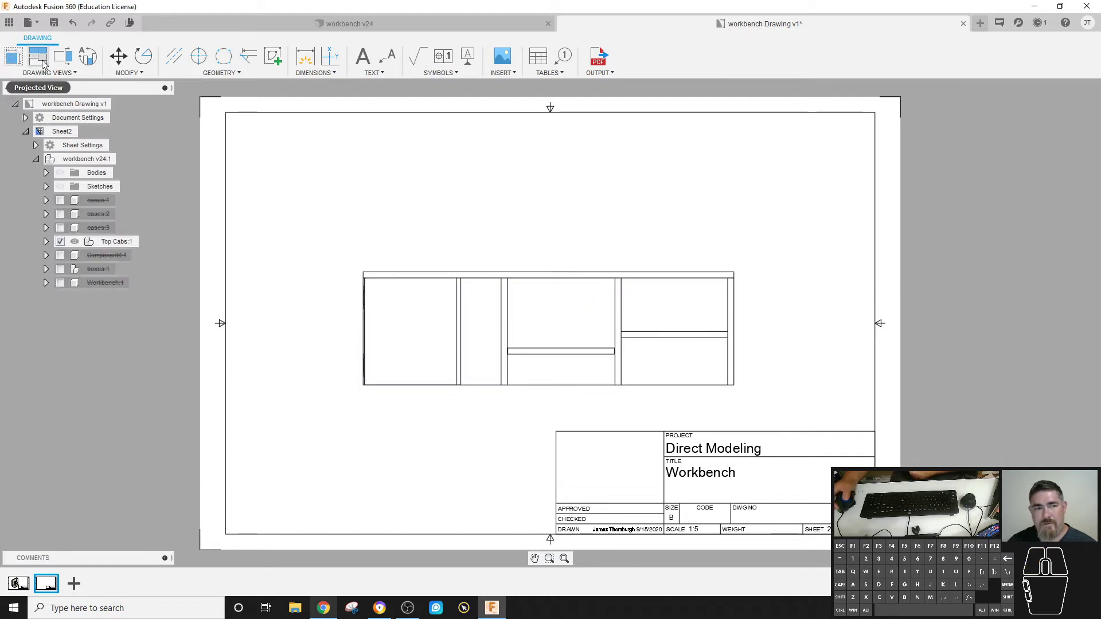
- Add a projected top view above the cabinet front view
{"action": "left_click", "coordinate": [40, 59]}
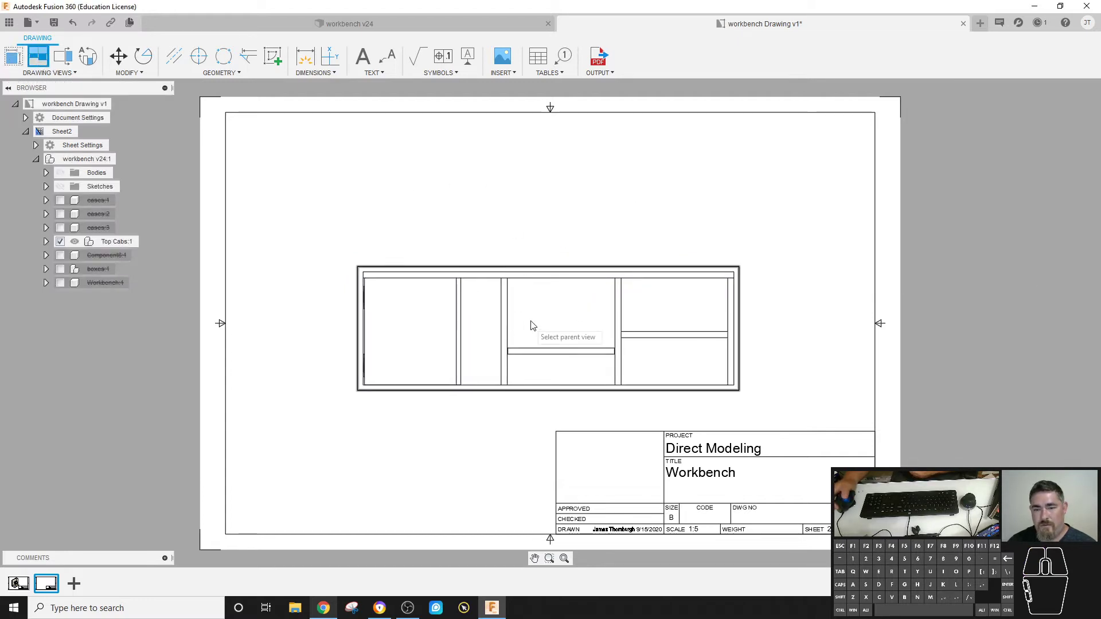
{"action": "left_click", "coordinate": [545, 317]}
{"action": "left_click", "coordinate": [530, 234]}
{"action": "right_click", "coordinate": [632, 238]}
{"action": "left_click", "coordinate": [683, 238]}
- Reposition the cabinet views lower on the sheet and switch back to the workbench model
{"action": "left_click", "coordinate": [541, 390]}
{"action": "left_click", "coordinate": [549, 332]}
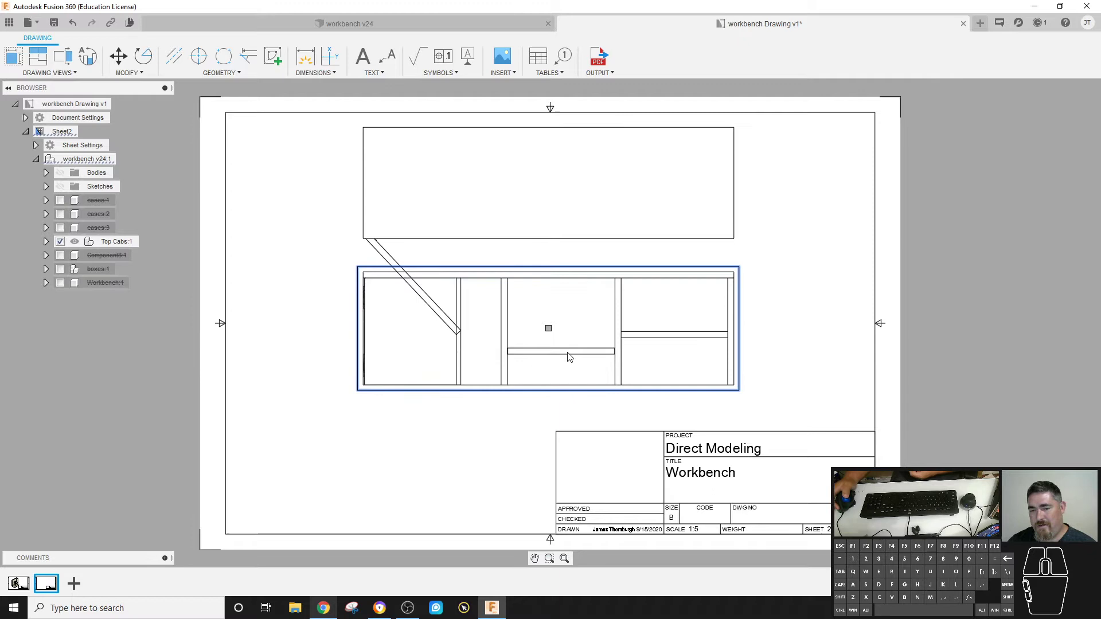
{"action": "left_click", "coordinate": [551, 332]}
{"action": "left_click_drag", "start_coordinate": [551, 329], "coordinate": [550, 385]}
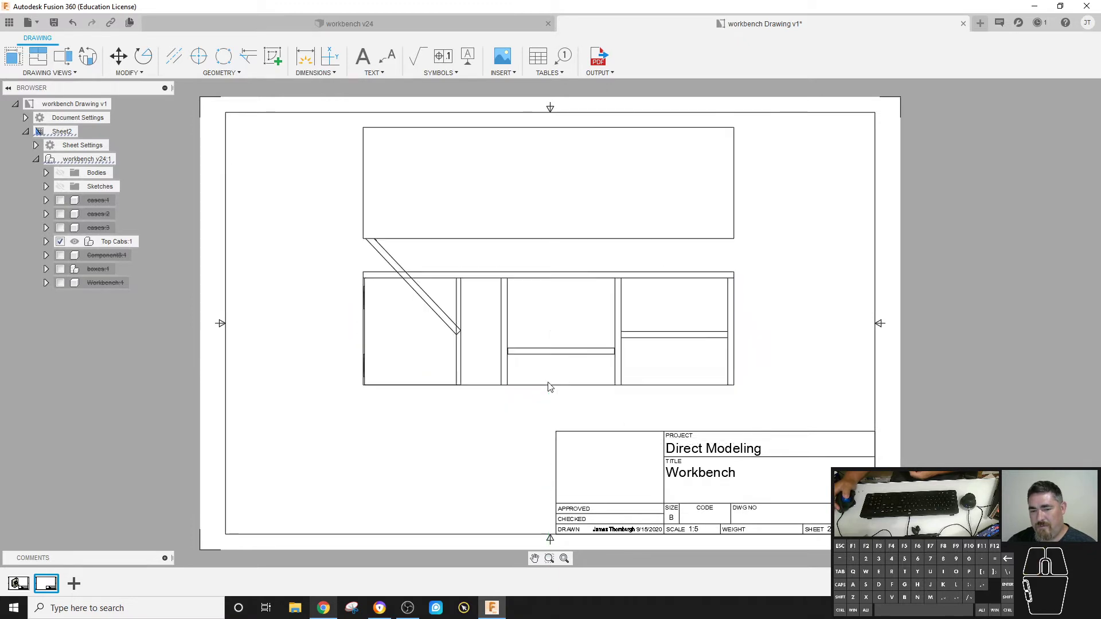
{"action": "left_click", "coordinate": [546, 296]}
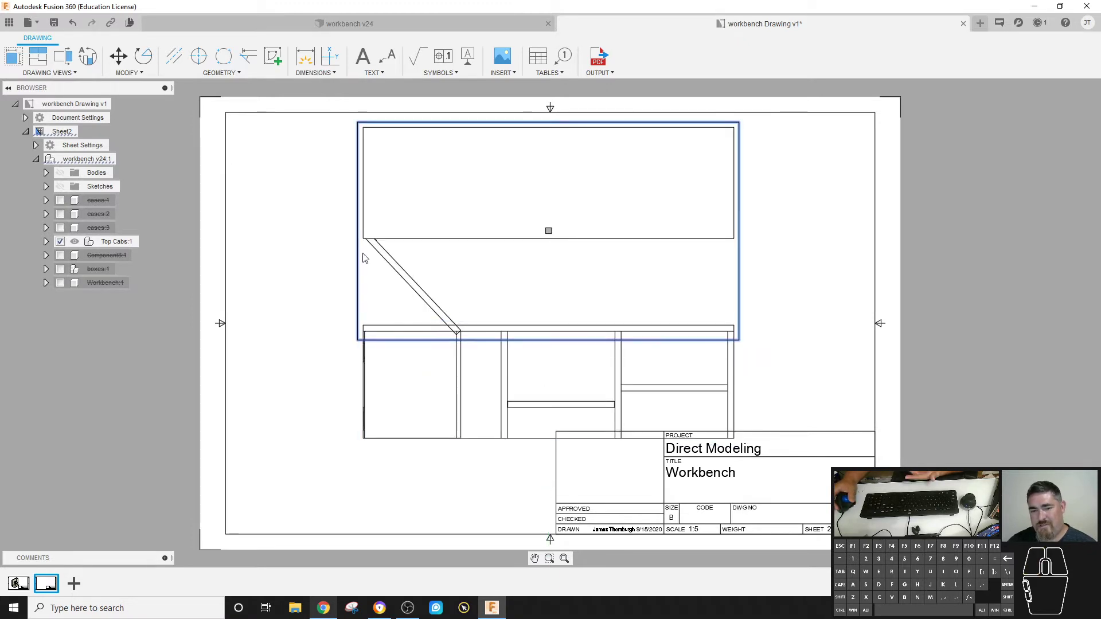
{"action": "left_click", "coordinate": [232, 25]}
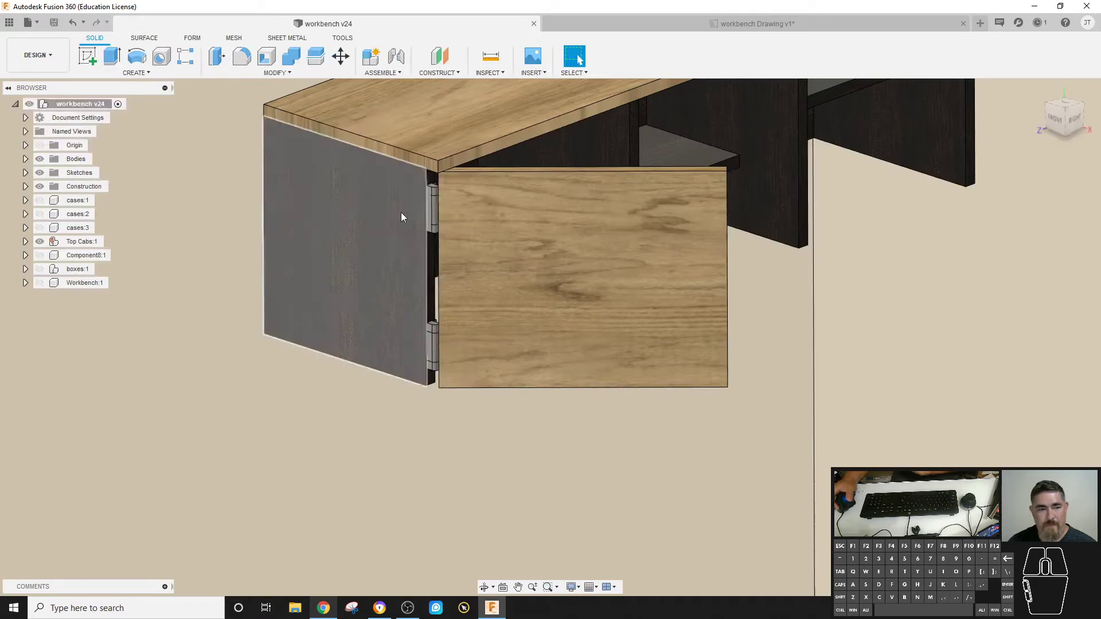
- Adjust the Top Cabs door joint so the door sits closed, then select all cabinet bodies
{"action": "left_click", "coordinate": [467, 228]}
{"action": "left_click", "coordinate": [27, 243]}
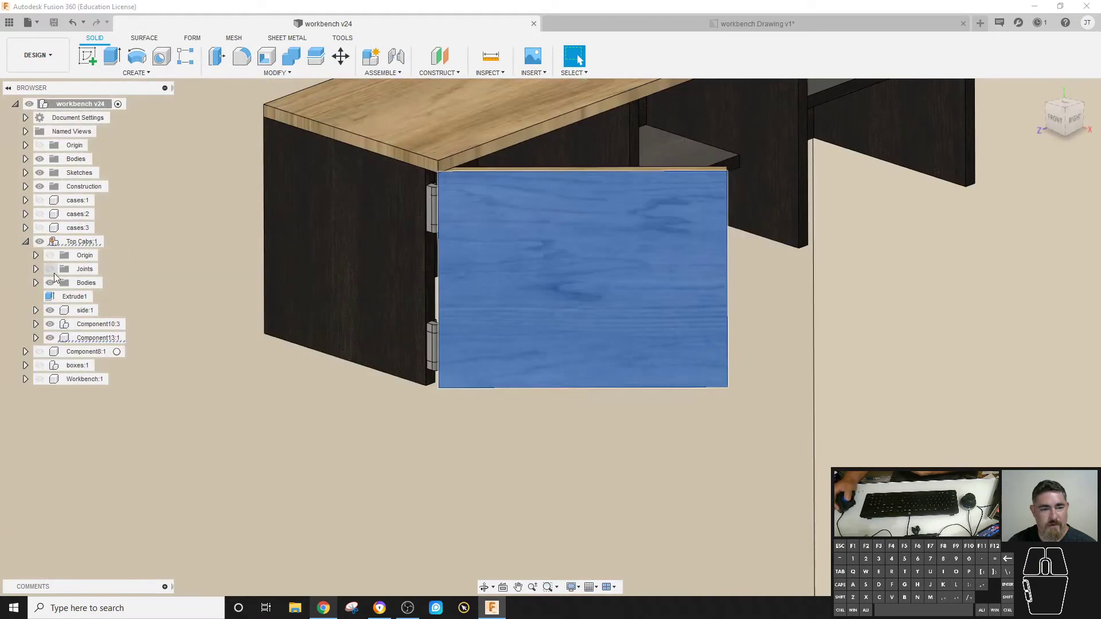
{"action": "left_click", "coordinate": [37, 272]}
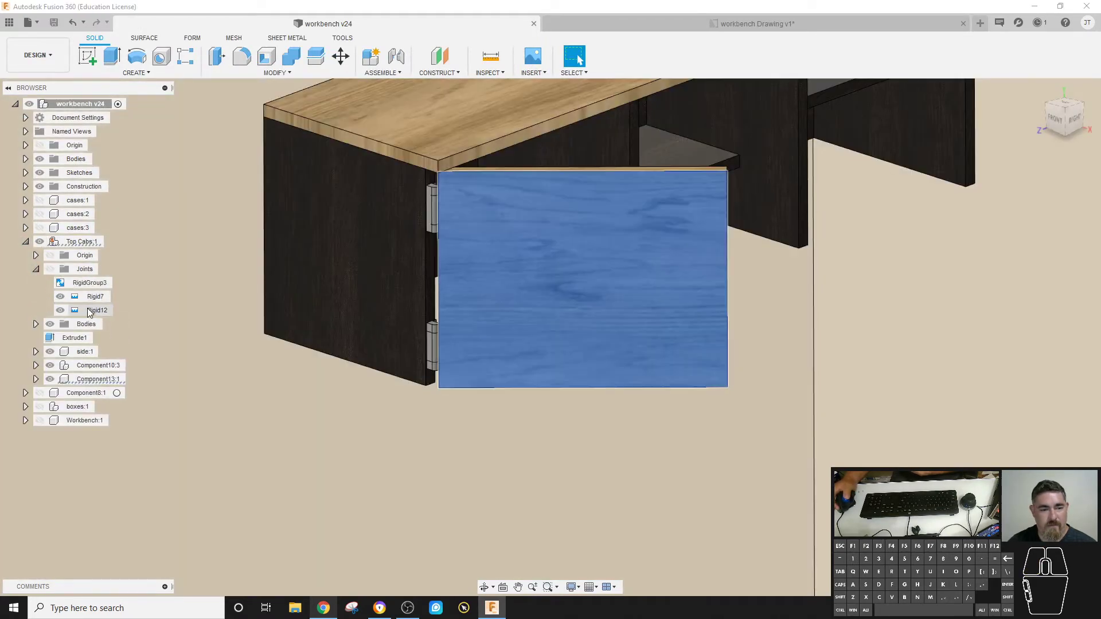
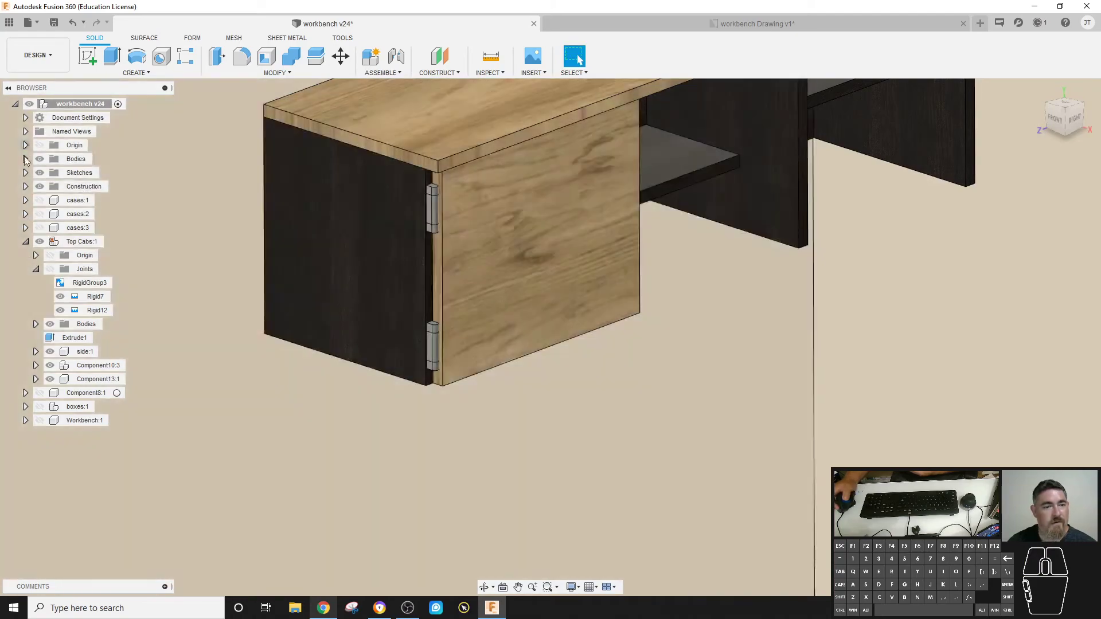
{"action": "left_click", "coordinate": [41, 272]}
{"action": "left_click", "coordinate": [41, 272]}
{"action": "left_click", "coordinate": [41, 271]}
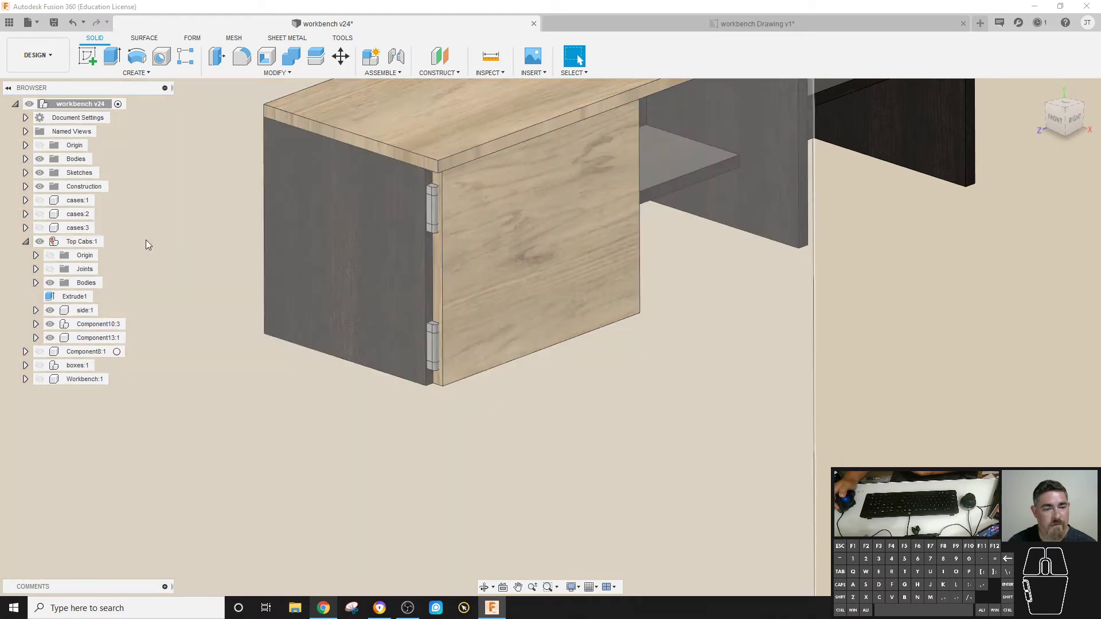
{"action": "left_click_drag", "start_coordinate": [569, 250], "coordinate": [550, 224]}
{"action": "left_click", "coordinate": [669, 300]}
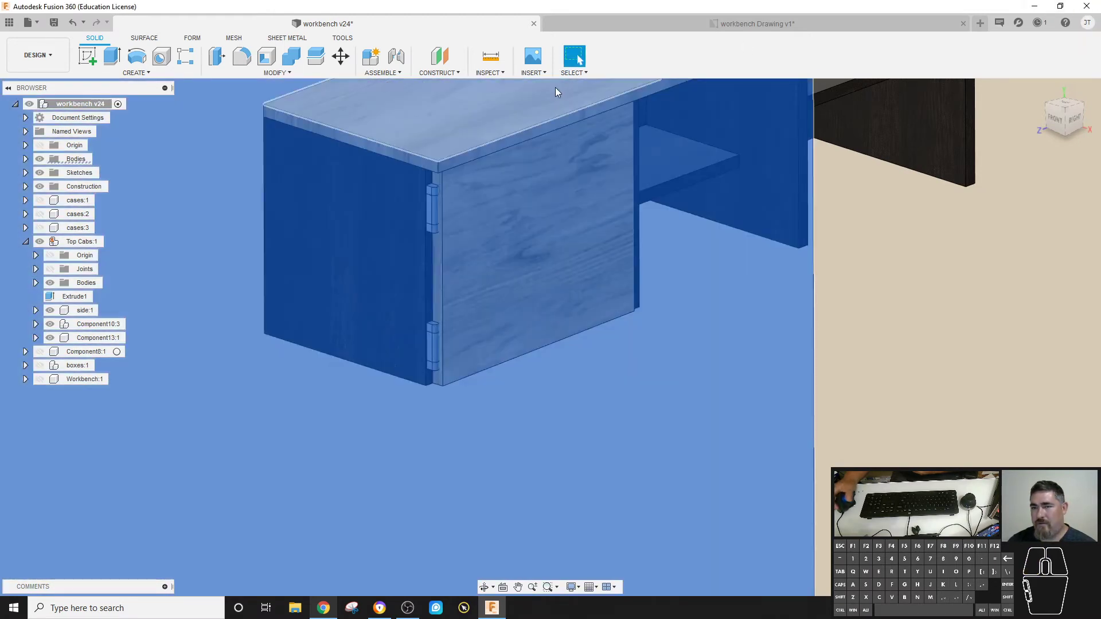
- Save the workbench design as a new version and return to the workbench drawing
{"action": "left_click", "coordinate": [43, 23]}
{"action": "left_click", "coordinate": [57, 22]}
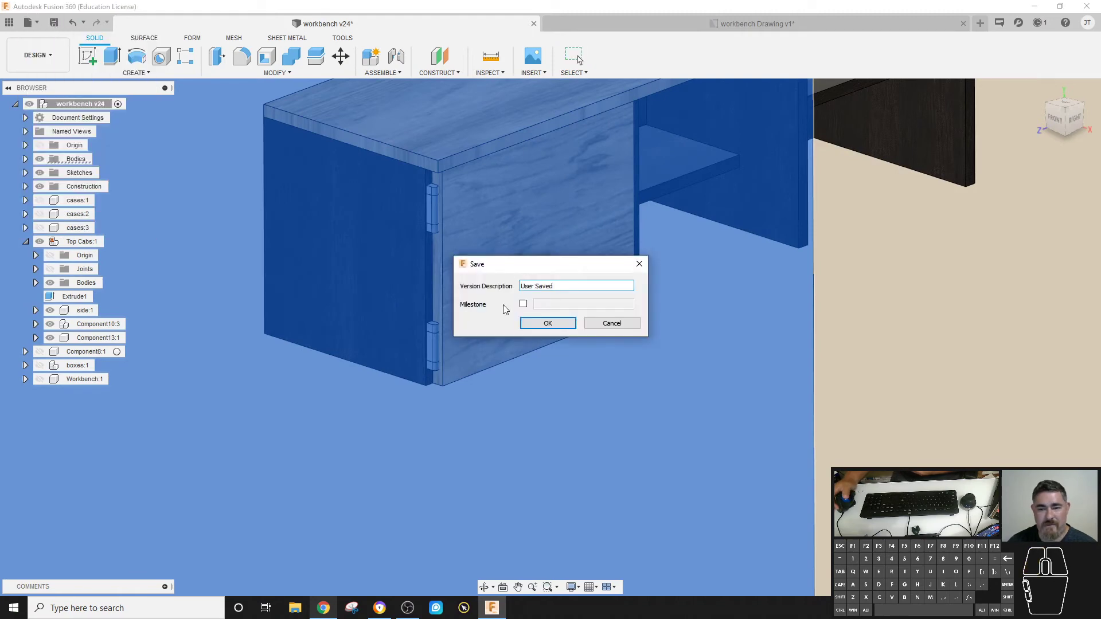
{"action": "left_click", "coordinate": [546, 325]}
{"action": "left_click", "coordinate": [653, 31]}
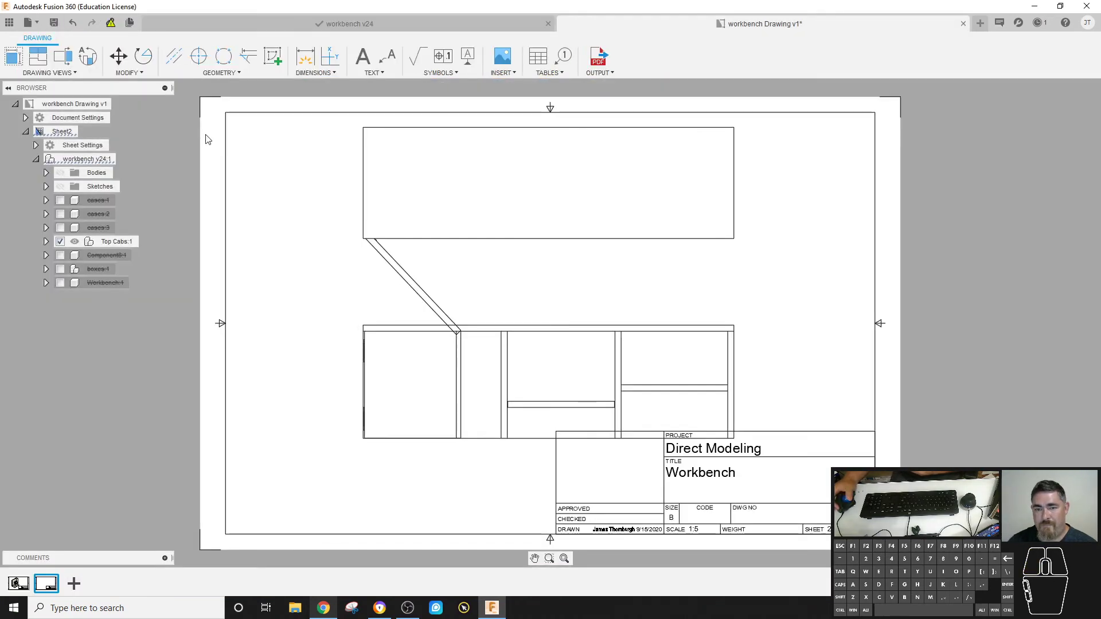
- Update the drawing to workbench v25 and project side and isometric views from the front view
{"action": "left_click", "coordinate": [110, 29]}
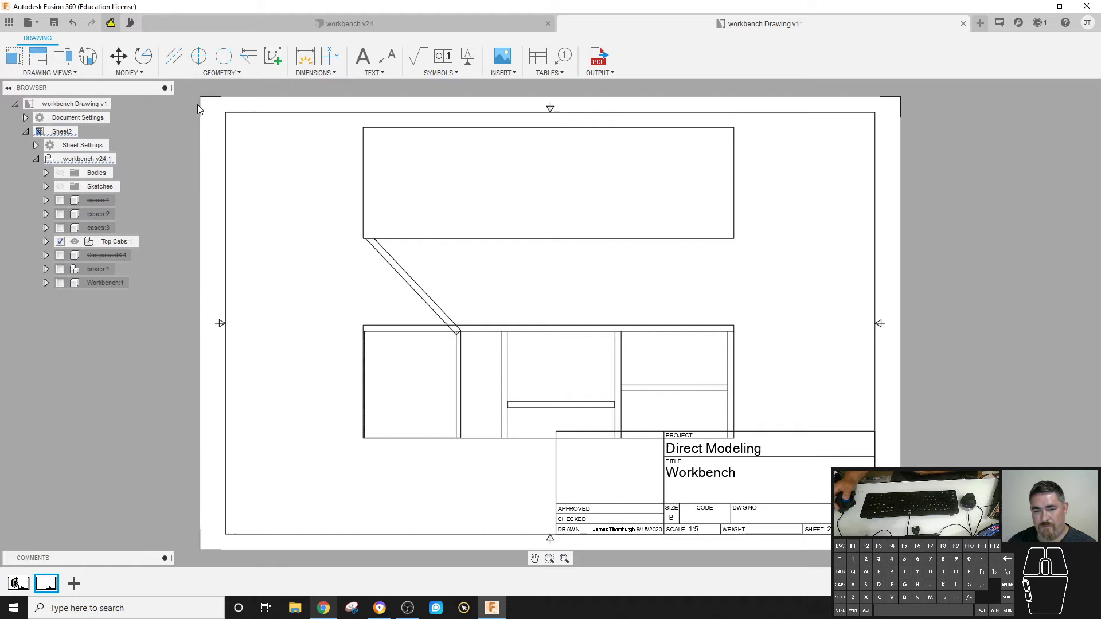
{"action": "left_click", "coordinate": [711, 224]}
{"action": "left_click_drag", "start_coordinate": [552, 234], "coordinate": [549, 211]}
{"action": "left_click", "coordinate": [580, 373]}
{"action": "left_click_drag", "start_coordinate": [553, 384], "coordinate": [552, 362]}
{"action": "left_click", "coordinate": [818, 343]}
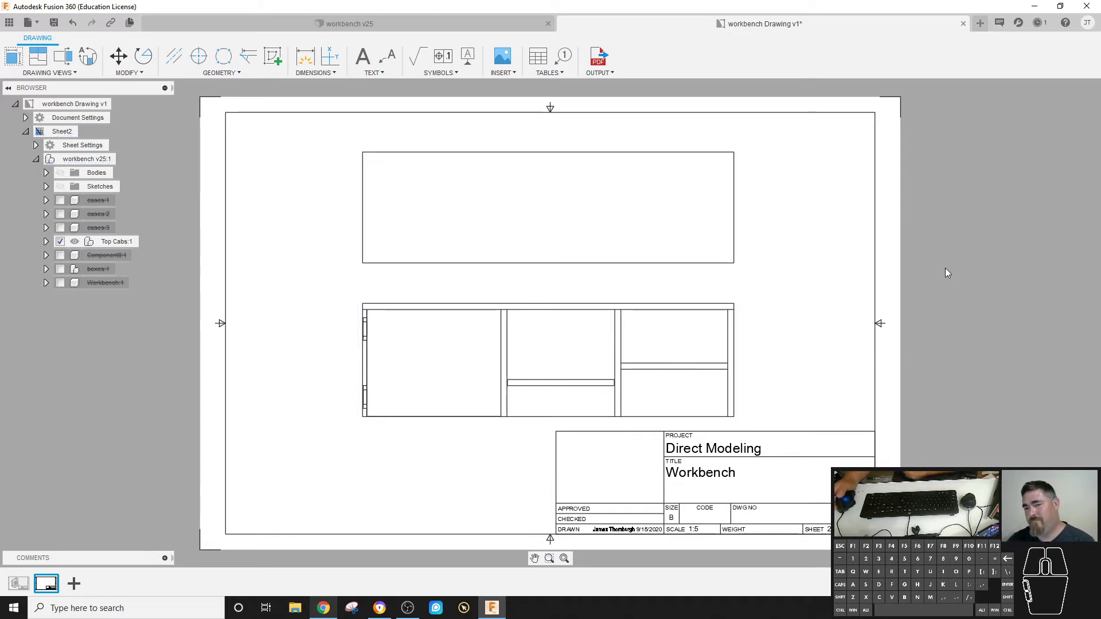
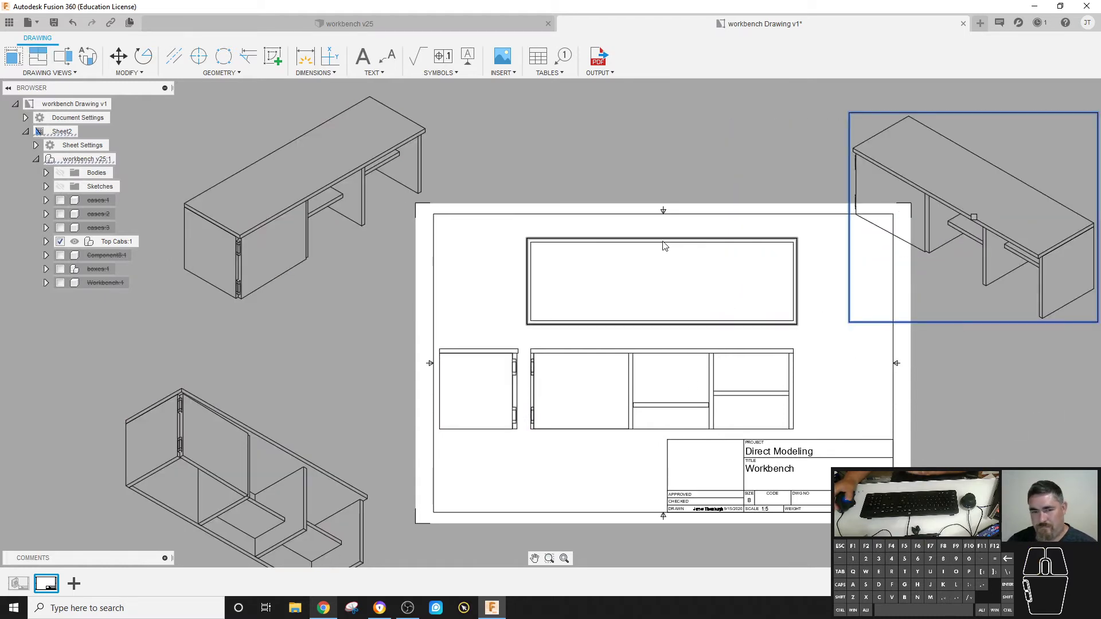
- Delete the top view and the two extra isometric views from the sheet
{"action": "left_click", "coordinate": [669, 166]}
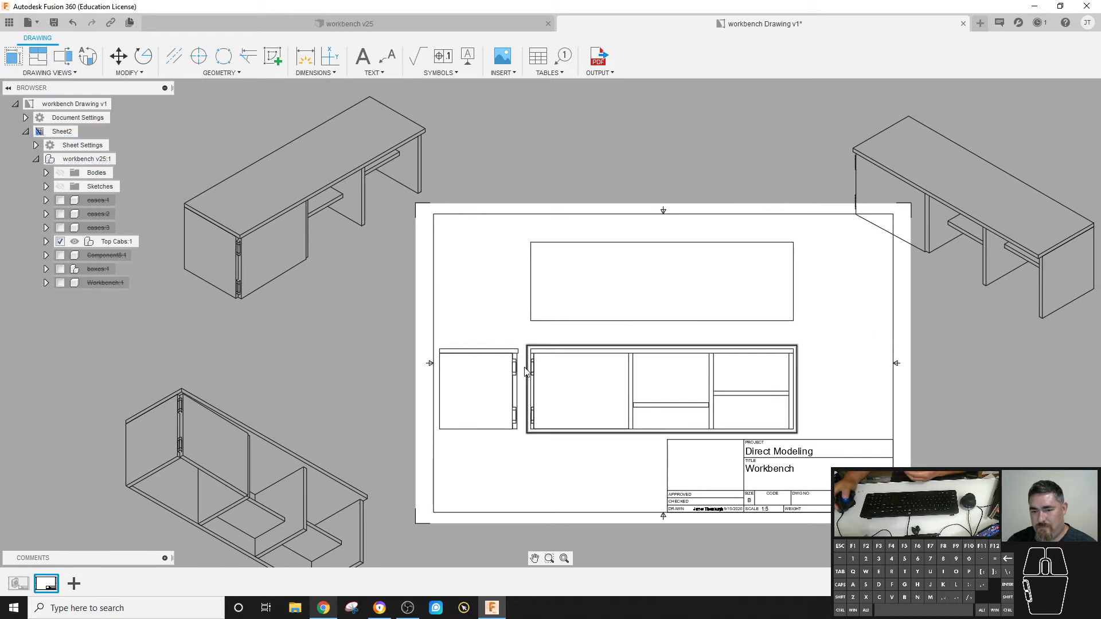
{"action": "middle_click", "coordinate": [514, 356]}
{"action": "middle_click", "coordinate": [626, 246]}
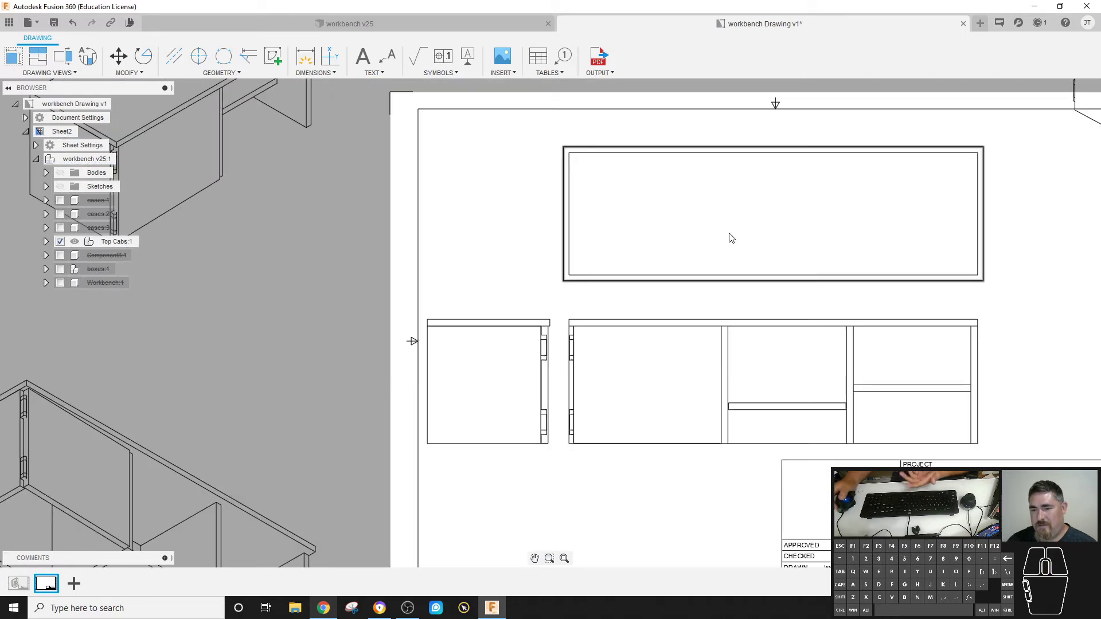
{"action": "left_click", "coordinate": [729, 230]}
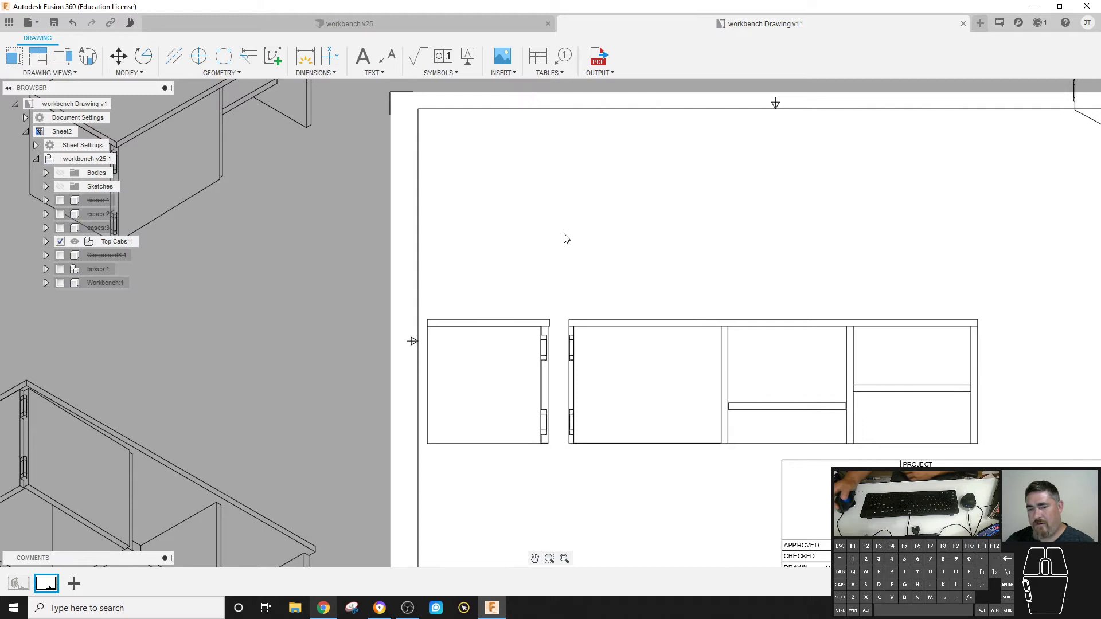
{"action": "left_click", "coordinate": [871, 230]}
{"action": "left_click", "coordinate": [346, 193]}
{"action": "left_click", "coordinate": [336, 358]}
- Set the remaining isometric view to scale 1:10 with Shaded style
{"action": "double_click", "coordinate": [882, 212]}
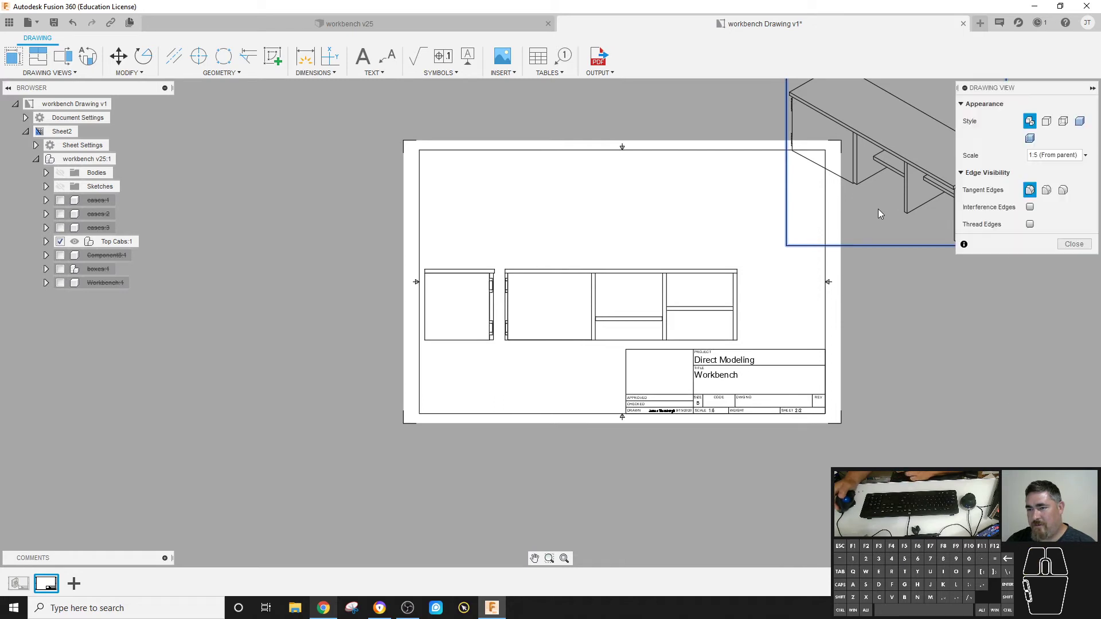
{"action": "left_click", "coordinate": [1086, 160]}
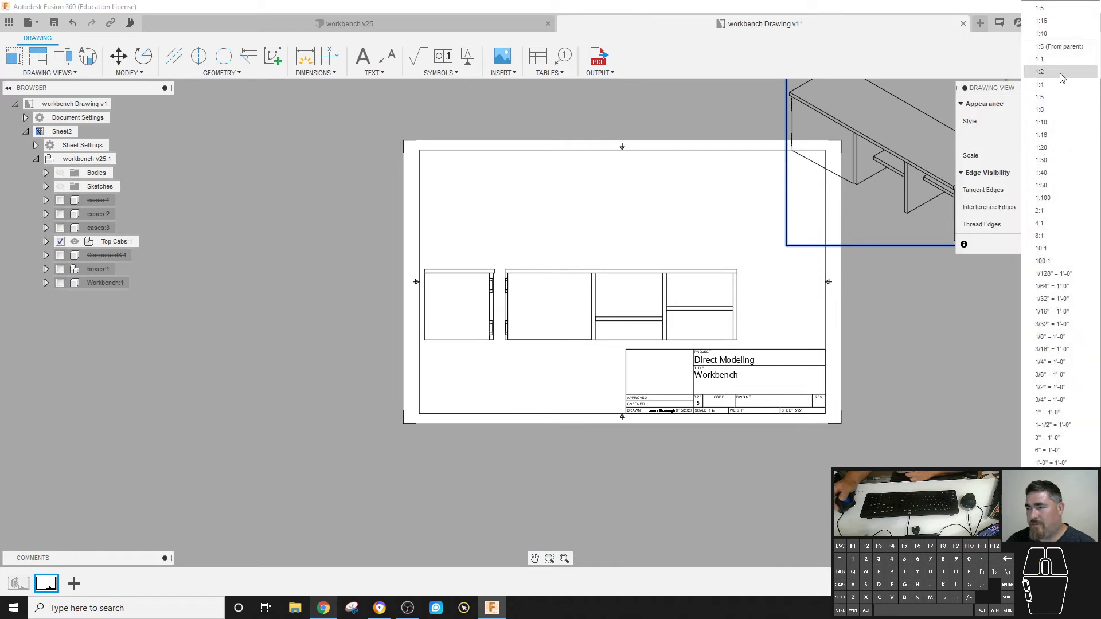
{"action": "left_click", "coordinate": [1050, 125]}
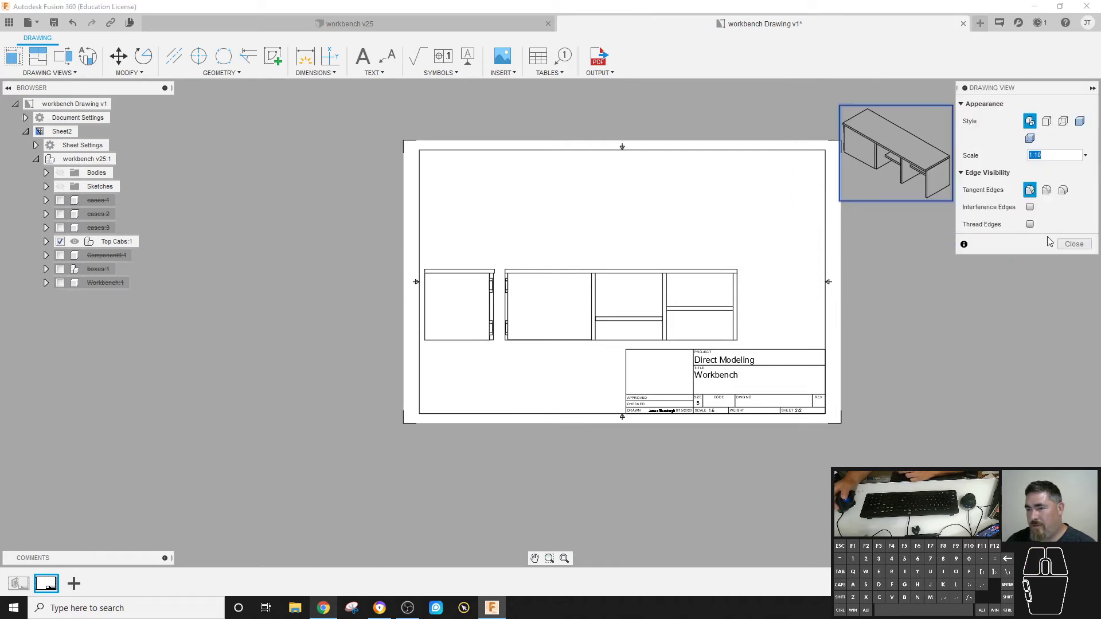
{"action": "left_click", "coordinate": [1087, 116]}
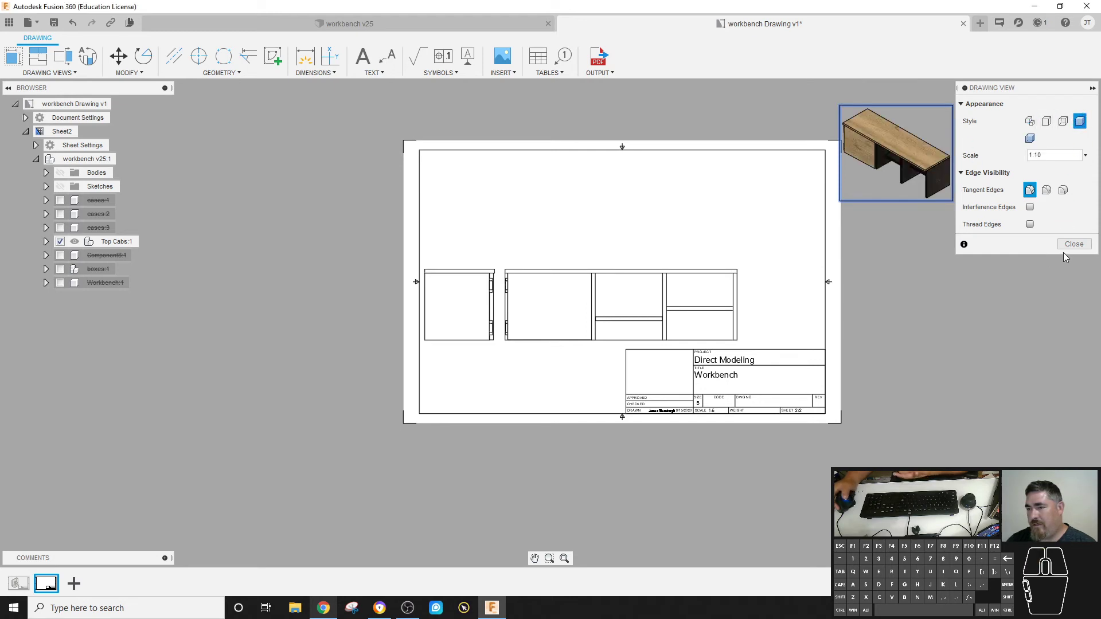
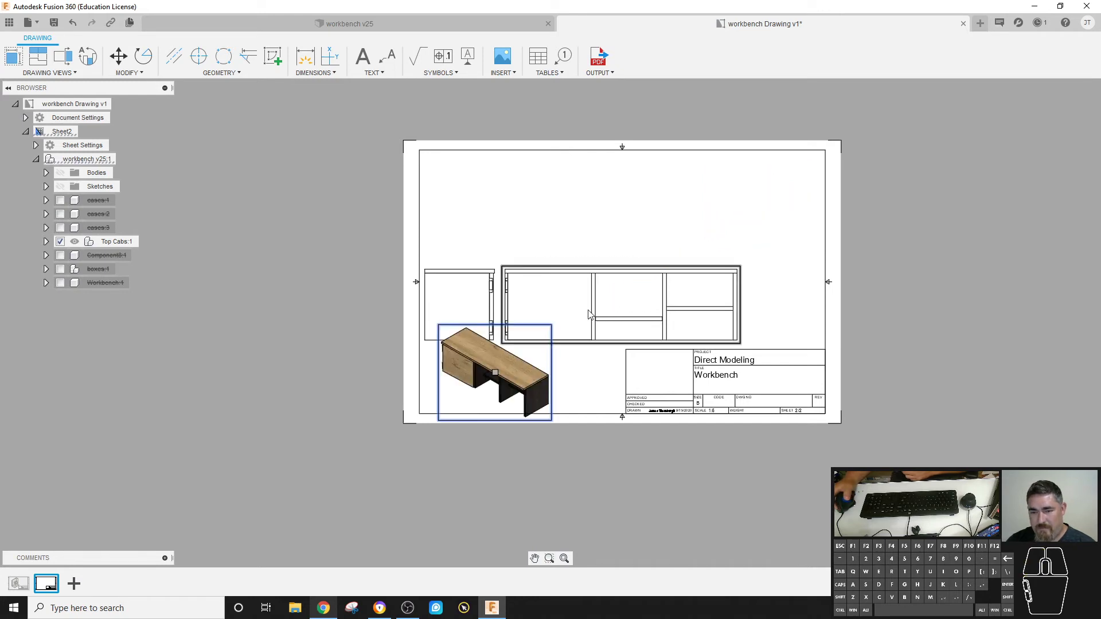
- Place the front and side views side by side mid-sheet and undo the extra projected view
{"action": "left_click", "coordinate": [611, 299]}
{"action": "left_click_drag", "start_coordinate": [622, 309], "coordinate": [694, 286]}
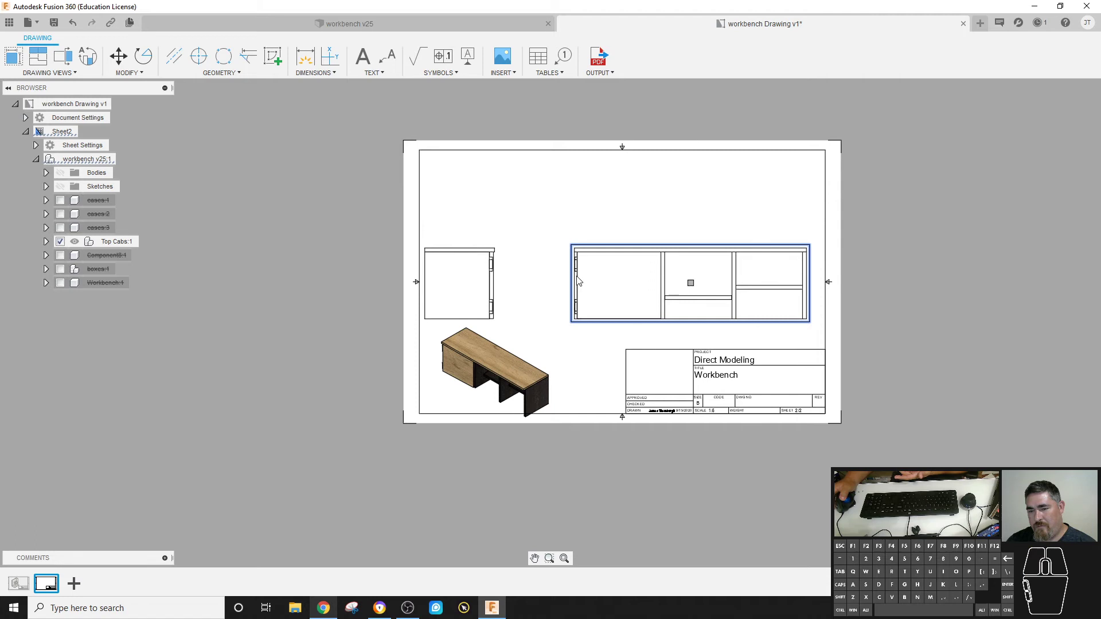
{"action": "left_click", "coordinate": [487, 289]}
{"action": "left_click_drag", "start_coordinate": [460, 287], "coordinate": [483, 291]}
{"action": "left_click", "coordinate": [542, 225]}
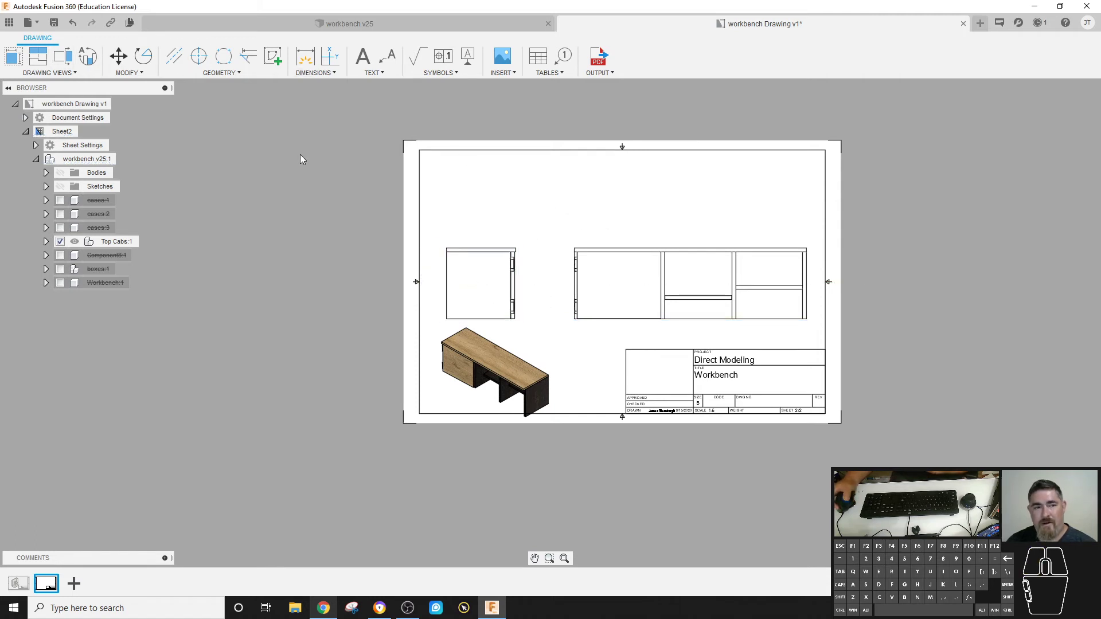
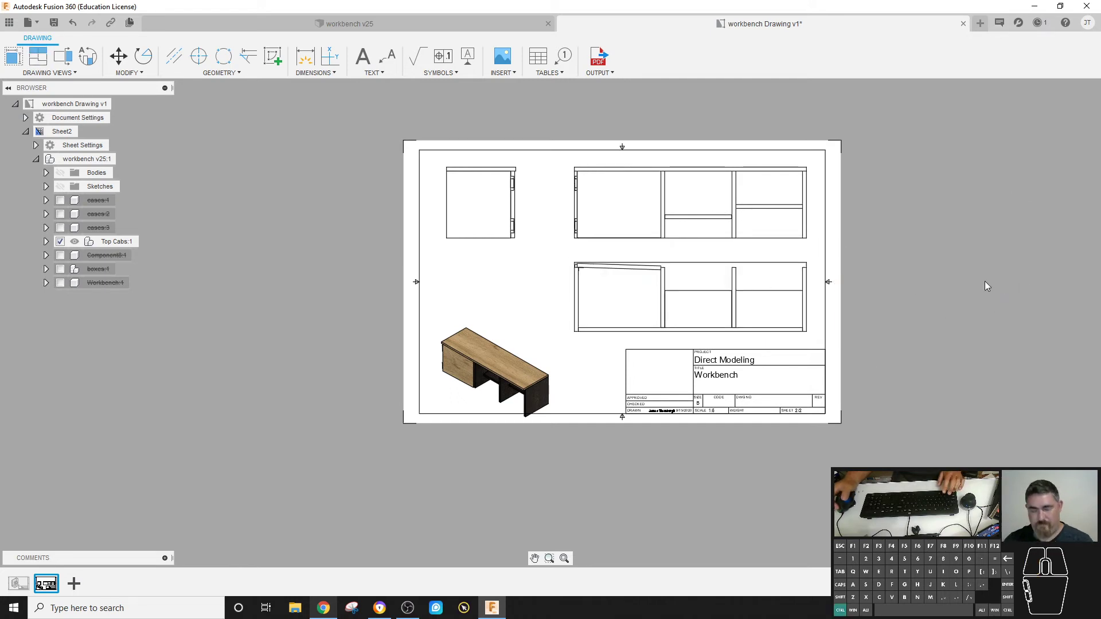
{"action": "key", "text": "ctrl+z"}
{"action": "key", "text": "ctrl+z"}
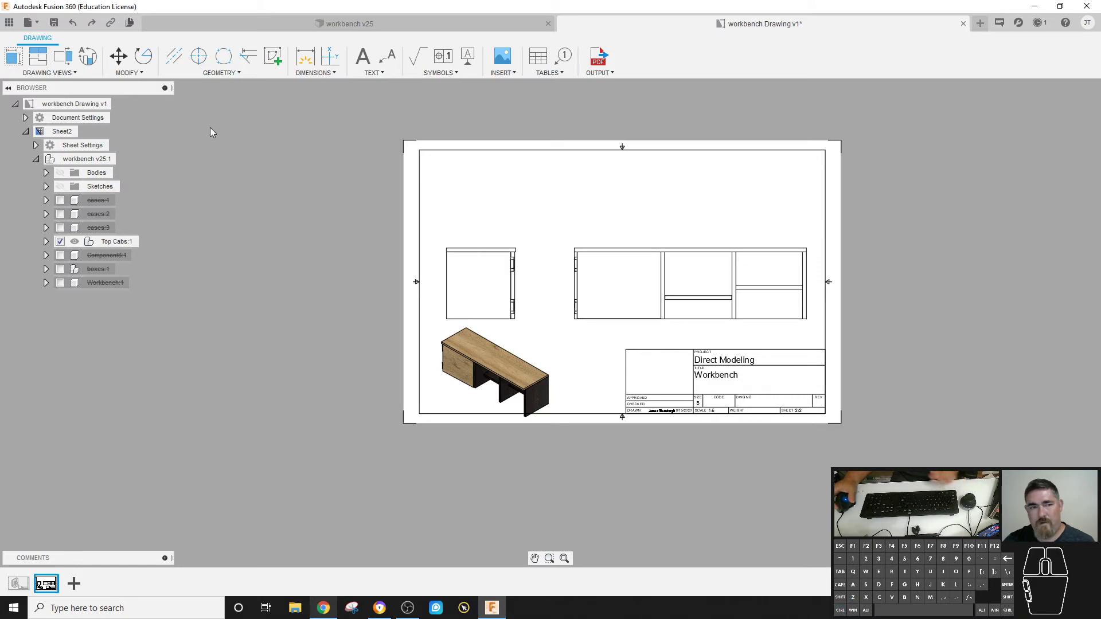
- Create section view A-A through the front view and place it above the front view
{"action": "left_click", "coordinate": [65, 62]}
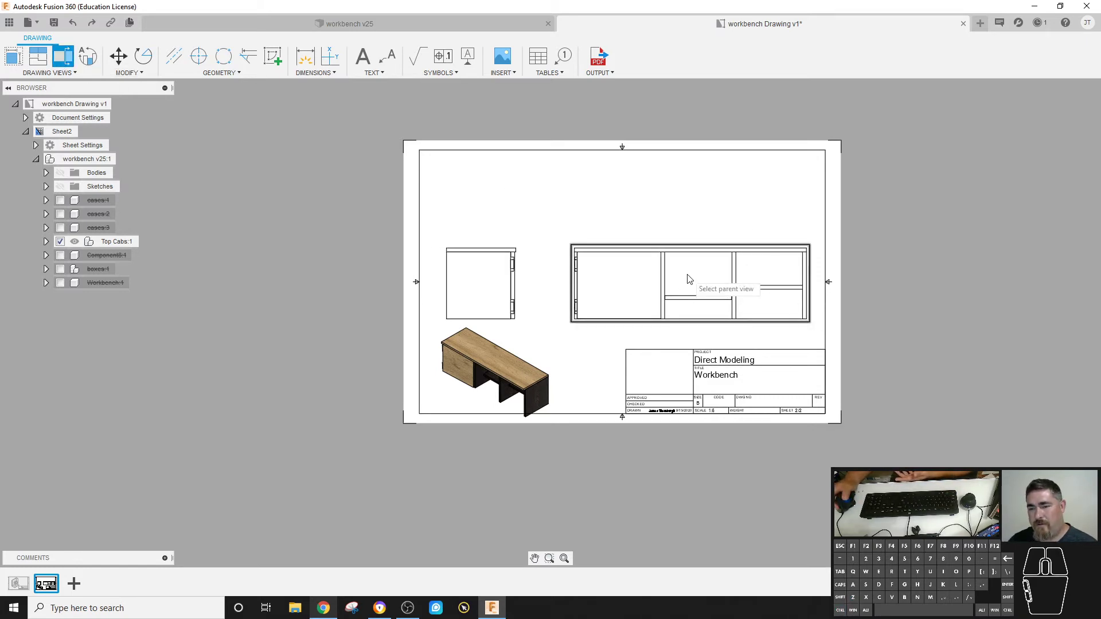
{"action": "left_click", "coordinate": [689, 278]}
{"action": "left_click", "coordinate": [561, 266]}
{"action": "left_click", "coordinate": [817, 265]}
{"action": "right_click", "coordinate": [878, 250]}
{"action": "left_click", "coordinate": [928, 249]}
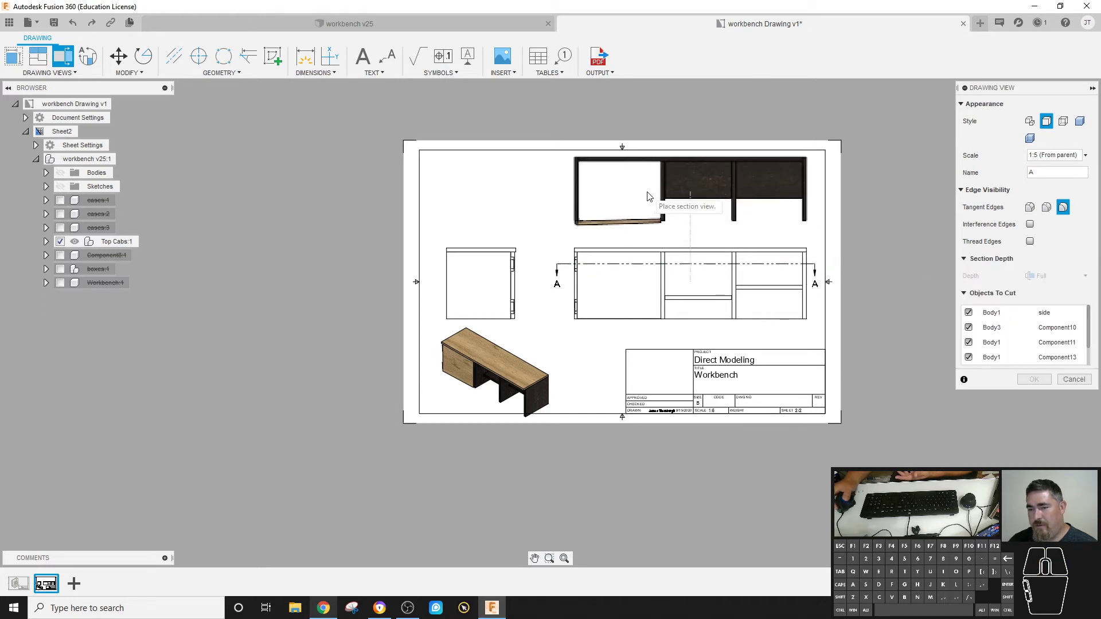
{"action": "left_click", "coordinate": [645, 204]}
{"action": "right_click", "coordinate": [937, 230]}
{"action": "left_click", "coordinate": [972, 231]}
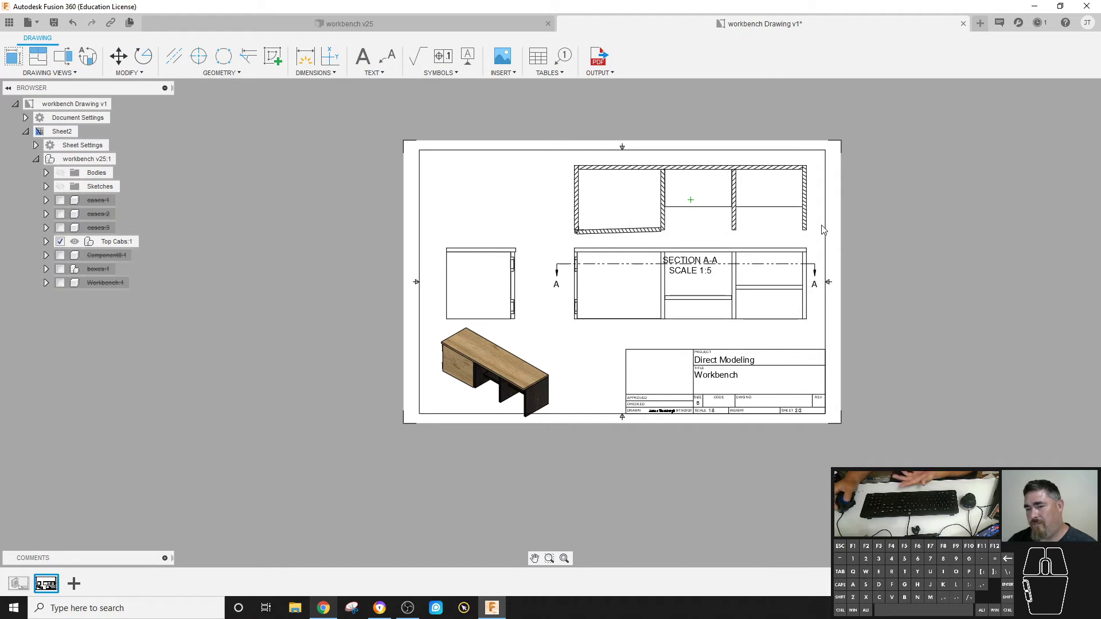
- Move the section view caption up clear of the front view
{"action": "middle_click", "coordinate": [707, 260]}
{"action": "left_click", "coordinate": [691, 278]}
{"action": "left_click_drag", "start_coordinate": [689, 258], "coordinate": [696, 209]}
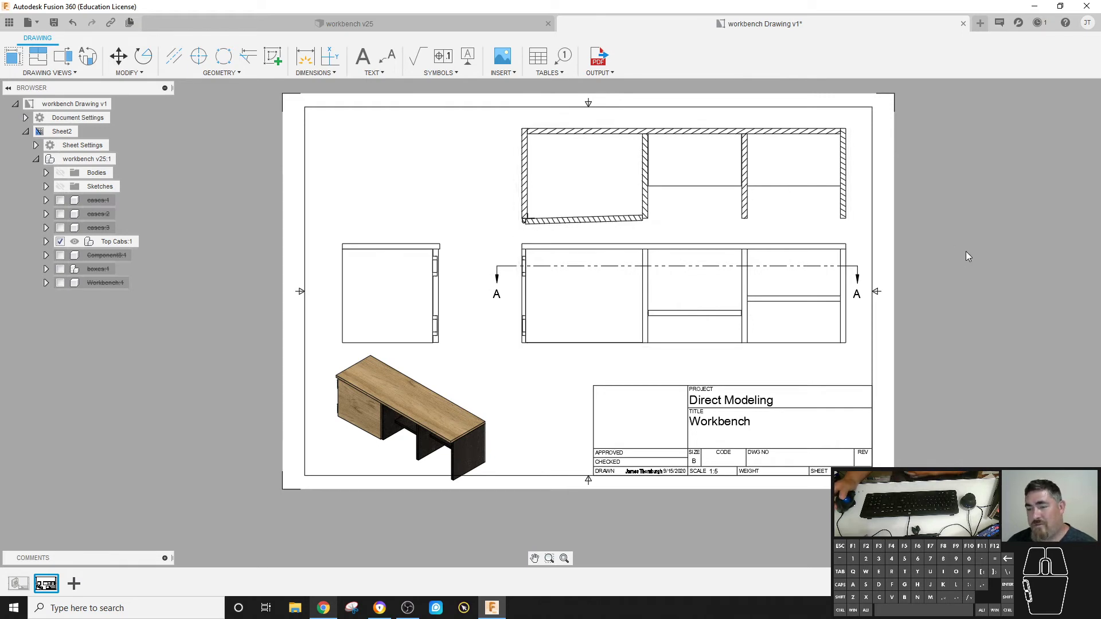
- Select the isometric view and start editing the front view's scale value
{"action": "left_click", "coordinate": [431, 412]}
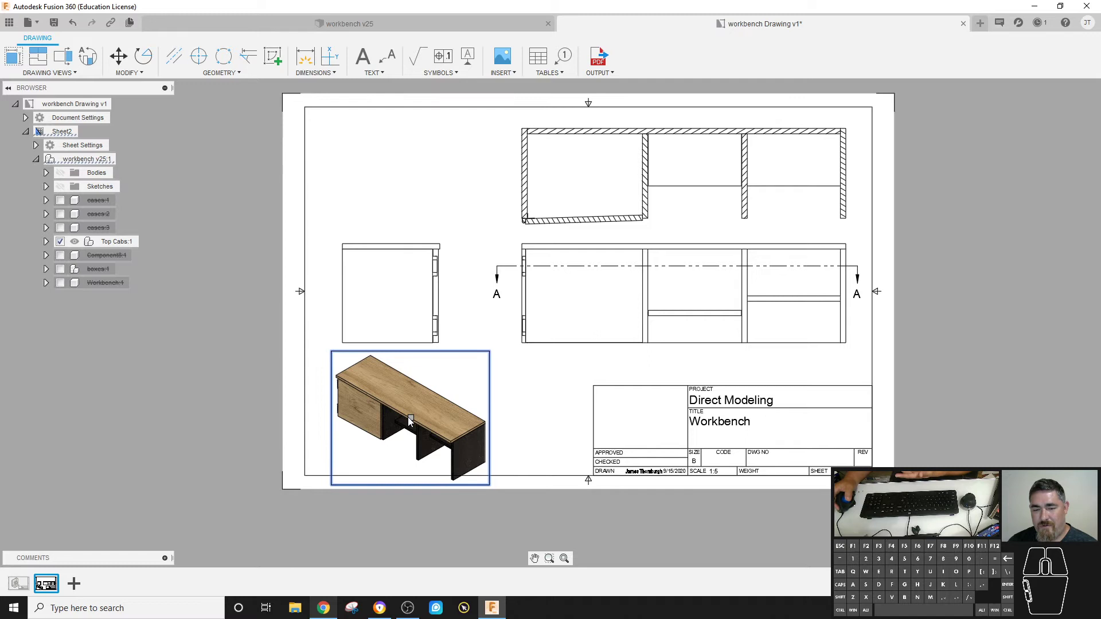
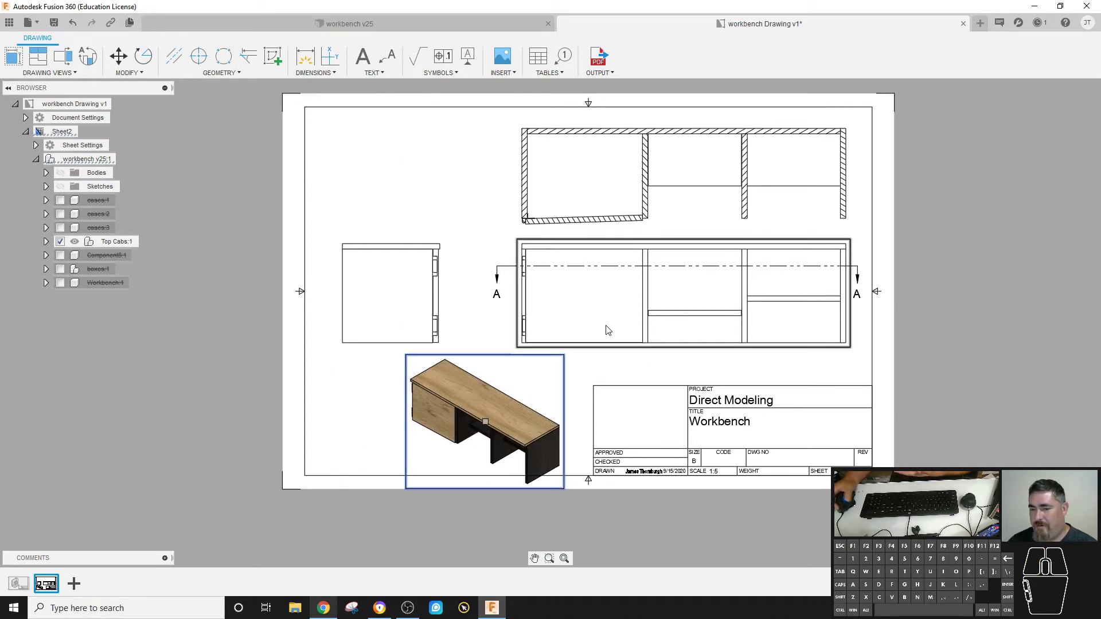
{"action": "double_click", "coordinate": [535, 379]}
{"action": "key", "text": "Escape"}
{"action": "double_click", "coordinate": [593, 323]}
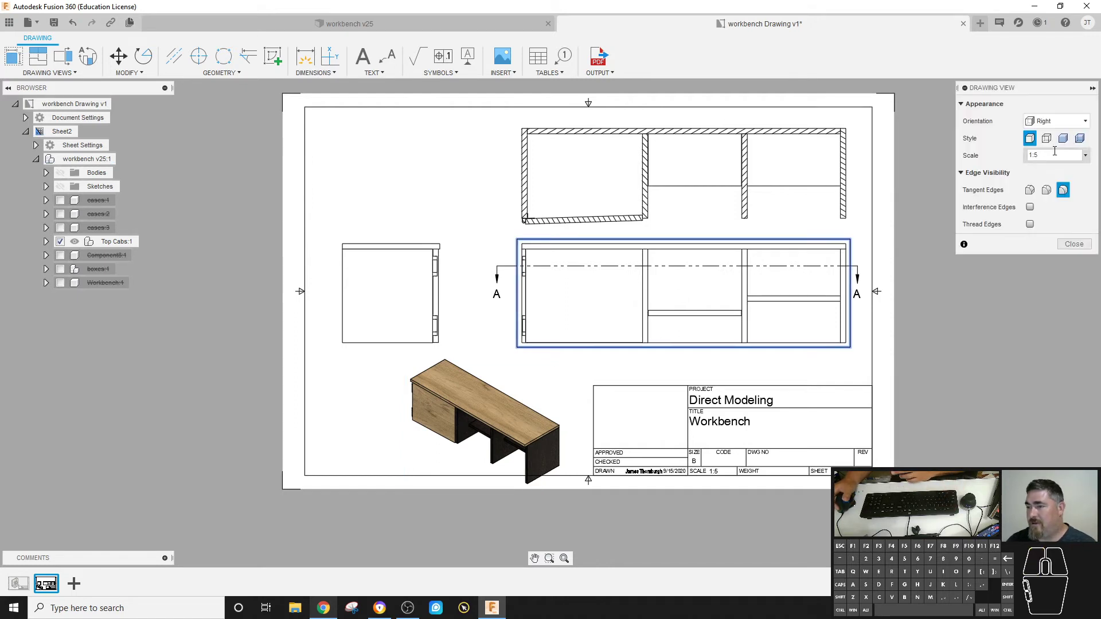
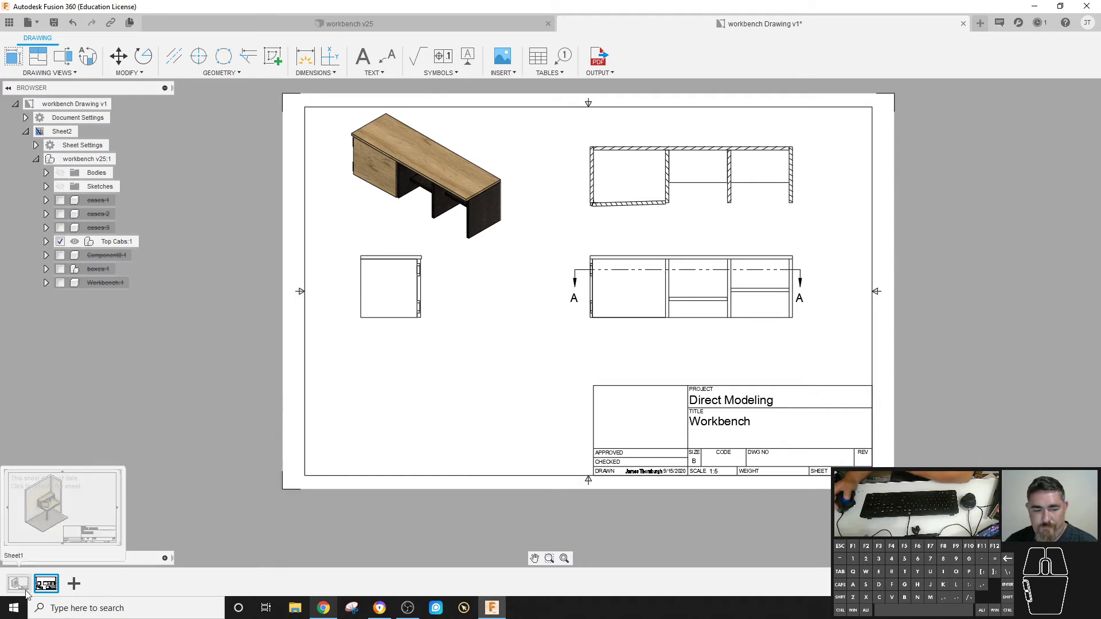
- On Sheet1, add a parts list from the workbench isometric view and place it on the sheet
{"action": "left_click", "coordinate": [20, 588]}
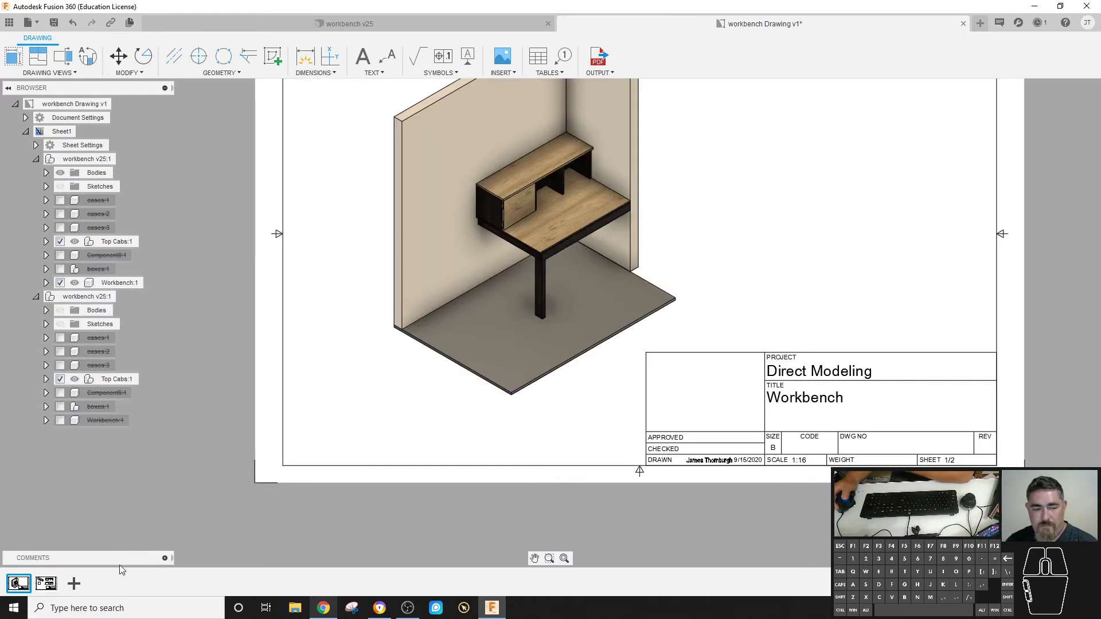
{"action": "scroll", "scroll_direction": "up", "scroll_amount": 3}
{"action": "middle_click", "coordinate": [767, 191]}
{"action": "left_click", "coordinate": [540, 62]}
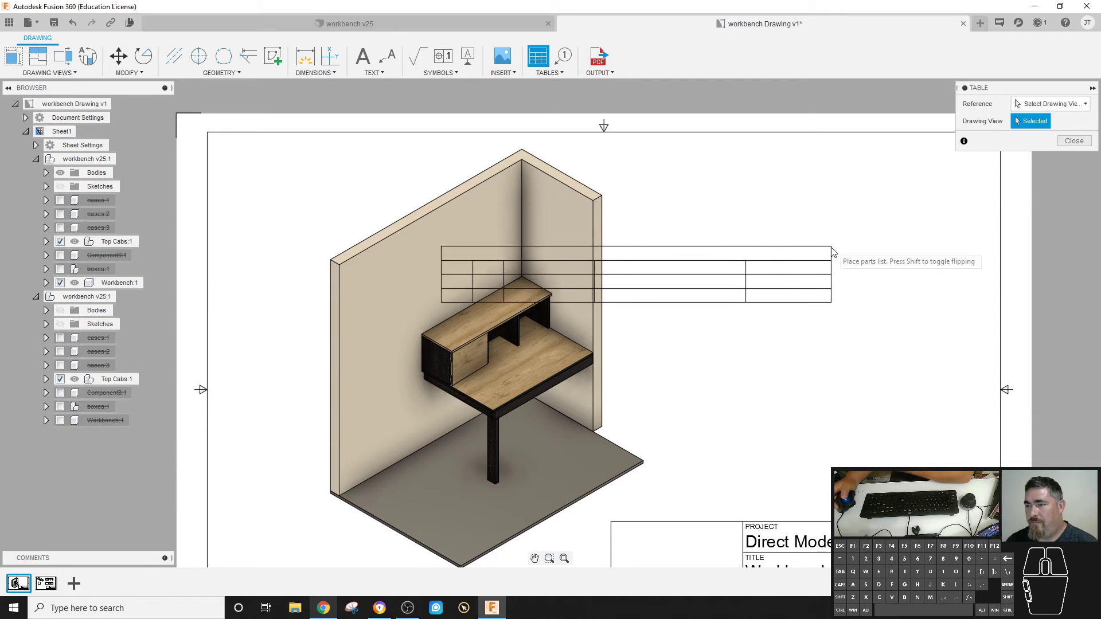
{"action": "left_click", "coordinate": [566, 281]}
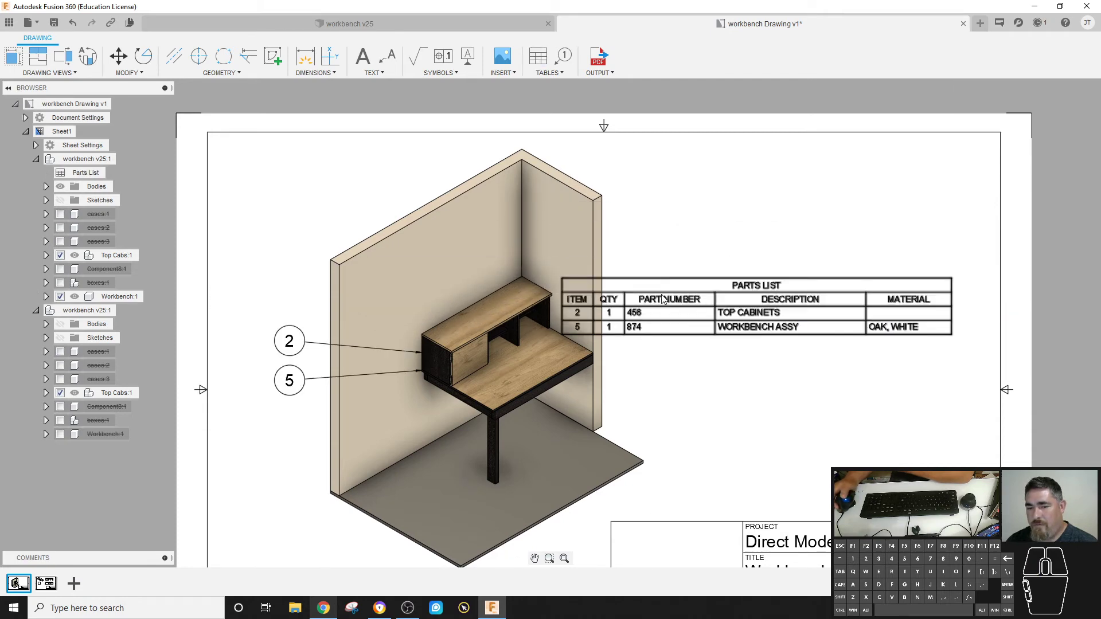
- Move the parts list to the right and narrow its columns
{"action": "left_click", "coordinate": [763, 320]}
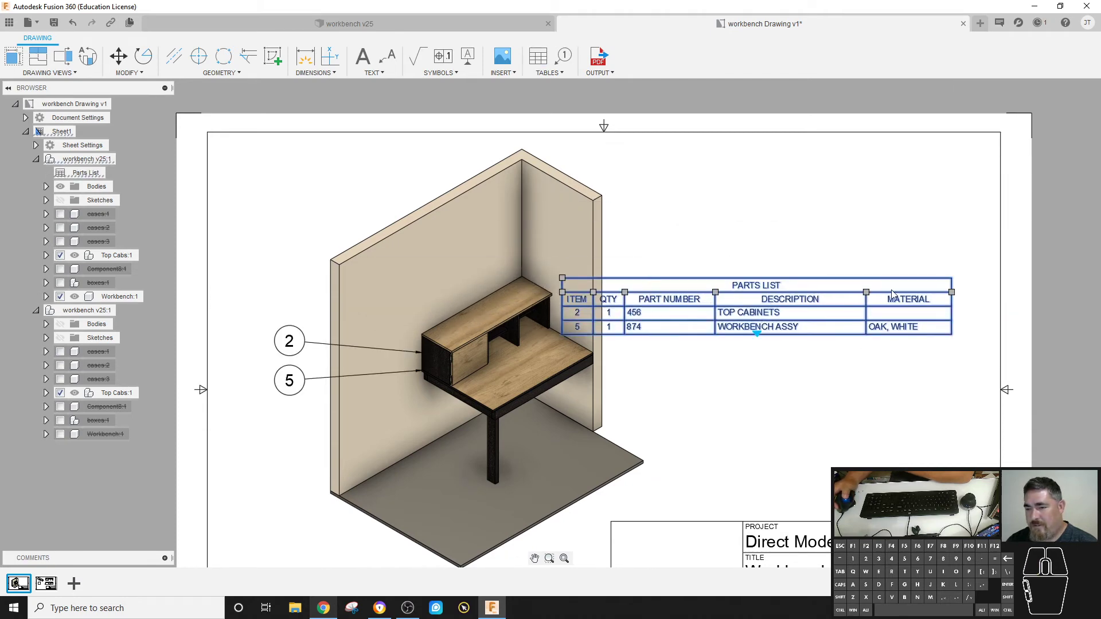
{"action": "left_click_drag", "start_coordinate": [768, 317], "coordinate": [850, 335]}
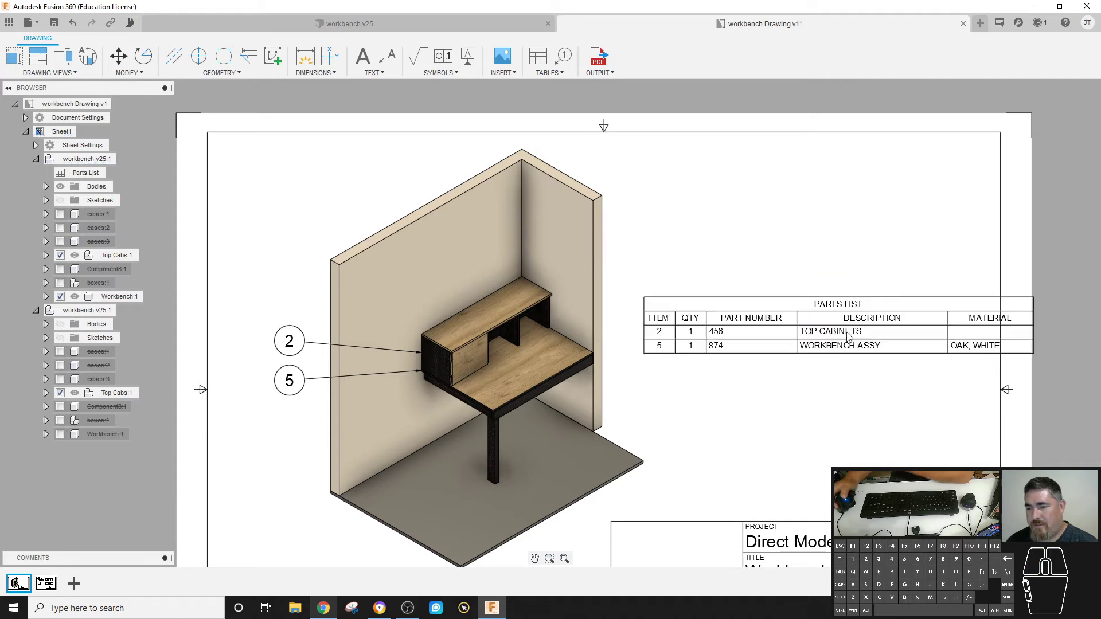
{"action": "left_click", "coordinate": [793, 422]}
{"action": "left_click_drag", "start_coordinate": [840, 351], "coordinate": [825, 351]}
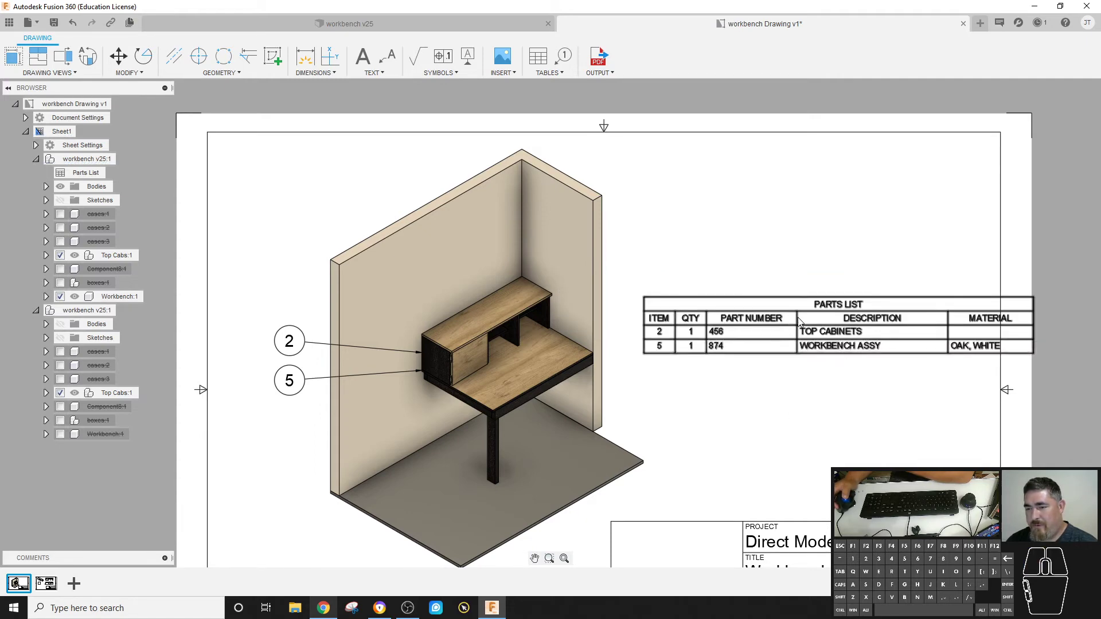
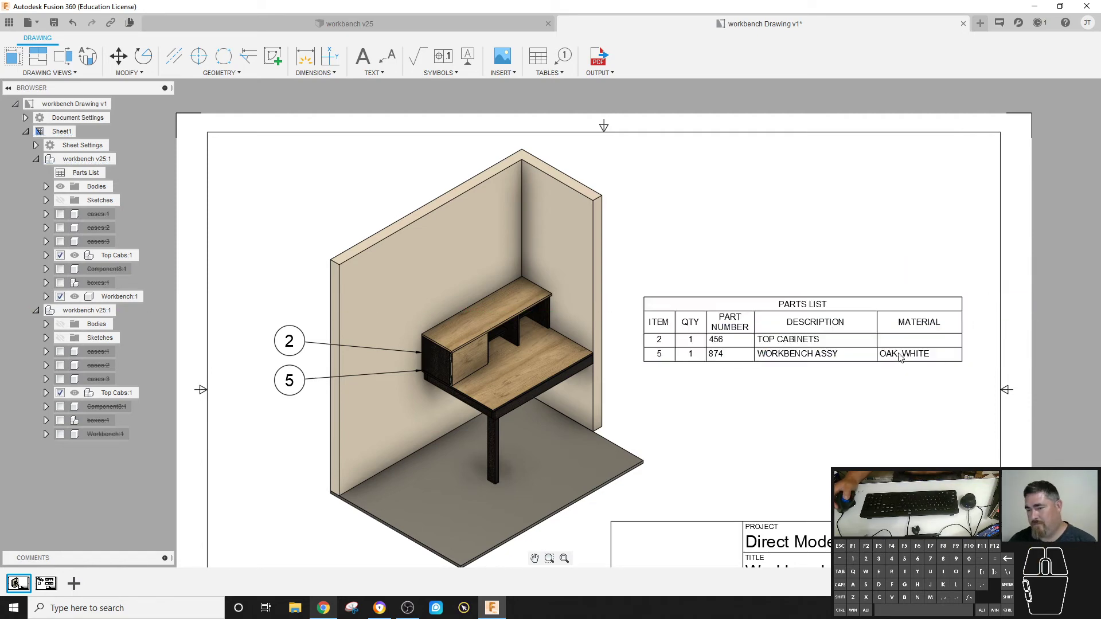
- Move the parts list down to sit just above the title block
{"action": "left_click", "coordinate": [800, 355]}
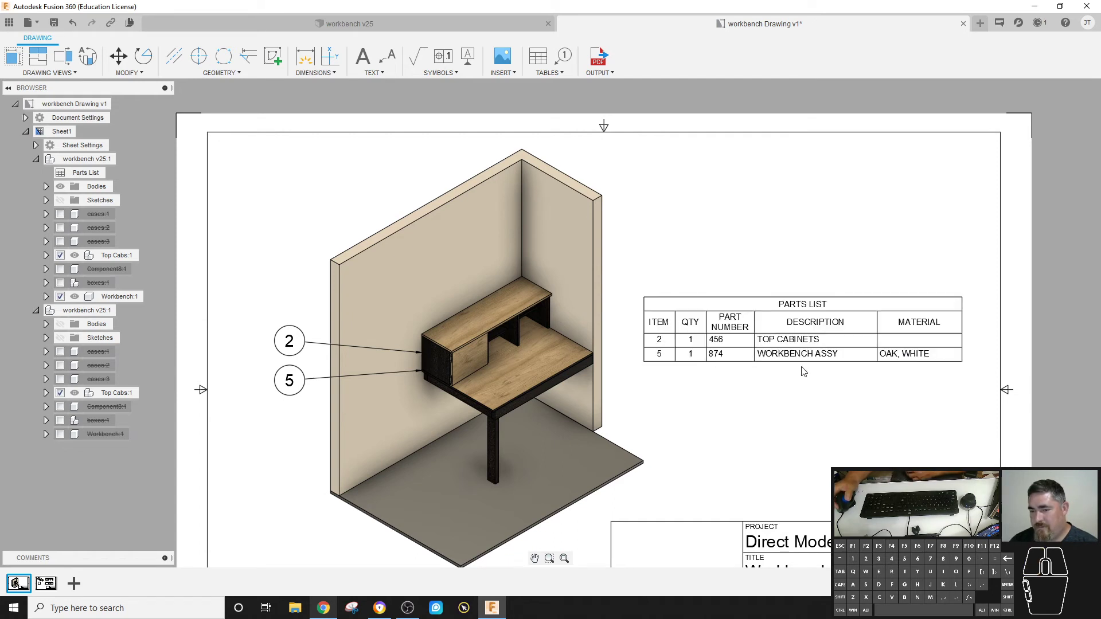
{"action": "left_click", "coordinate": [803, 361]}
{"action": "left_click", "coordinate": [811, 354]}
{"action": "left_click", "coordinate": [650, 297]}
{"action": "left_click", "coordinate": [747, 362]}
{"action": "left_click_drag", "start_coordinate": [781, 343], "coordinate": [823, 396]}
{"action": "left_click_drag", "start_coordinate": [824, 396], "coordinate": [814, 404]}
{"action": "left_click_drag", "start_coordinate": [820, 397], "coordinate": [799, 466]}
{"action": "left_click", "coordinate": [791, 358]}
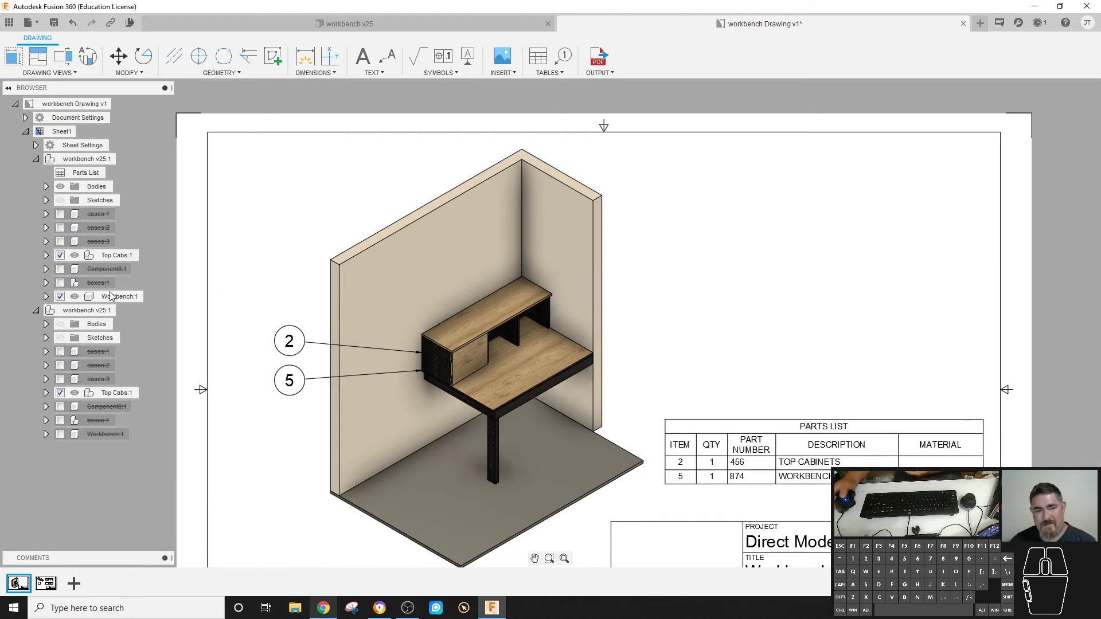
- Review the parts list column settings and close them unchanged
{"action": "left_click", "coordinate": [682, 466]}
{"action": "double_click", "coordinate": [685, 465]}
{"action": "double_click", "coordinate": [740, 465]}
{"action": "double_click", "coordinate": [814, 458]}
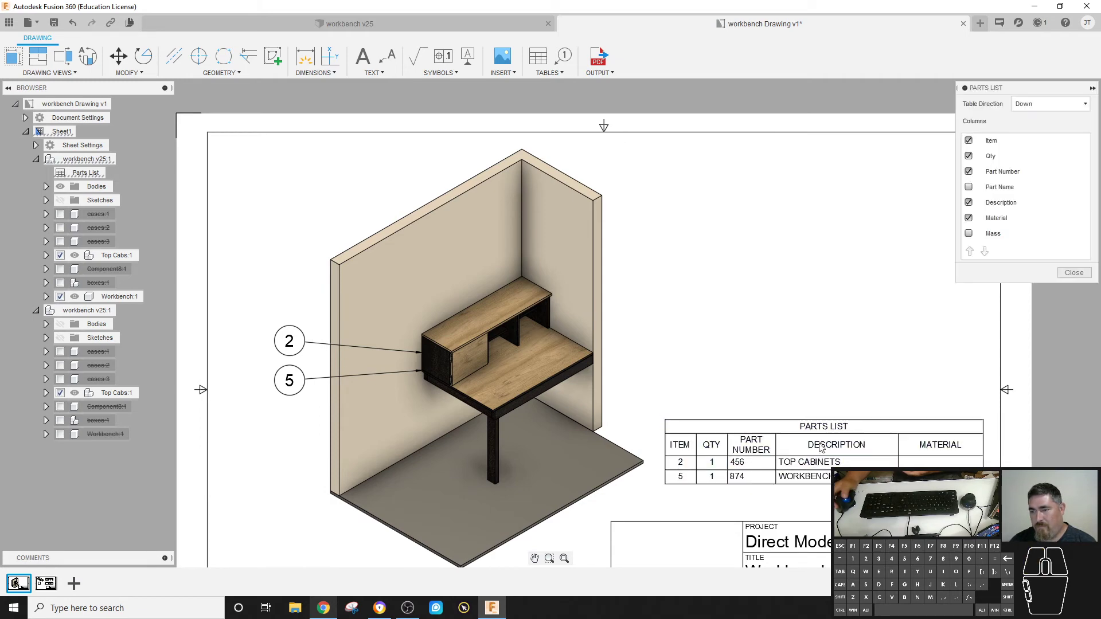
{"action": "left_click", "coordinate": [1082, 270]}
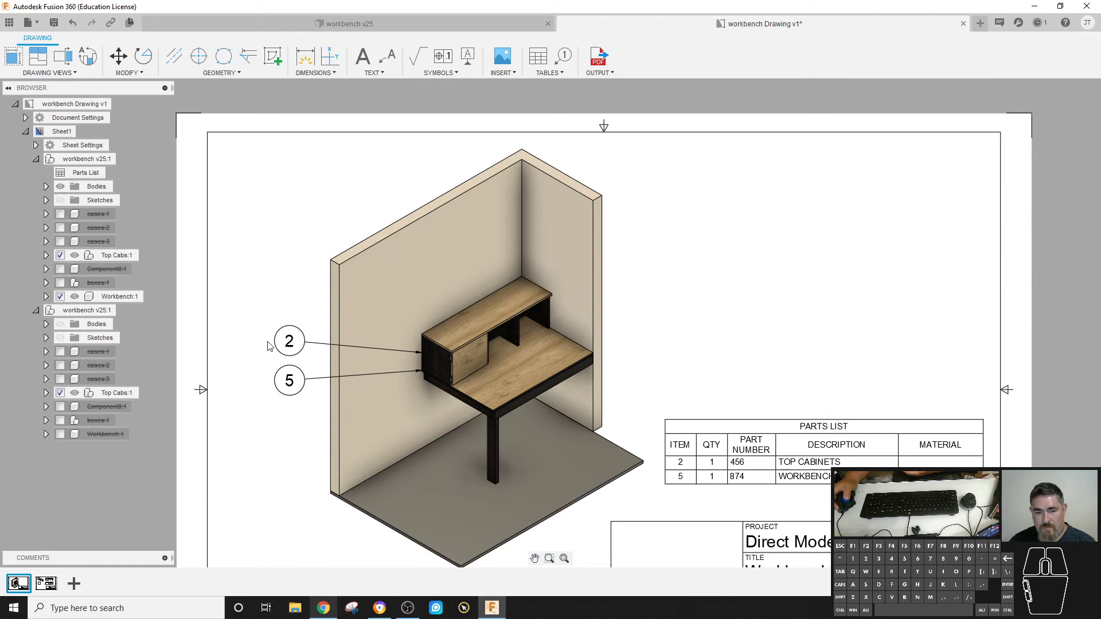
- Inspect balloon 2 and its options so balloons 2 and 5 stand clear of the model
{"action": "double_click", "coordinate": [293, 348]}
{"action": "left_click", "coordinate": [294, 346]}
{"action": "double_click", "coordinate": [294, 345]}
{"action": "right_click", "coordinate": [296, 346]}
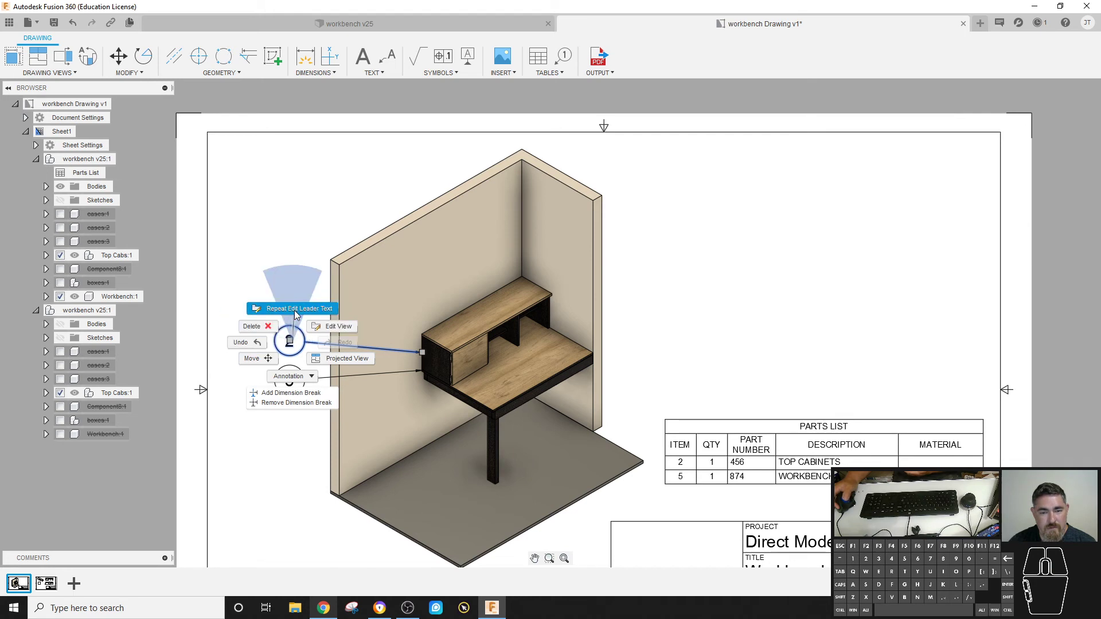
{"action": "left_click", "coordinate": [298, 313]}
{"action": "double_click", "coordinate": [292, 343]}
{"action": "double_click", "coordinate": [292, 344]}
{"action": "left_click", "coordinate": [687, 462]}
- Select the isometric drawing view on Sheet1
{"action": "double_click", "coordinate": [687, 462]}
{"action": "left_click", "coordinate": [679, 464]}
{"action": "key", "text": "Escape"}
{"action": "left_click", "coordinate": [682, 466]}
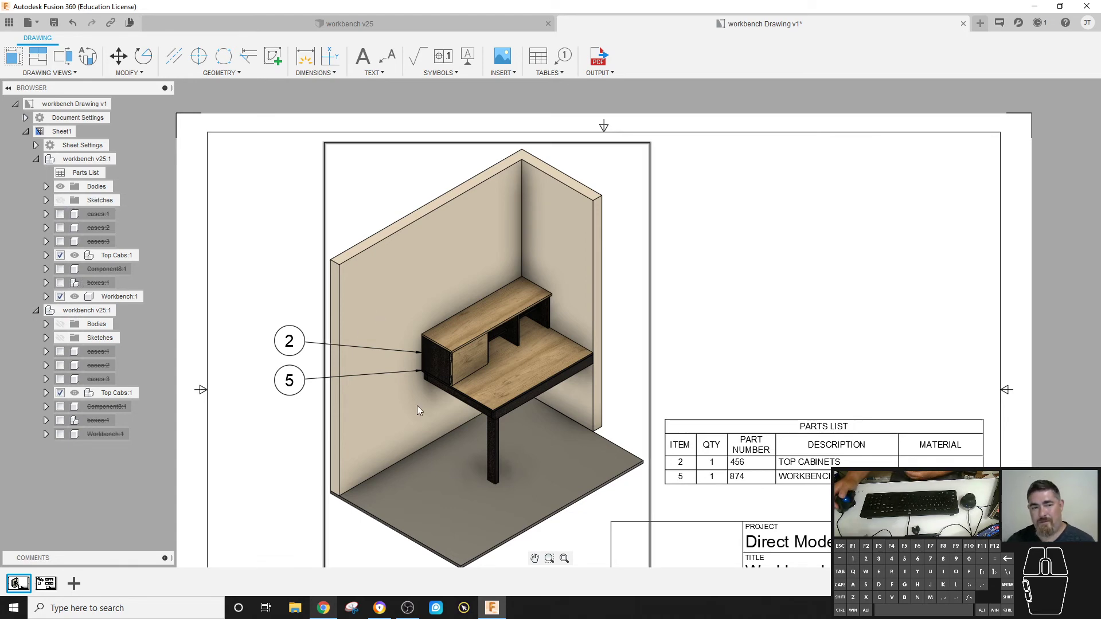
- Return to the workbench v25 design, collapse Top Cabs and frame the full desk in view
{"action": "left_click", "coordinate": [432, 26]}
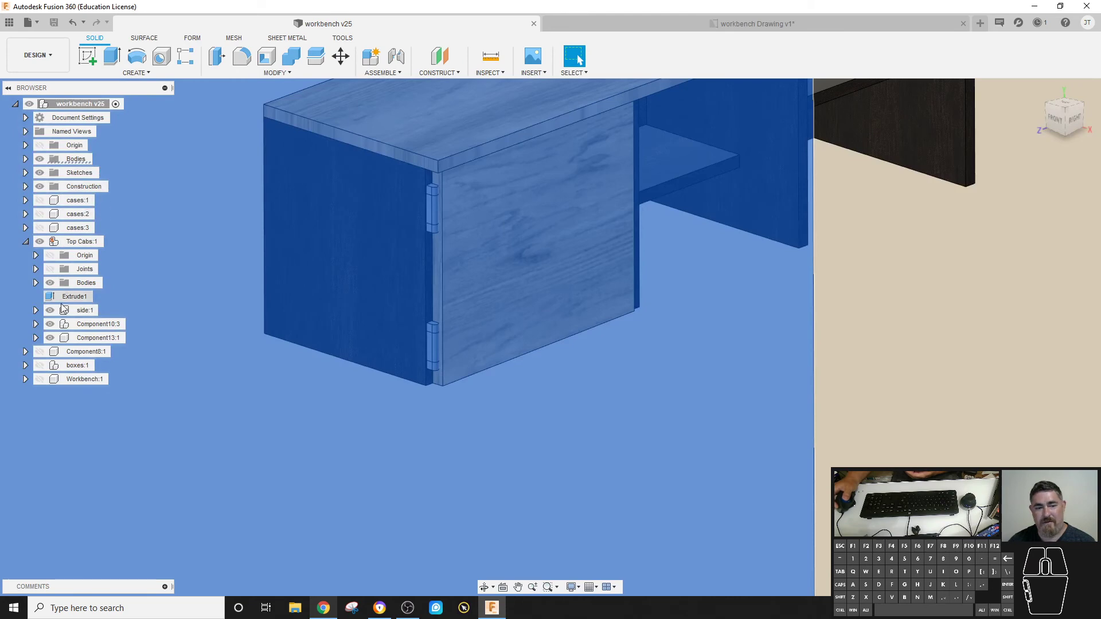
{"action": "left_click", "coordinate": [32, 246]}
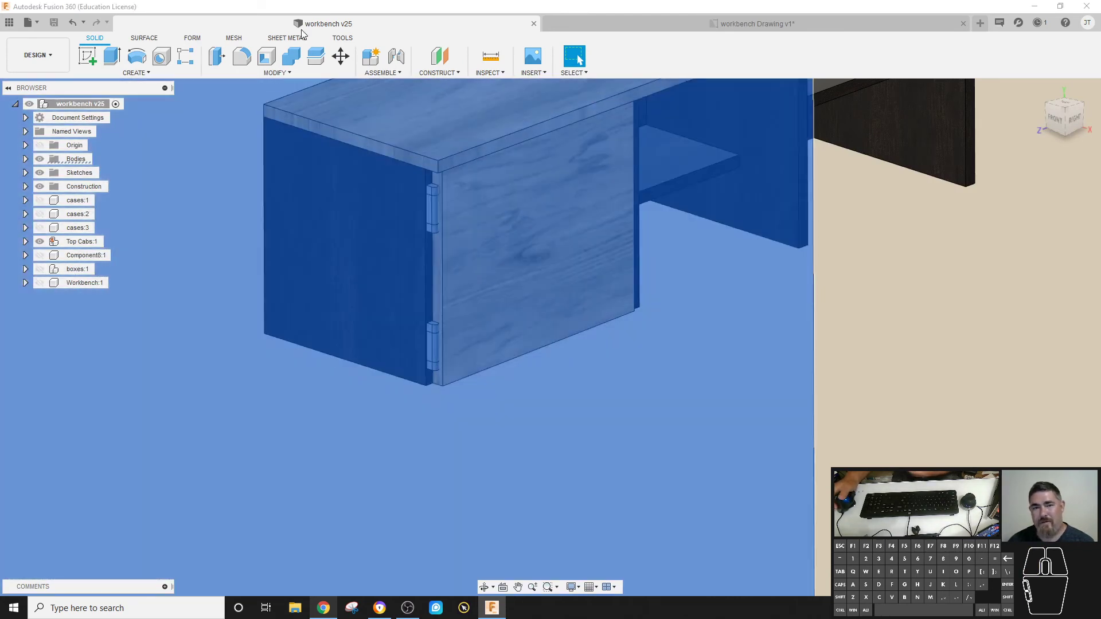
{"action": "left_click", "coordinate": [599, 24]}
{"action": "left_click", "coordinate": [750, 365]}
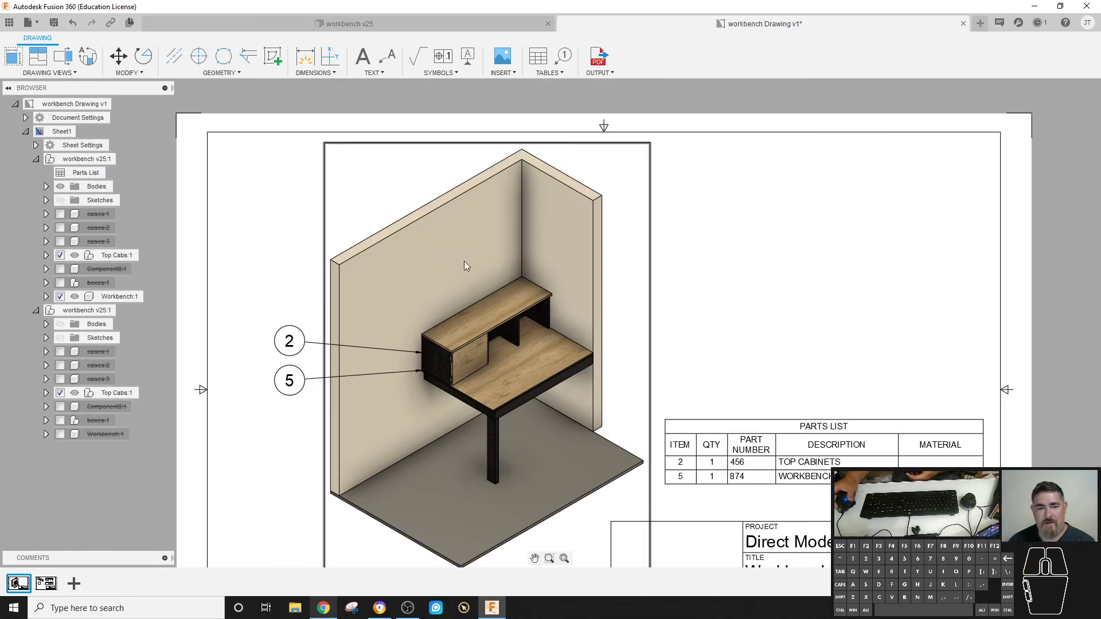
{"action": "left_click", "coordinate": [239, 24]}
{"action": "middle_click", "coordinate": [659, 319]}
{"action": "scroll", "scroll_direction": "up", "scroll_amount": 3}
{"action": "middle_click", "coordinate": [895, 315]}
- Select the Workbench component and save the design as workbench v26
{"action": "left_click", "coordinate": [993, 332]}
{"action": "left_click", "coordinate": [41, 286]}
{"action": "right_click", "coordinate": [79, 288]}
{"action": "left_click", "coordinate": [125, 67]}
{"action": "left_click", "coordinate": [1031, 329]}
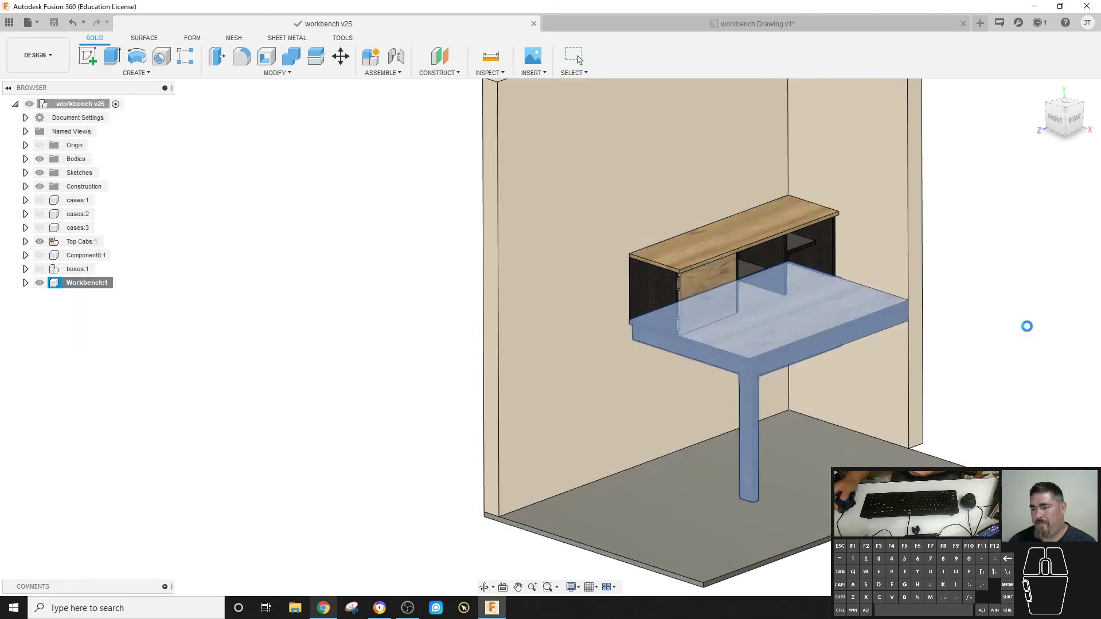
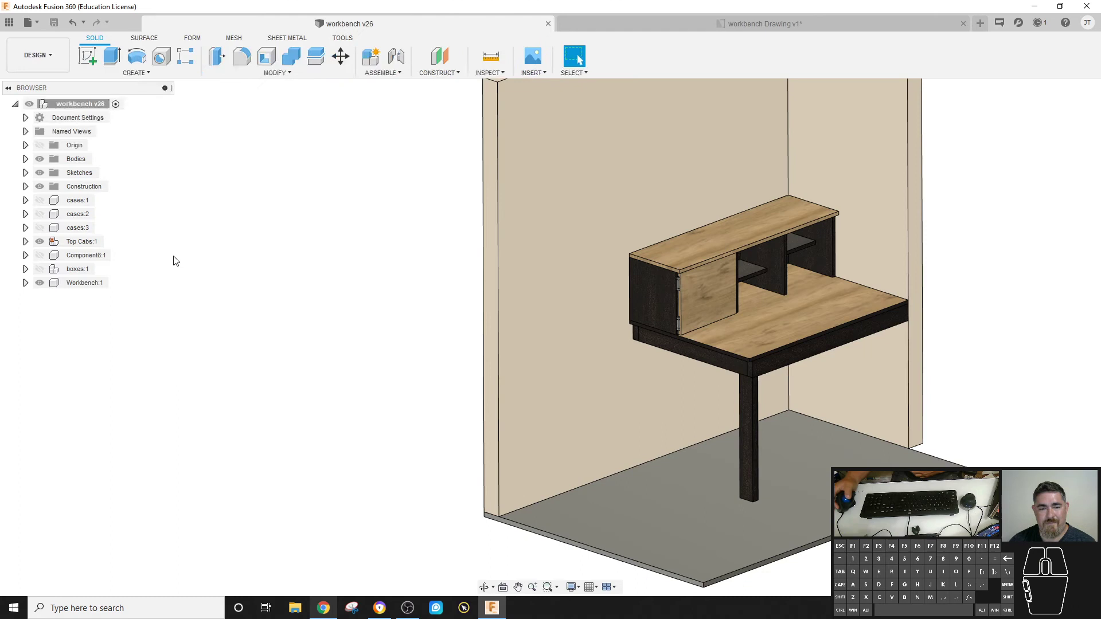
- Create a drawing of Workbench:1 on a new Sheet3 at latest version and begin placing its front view
{"action": "right_click", "coordinate": [78, 287]}
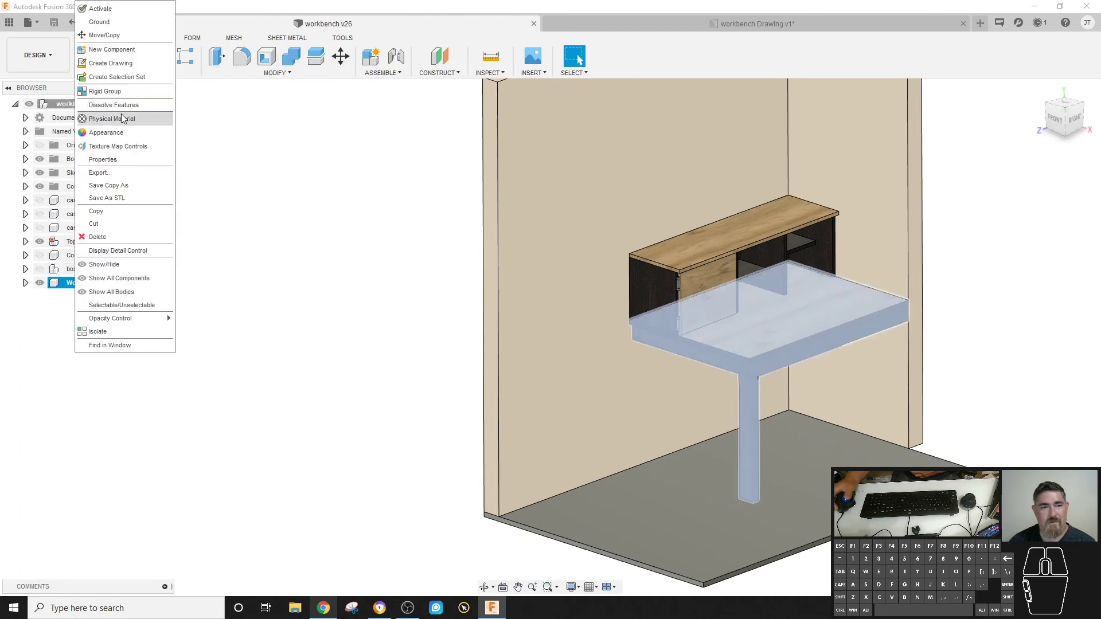
{"action": "left_click", "coordinate": [128, 65]}
{"action": "left_click", "coordinate": [1053, 245]}
{"action": "left_click", "coordinate": [1048, 274]}
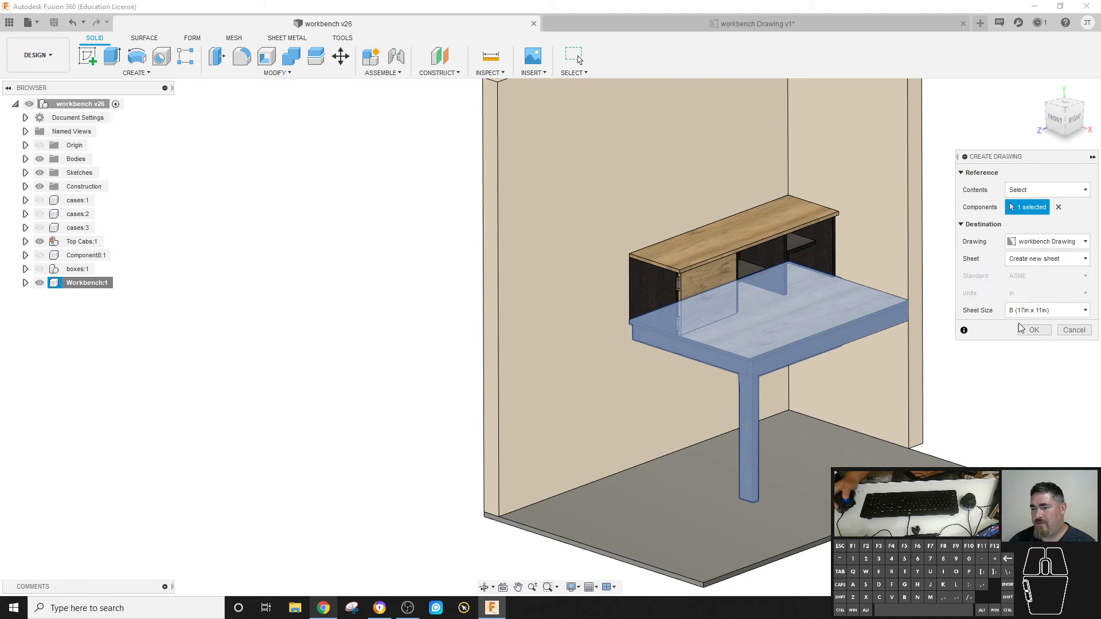
{"action": "left_click", "coordinate": [1043, 332]}
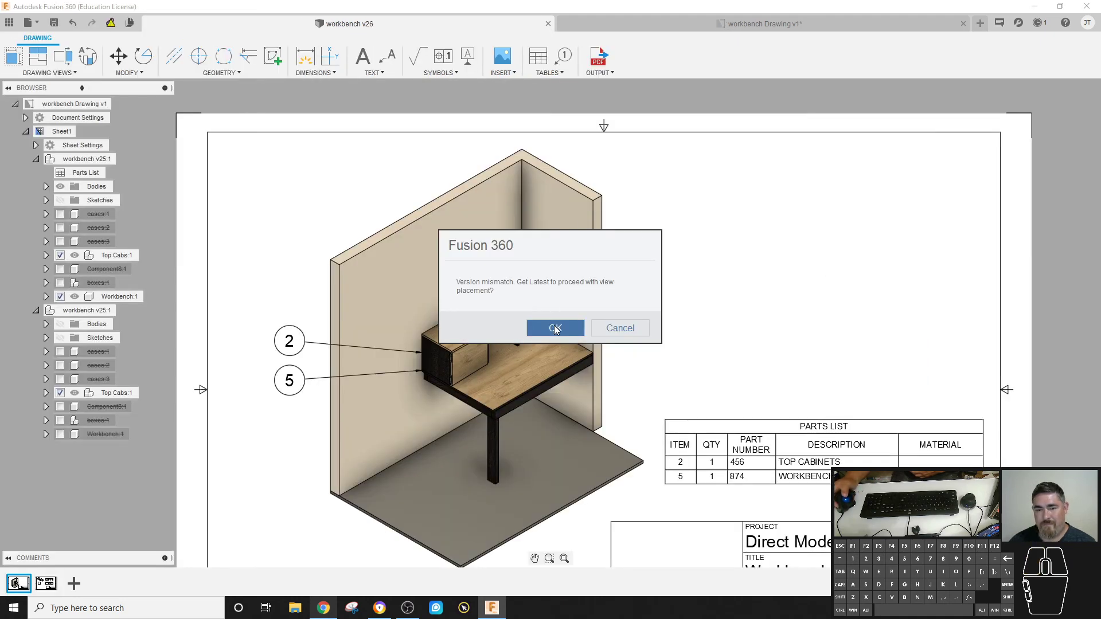
{"action": "left_click", "coordinate": [566, 332]}
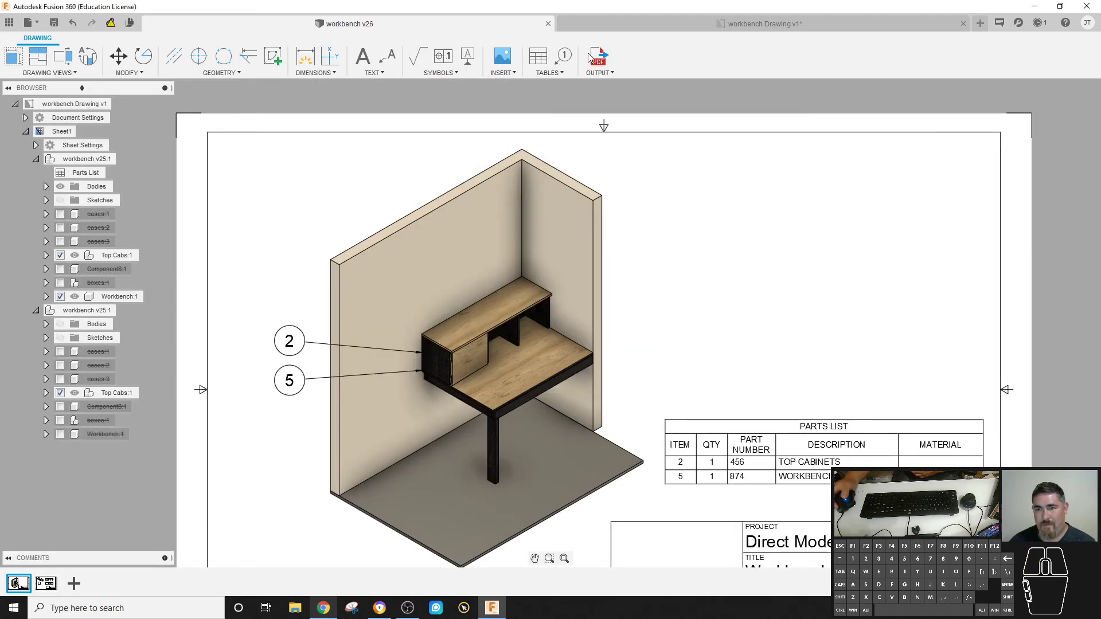
{"action": "left_click", "coordinate": [854, 25]}
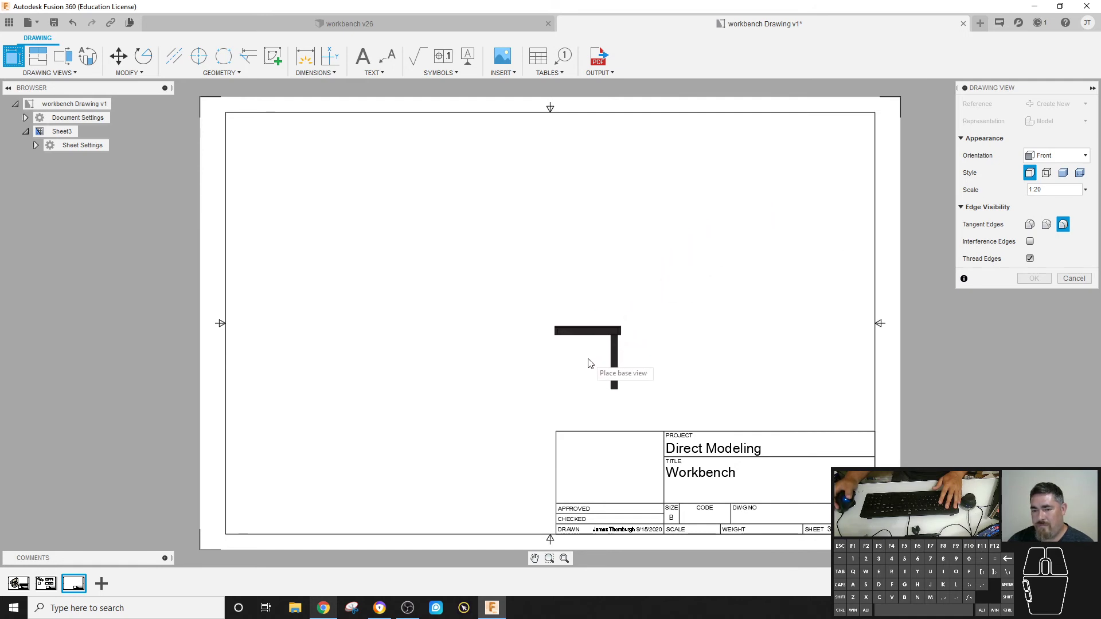
- Place the front view on Sheet3 and make a first, abandoned attempt at rotating the top view
{"action": "left_click", "coordinate": [591, 362]}
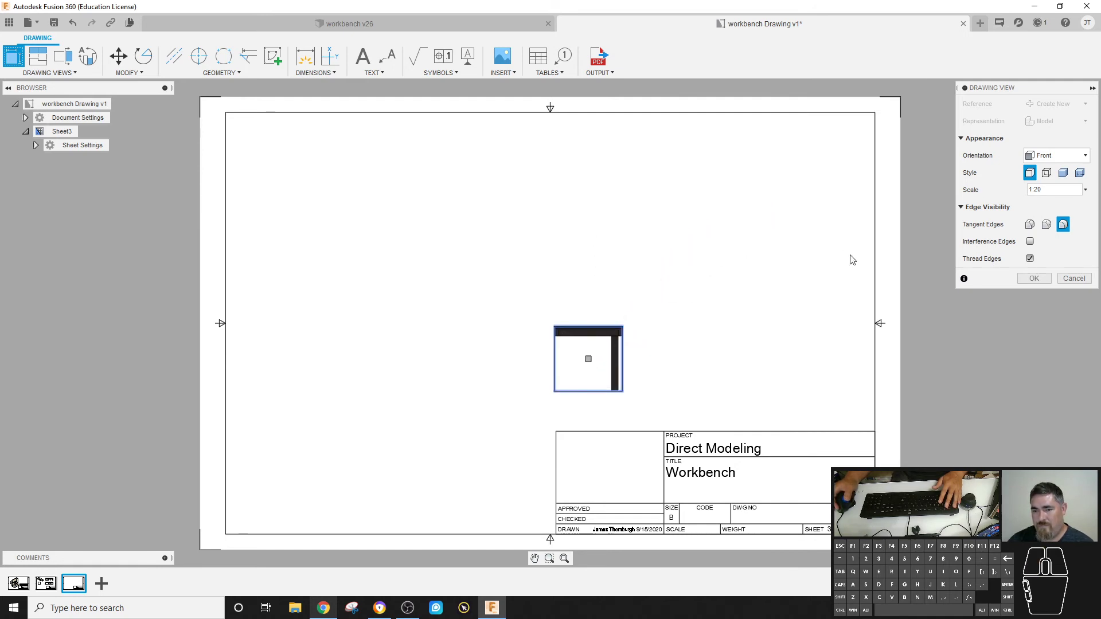
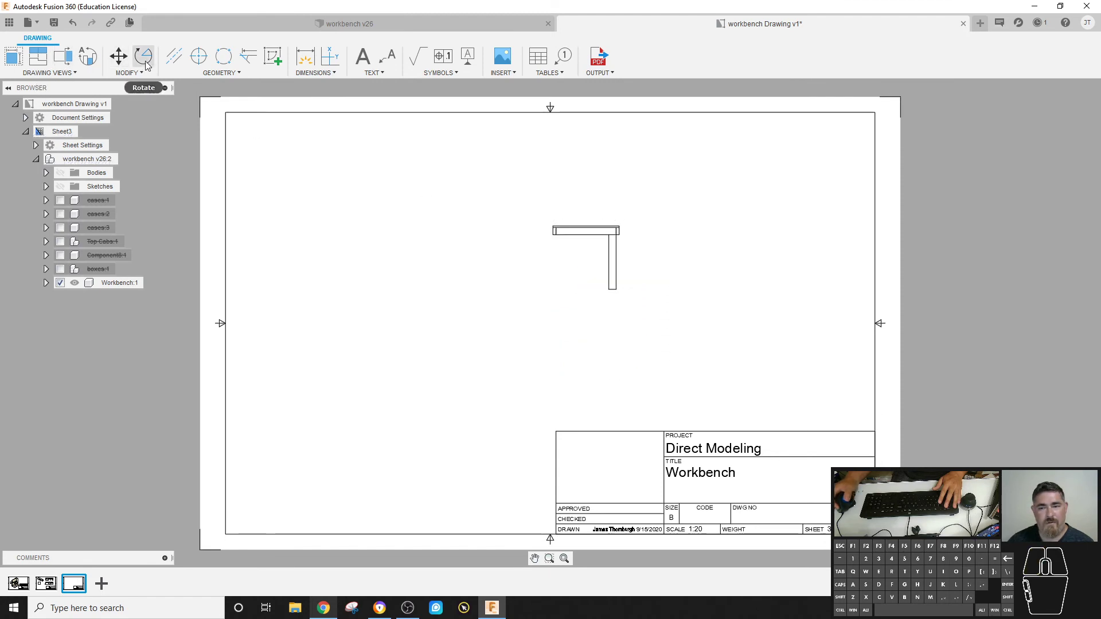
{"action": "left_click", "coordinate": [598, 257]}
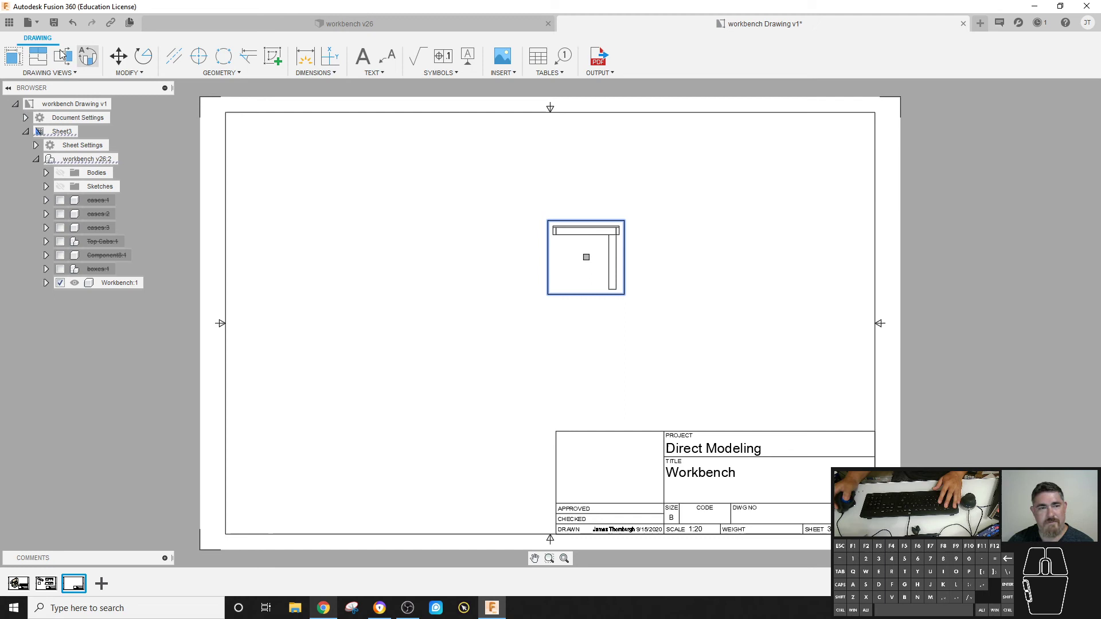
{"action": "left_click", "coordinate": [35, 55]}
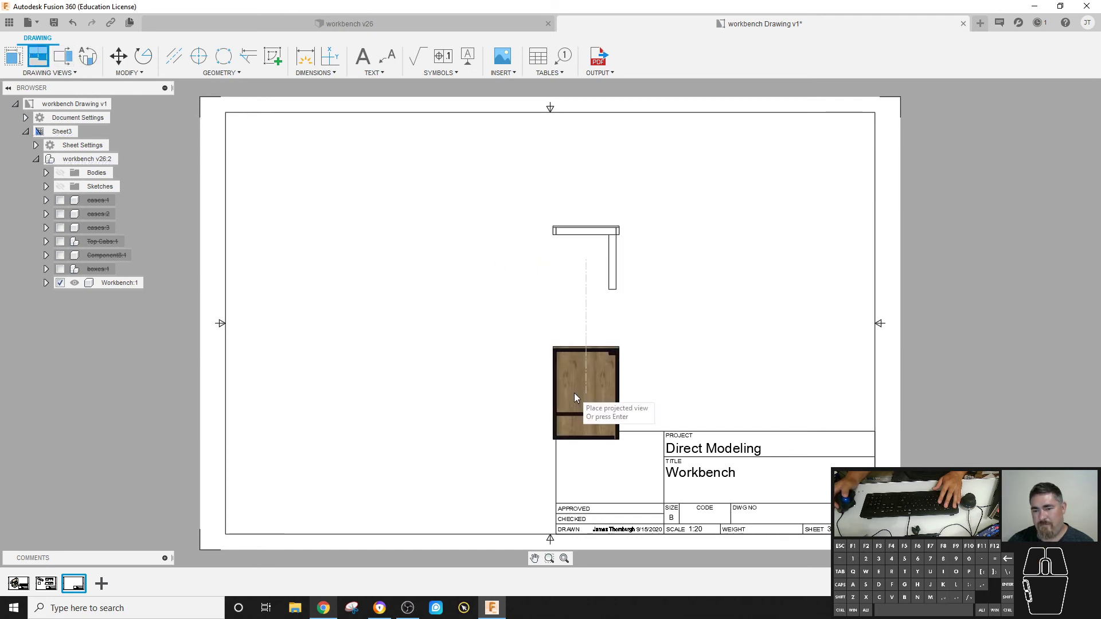
{"action": "key", "text": "Escape"}
{"action": "left_click", "coordinate": [593, 246]}
{"action": "left_click", "coordinate": [149, 60]}
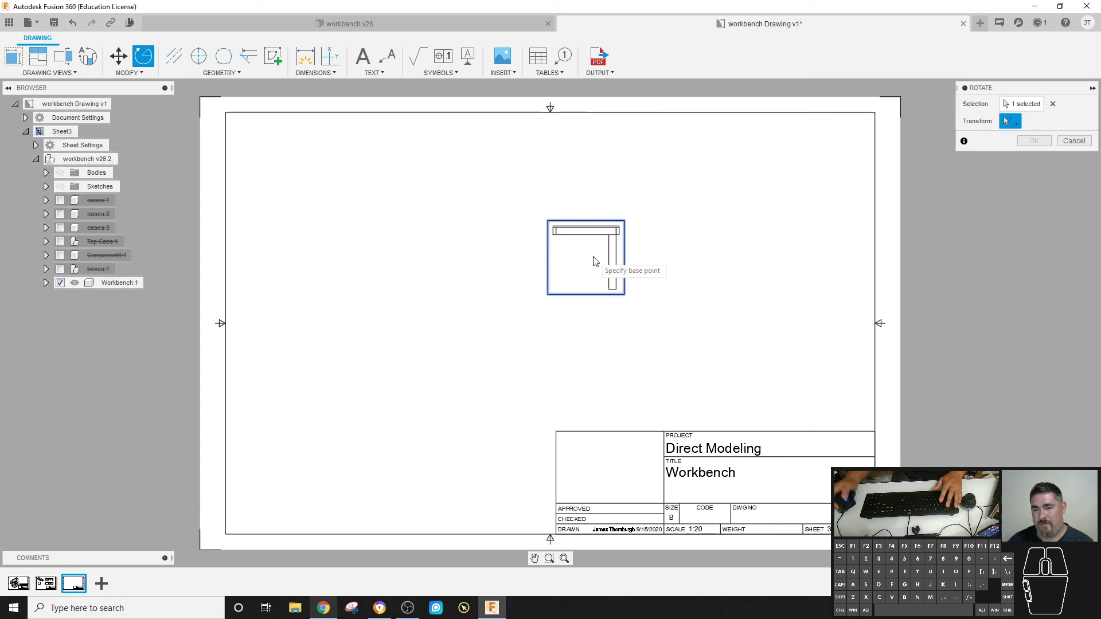
{"action": "left_click", "coordinate": [587, 269]}
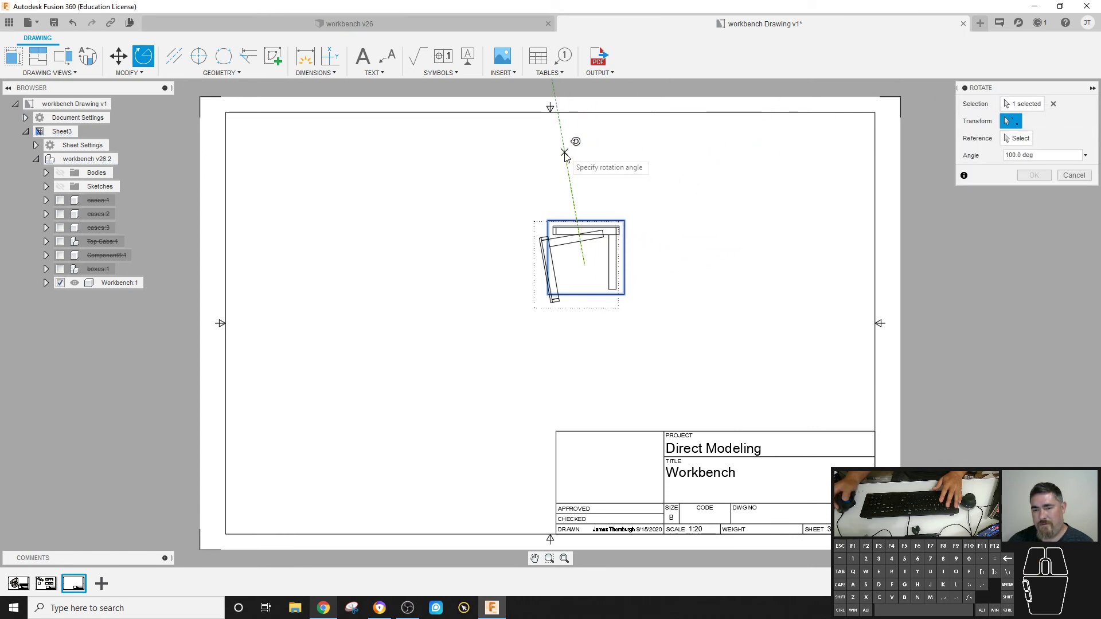
{"action": "left_click", "coordinate": [587, 157]}
{"action": "key", "text": "Escape"}
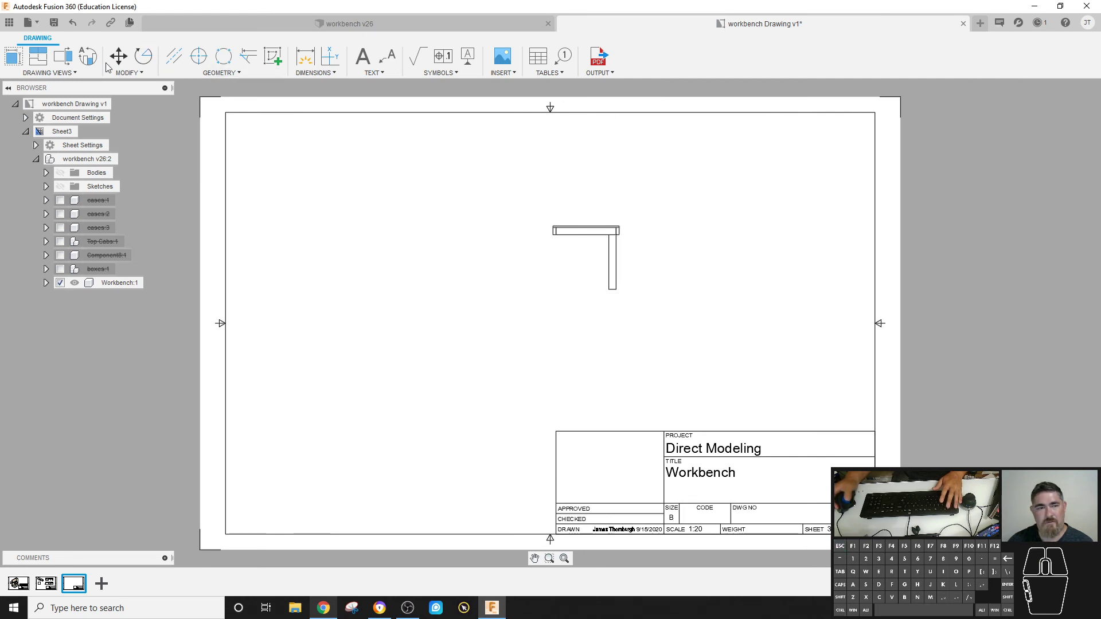
- Rotate the workbench top view 90° about its corner base point
{"action": "left_click", "coordinate": [148, 62]}
{"action": "left_click", "coordinate": [568, 264]}
{"action": "left_click", "coordinate": [591, 265]}
{"action": "left_click", "coordinate": [605, 255]}
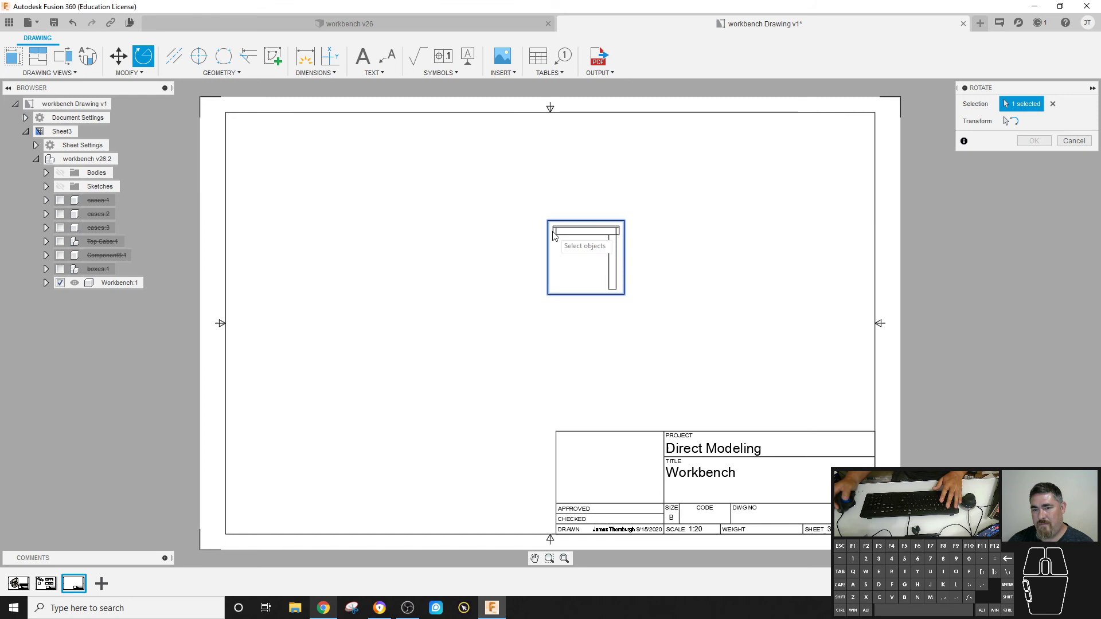
{"action": "left_click", "coordinate": [578, 240]}
{"action": "left_click", "coordinate": [1022, 123]}
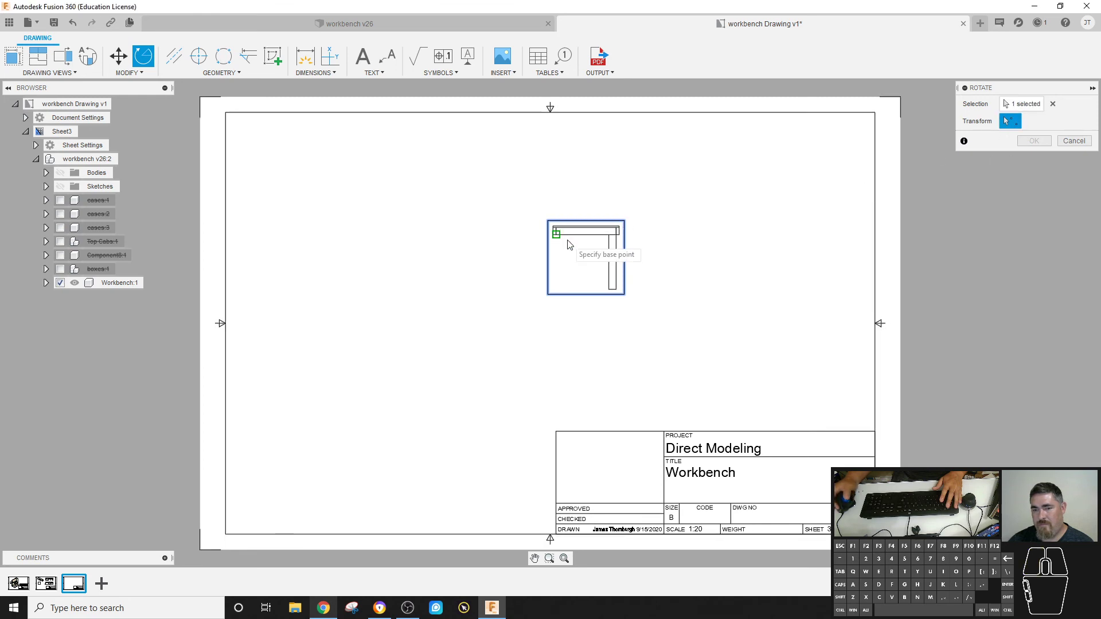
{"action": "left_click", "coordinate": [569, 243]}
{"action": "left_click", "coordinate": [555, 150]}
{"action": "left_click", "coordinate": [1035, 145]}
- Move the rotated top view to the sheet's upper left
{"action": "left_click", "coordinate": [589, 208]}
{"action": "left_click_drag", "start_coordinate": [583, 209], "coordinate": [353, 270]}
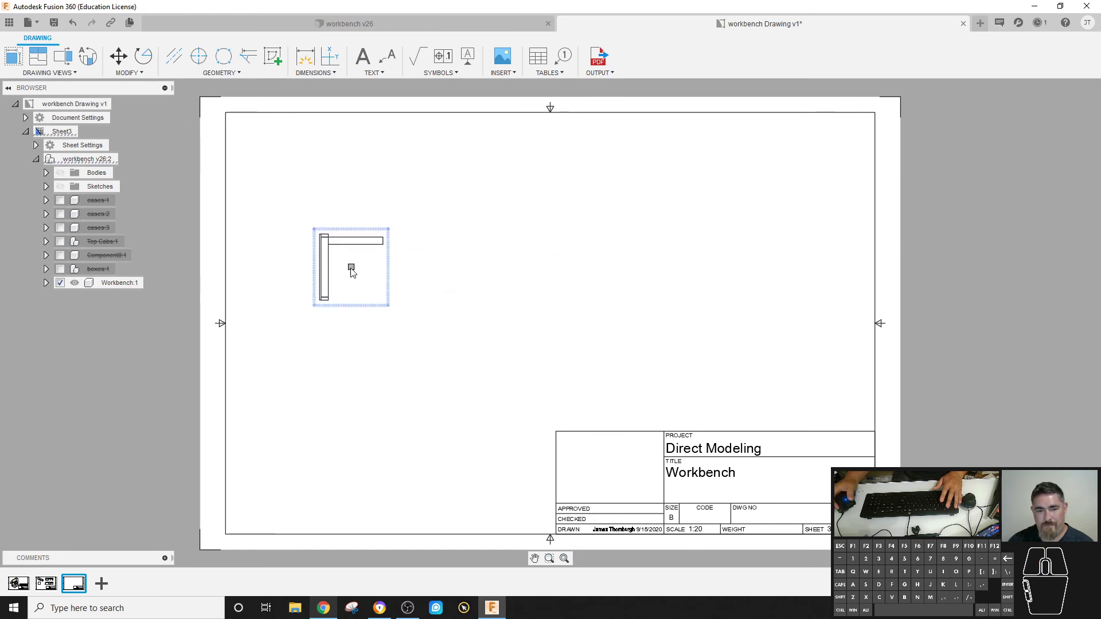
- Set the rotated top view's scale to 1:10
{"action": "double_click", "coordinate": [353, 272]}
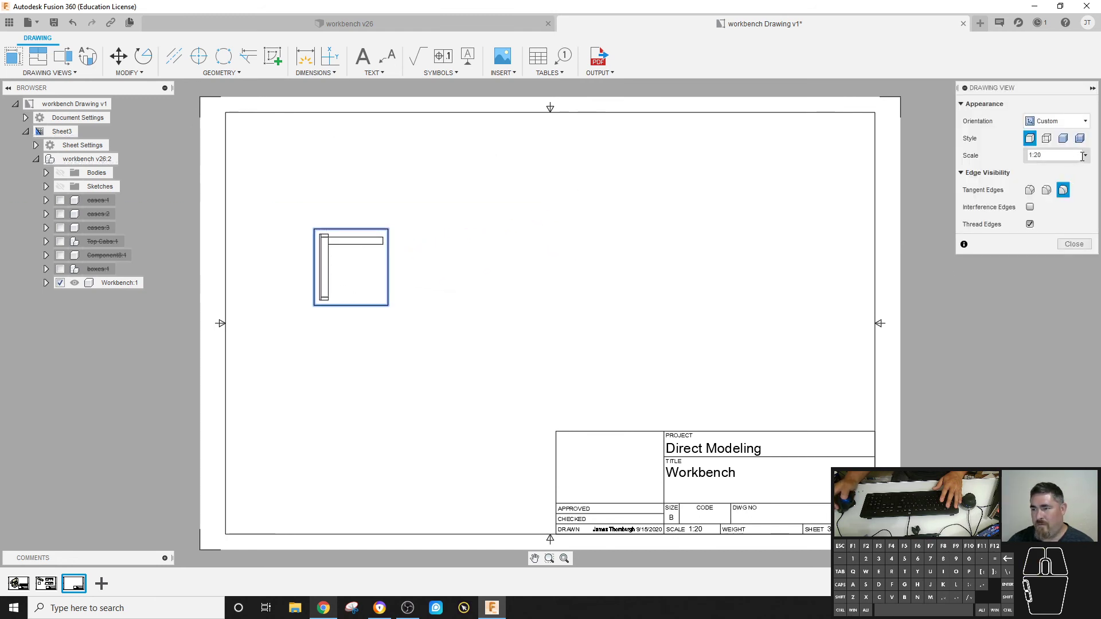
{"action": "left_click", "coordinate": [1094, 158]}
{"action": "left_click", "coordinate": [1060, 134]}
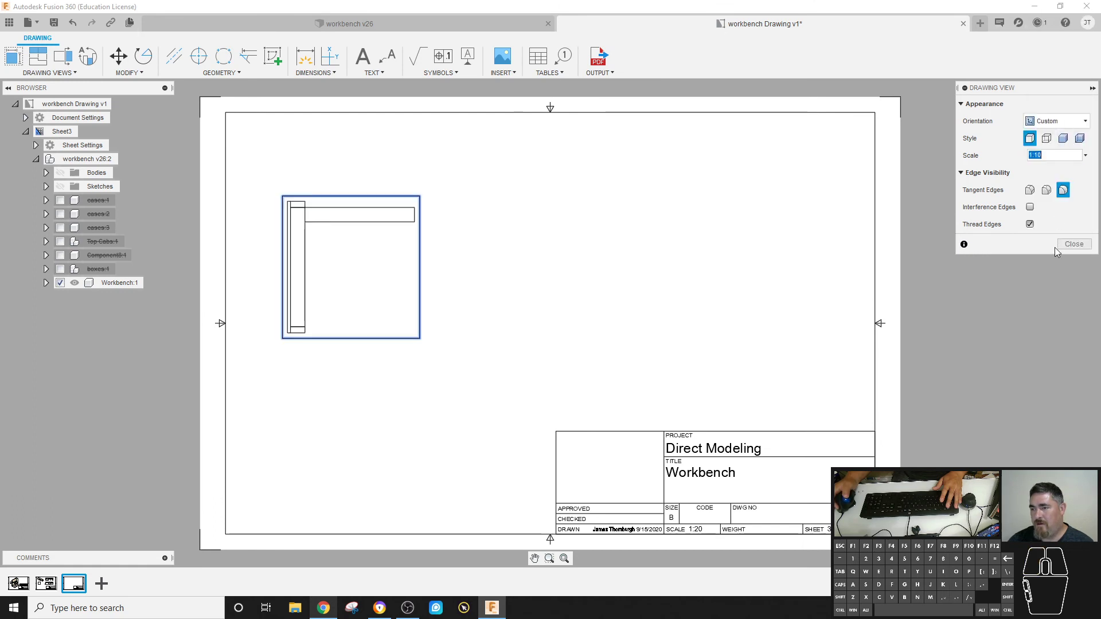
{"action": "left_click", "coordinate": [1069, 246]}
- Add a projected view to the right of the top view, then switch to the workbench 3D model
{"action": "left_click", "coordinate": [44, 66]}
{"action": "left_click", "coordinate": [400, 270]}
{"action": "left_click", "coordinate": [674, 266]}
{"action": "right_click", "coordinate": [710, 273]}
{"action": "left_click", "coordinate": [760, 273]}
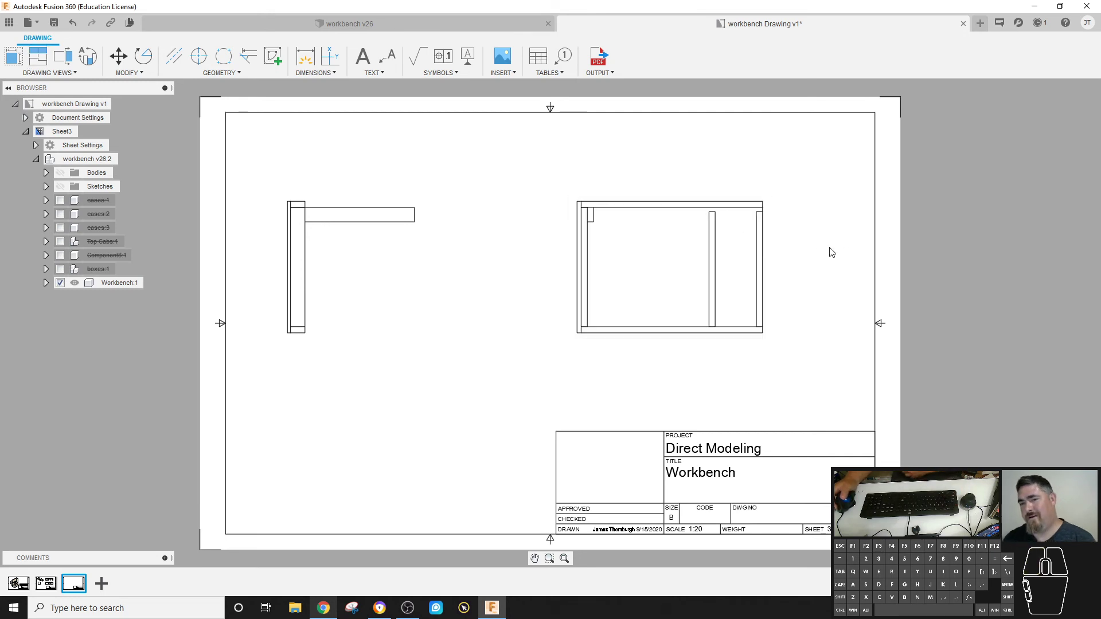
{"action": "middle_click", "coordinate": [826, 225]}
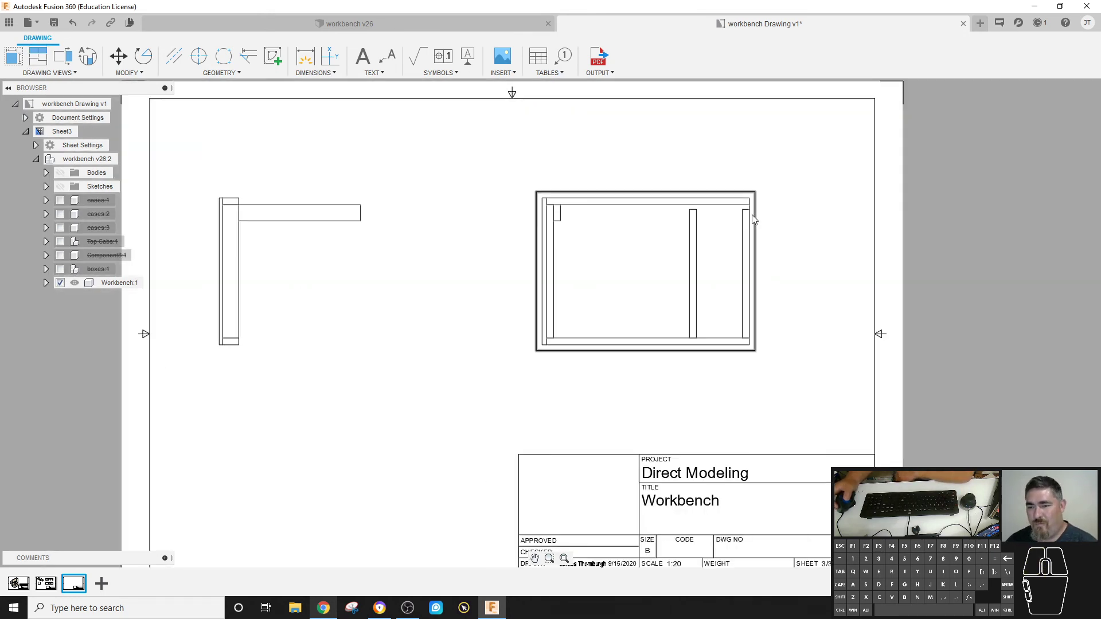
{"action": "middle_click", "coordinate": [533, 379]}
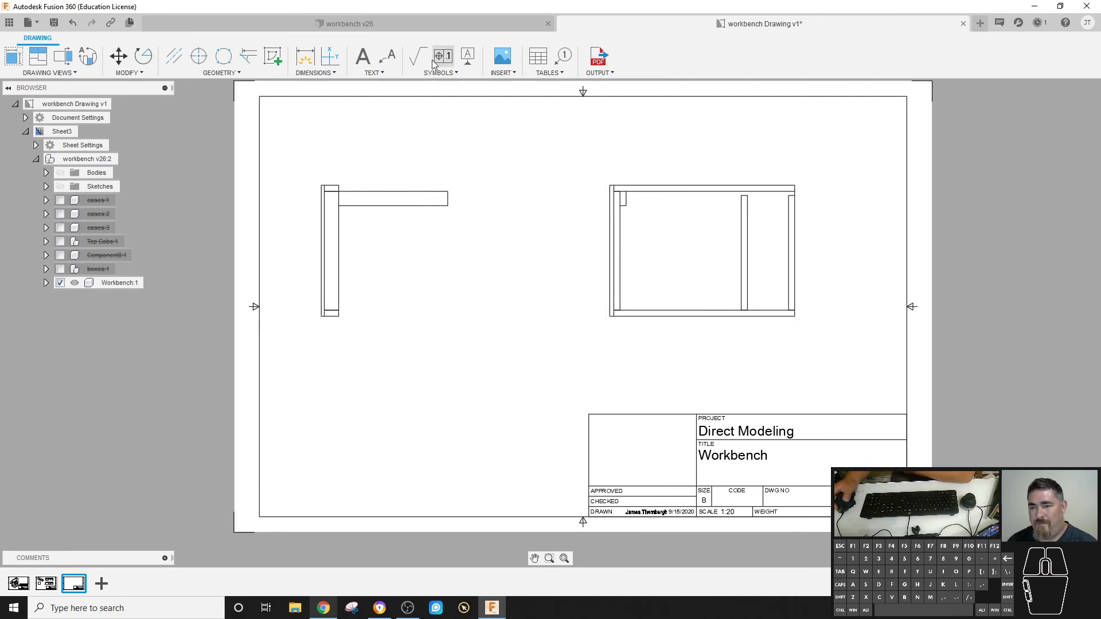
{"action": "left_click", "coordinate": [283, 26]}
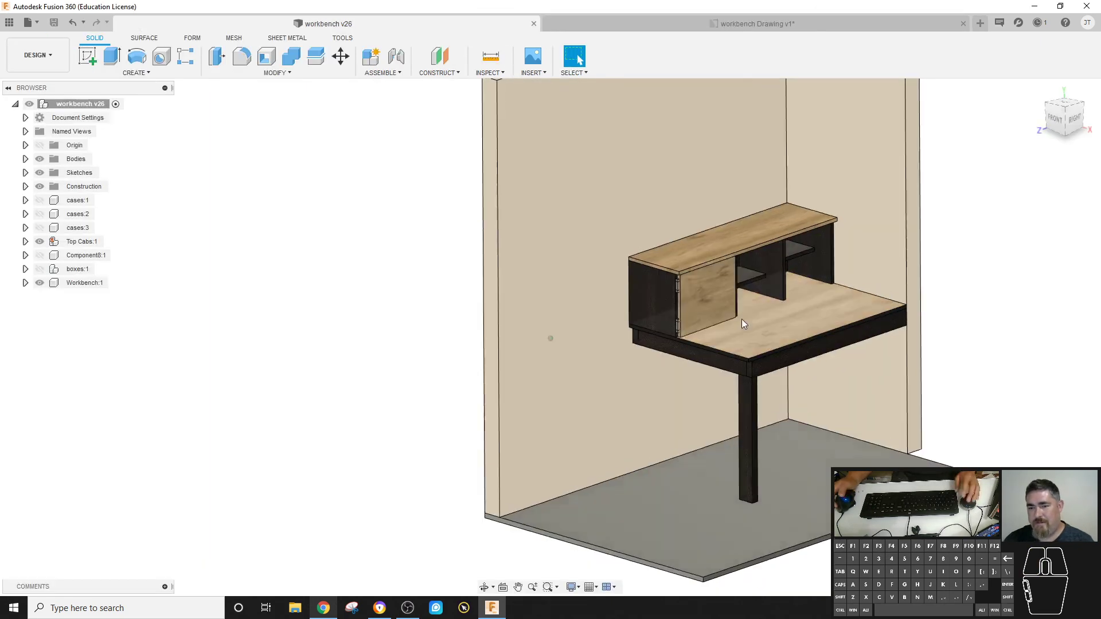
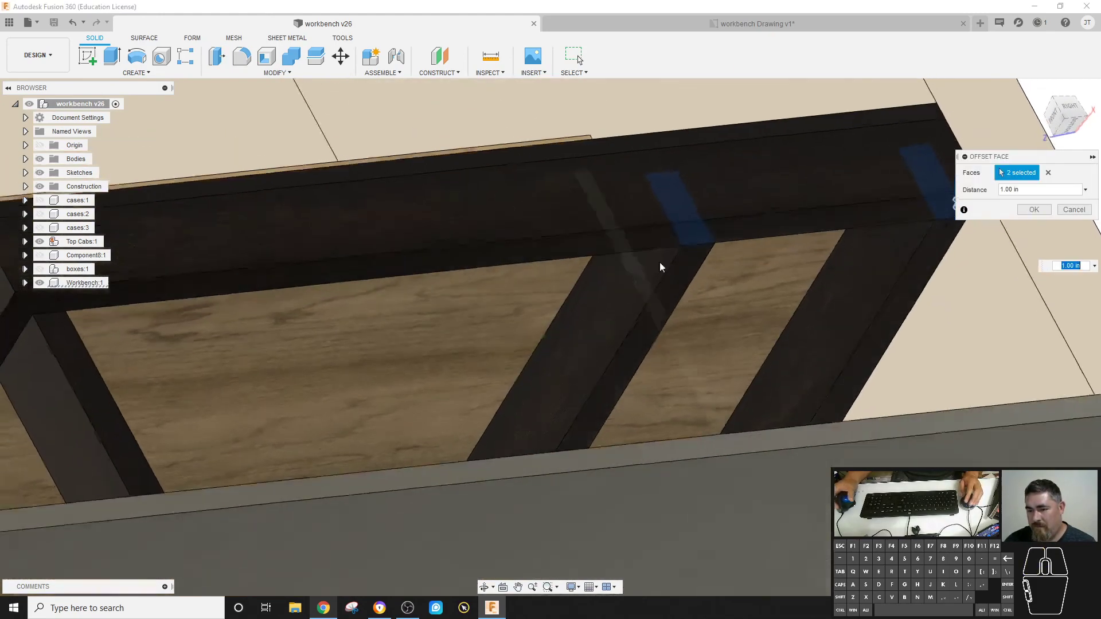
- Offset the two workbench frame faces by 1.00 in in the v26 design
{"action": "left_click", "coordinate": [1042, 211]}
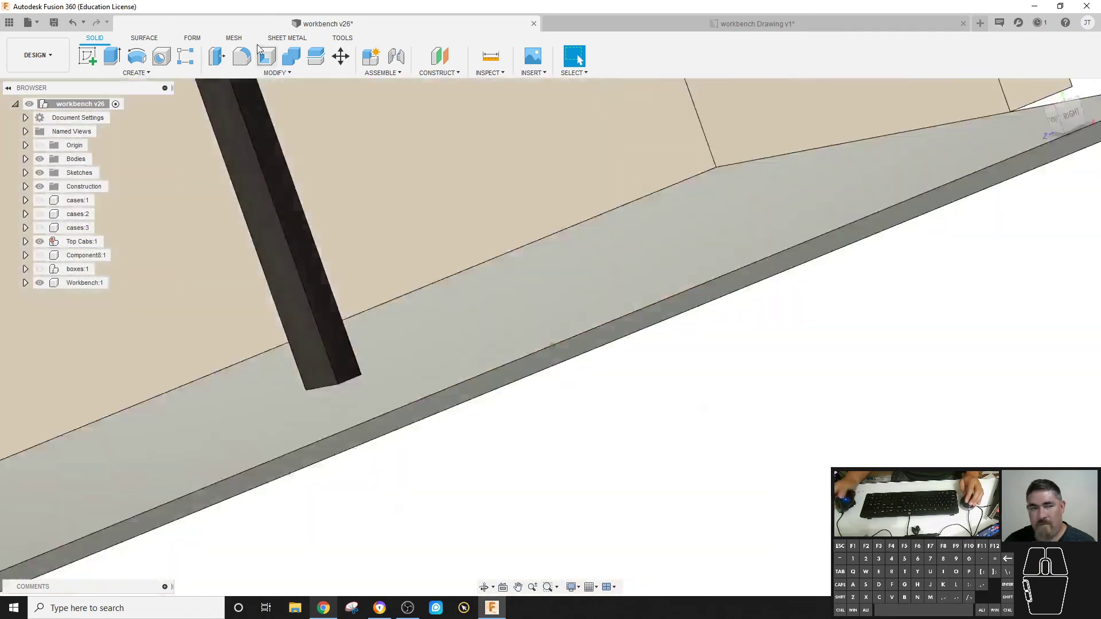
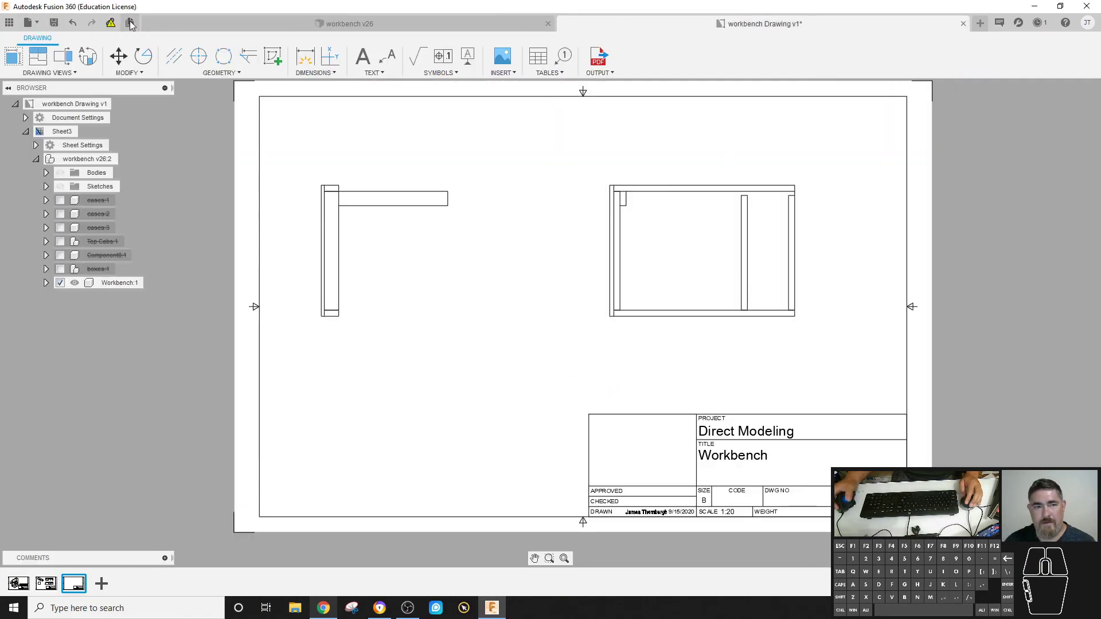
- Update the drawing to workbench v27 and return to Sheet1
{"action": "left_click", "coordinate": [114, 26]}
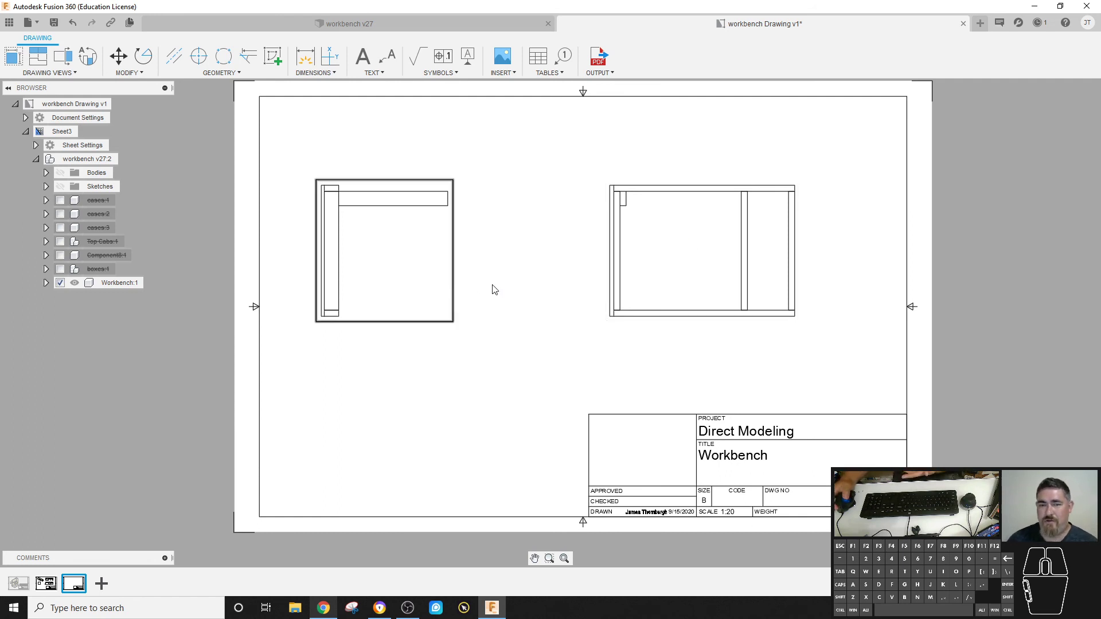
{"action": "left_click", "coordinate": [27, 587]}
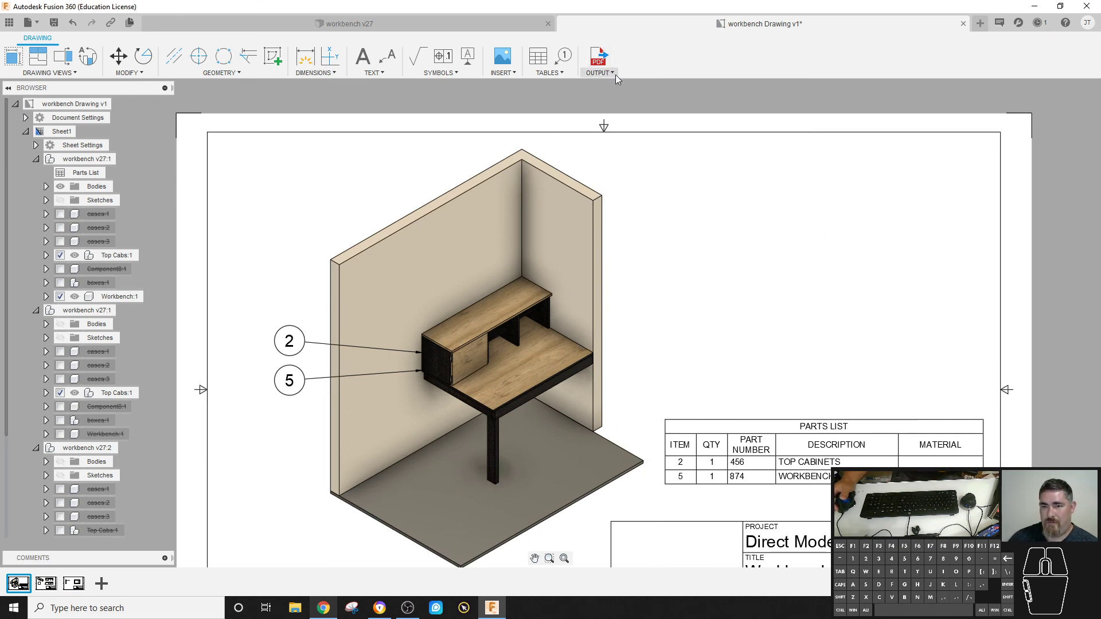
- Export all sheets to PDF with Open PDF after export enabled
{"action": "left_click", "coordinate": [605, 74]}
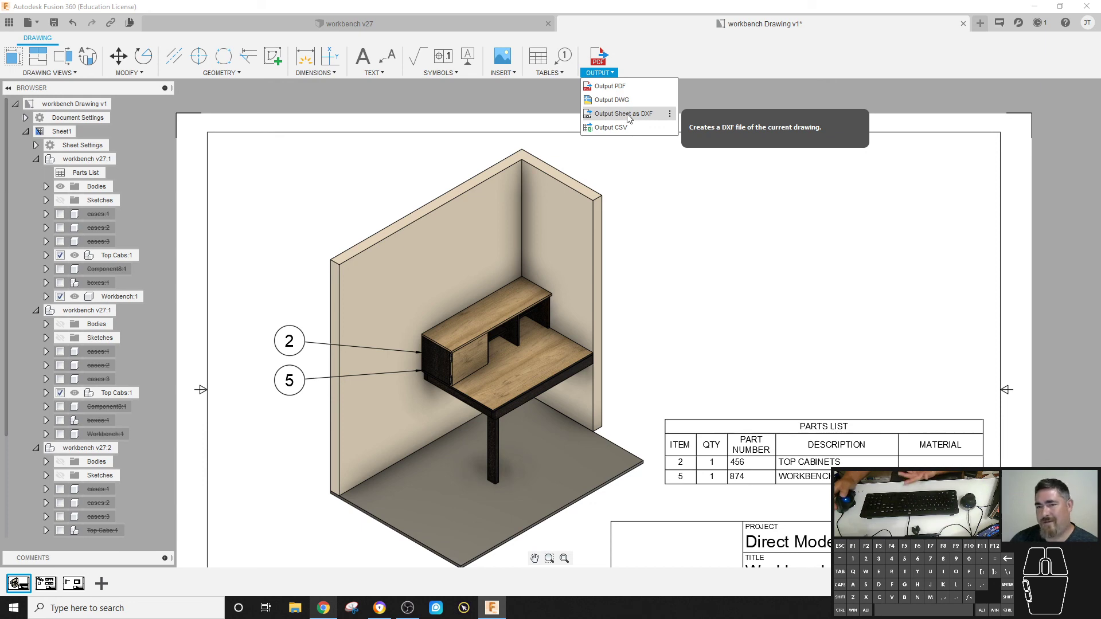
{"action": "left_click", "coordinate": [601, 52]}
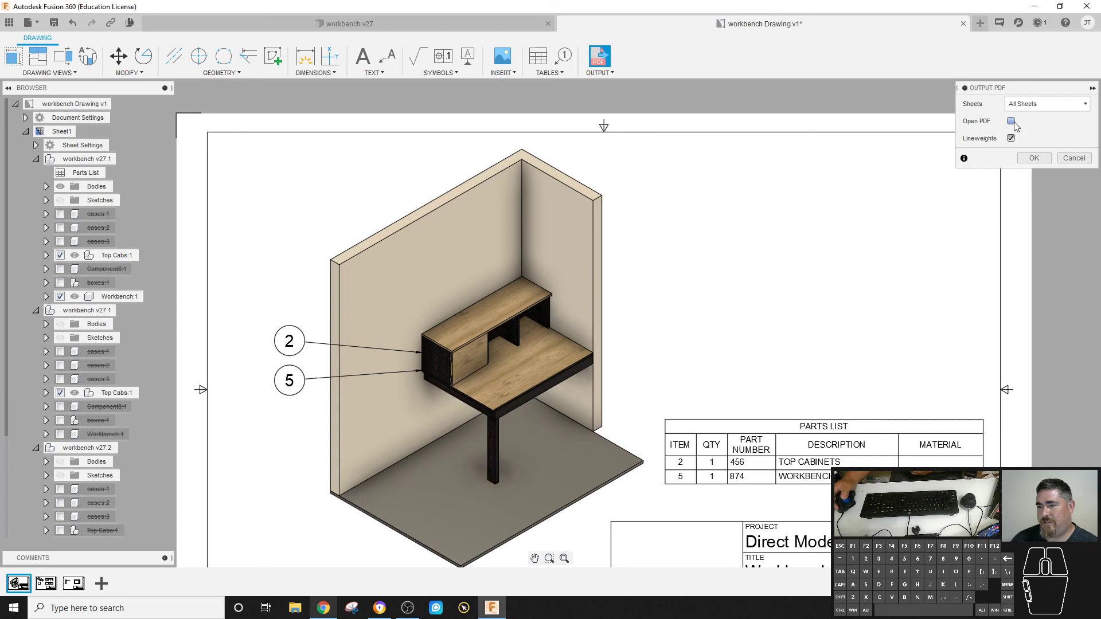
{"action": "left_click", "coordinate": [1018, 125]}
{"action": "left_click", "coordinate": [1042, 160]}
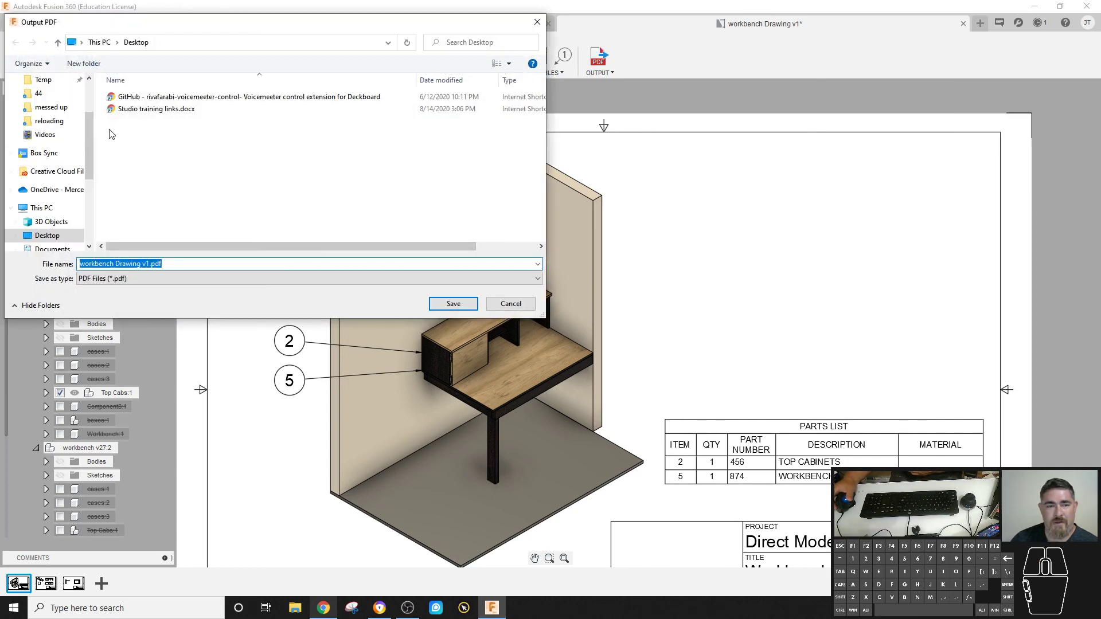
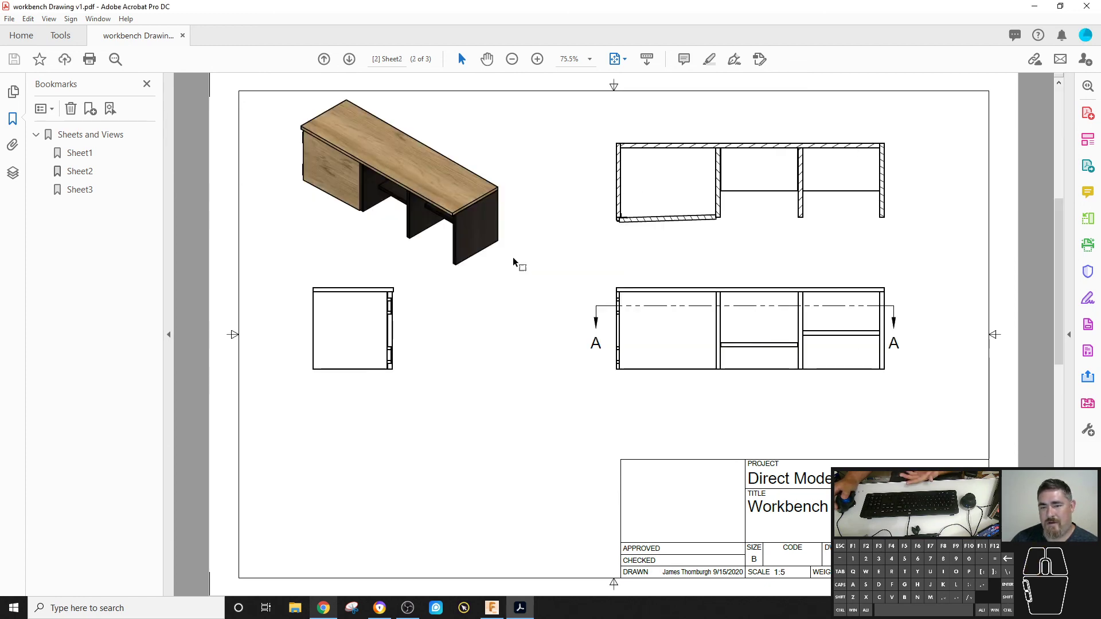
- Scroll through the three PDF pages in Acrobat, then return to the Fusion 360 drawing
{"action": "scroll", "scroll_direction": "up", "scroll_amount": 3}
{"action": "scroll", "scroll_direction": "down", "scroll_amount": 3}
{"action": "scroll", "scroll_direction": "up", "scroll_amount": 3}
{"action": "scroll", "scroll_direction": "down", "scroll_amount": 3}
{"action": "scroll", "scroll_direction": "up", "scroll_amount": 3}
{"action": "scroll", "scroll_direction": "down", "scroll_amount": 3}
{"action": "scroll", "scroll_direction": "down", "scroll_amount": 3}
{"action": "scroll", "scroll_direction": "up", "scroll_amount": 3}
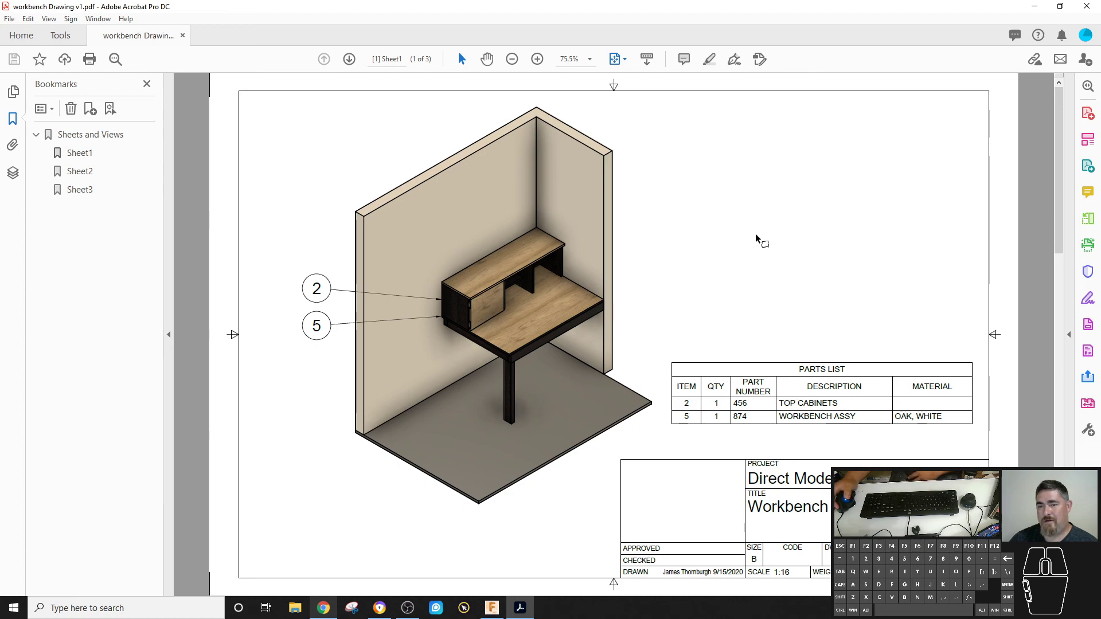
{"action": "left_click", "coordinate": [1094, 6]}
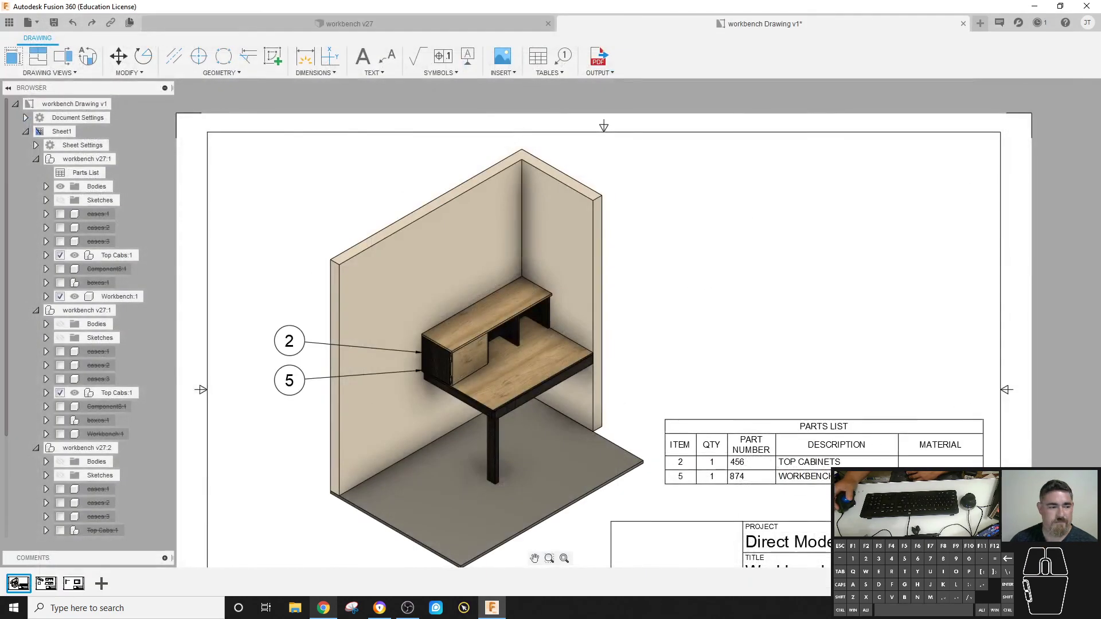